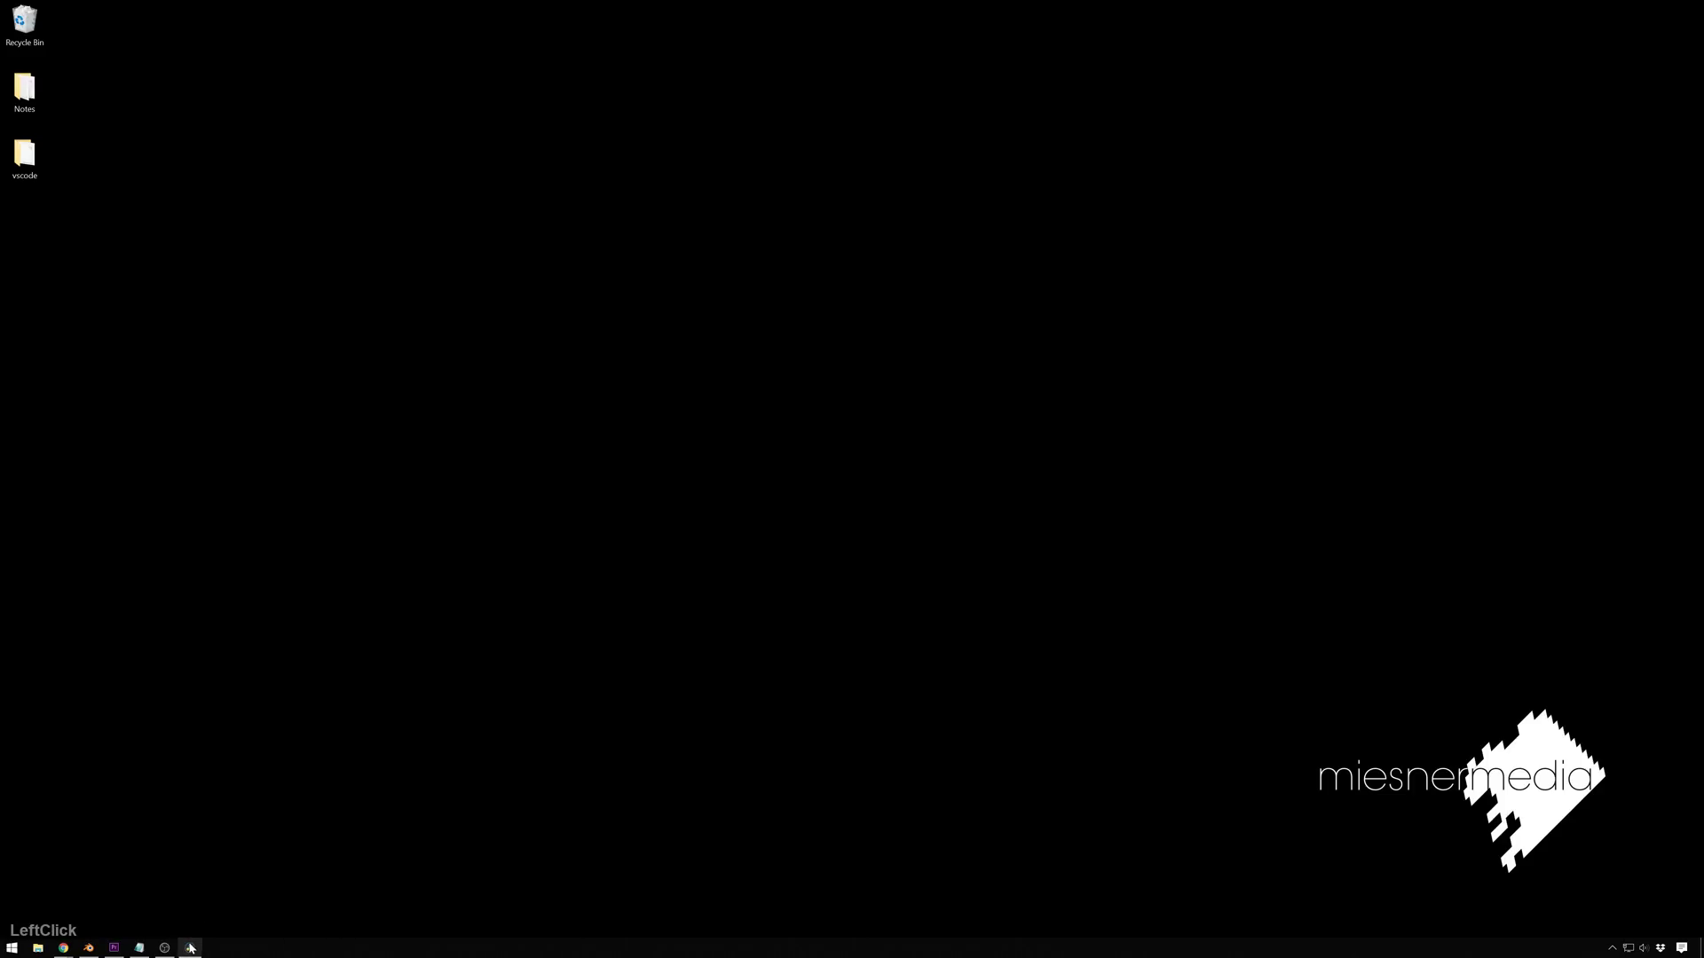
# Step: Launch Resolve with the Beta15-5Tuts02 project and park the playhead near 01:00:03:01 on the clip
pyautogui.click(193, 948)
pyautogui.press('space')
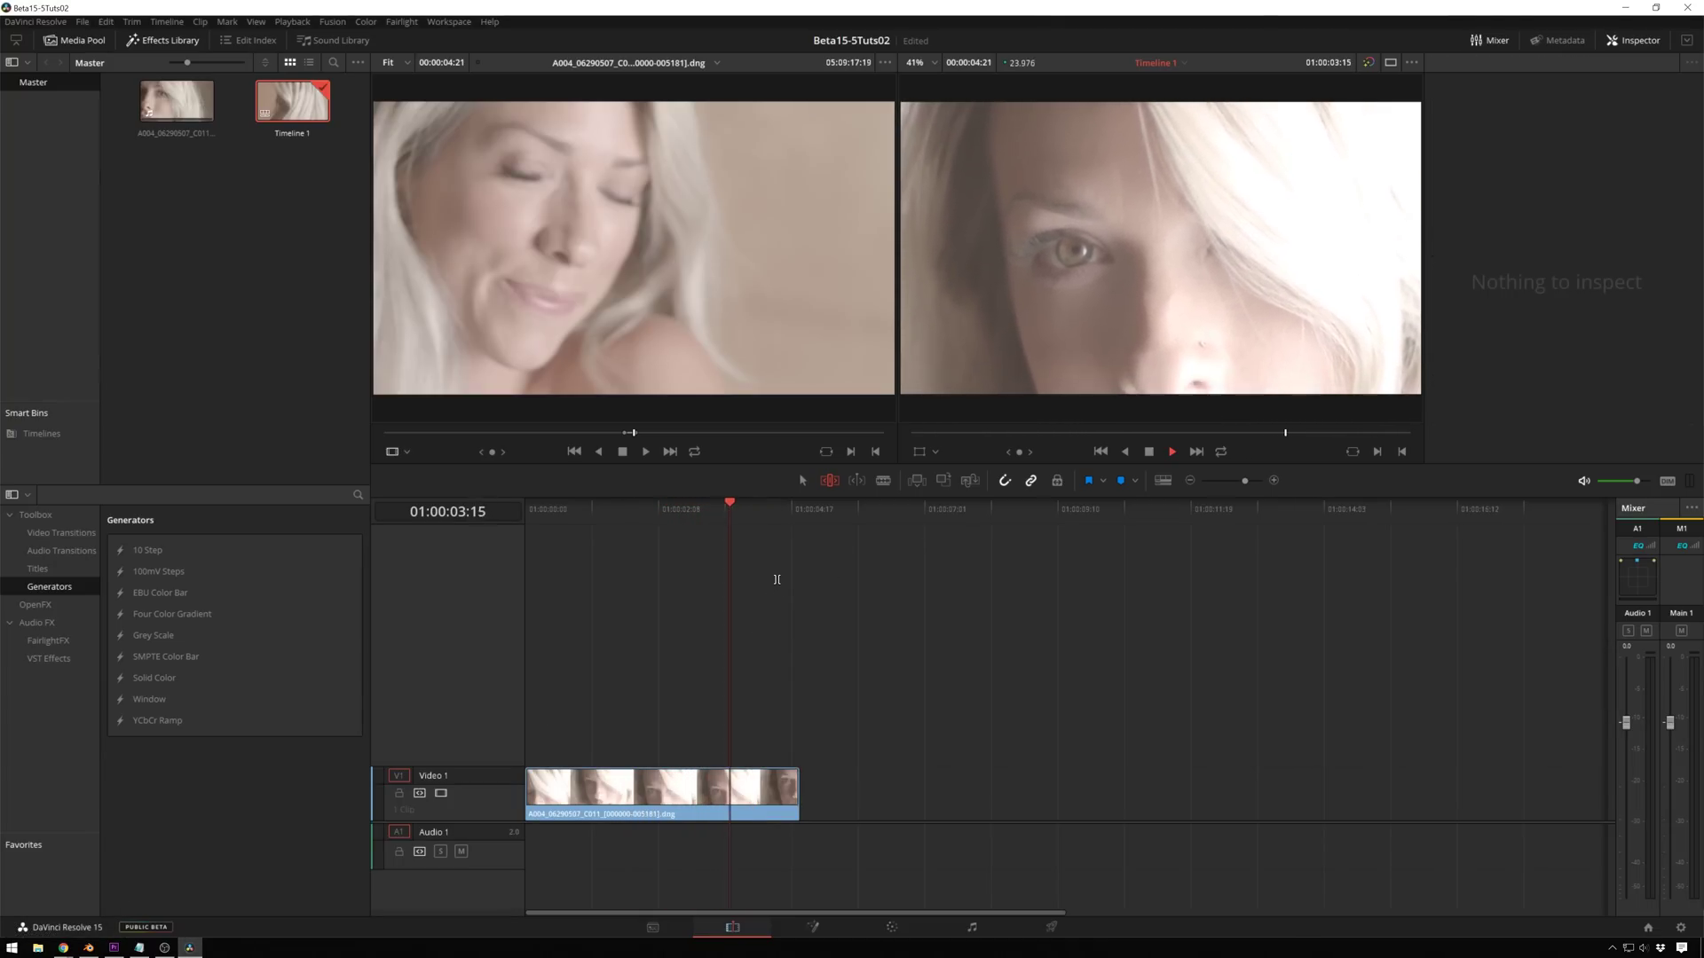
pyautogui.press('space')
pyautogui.click(749, 512)
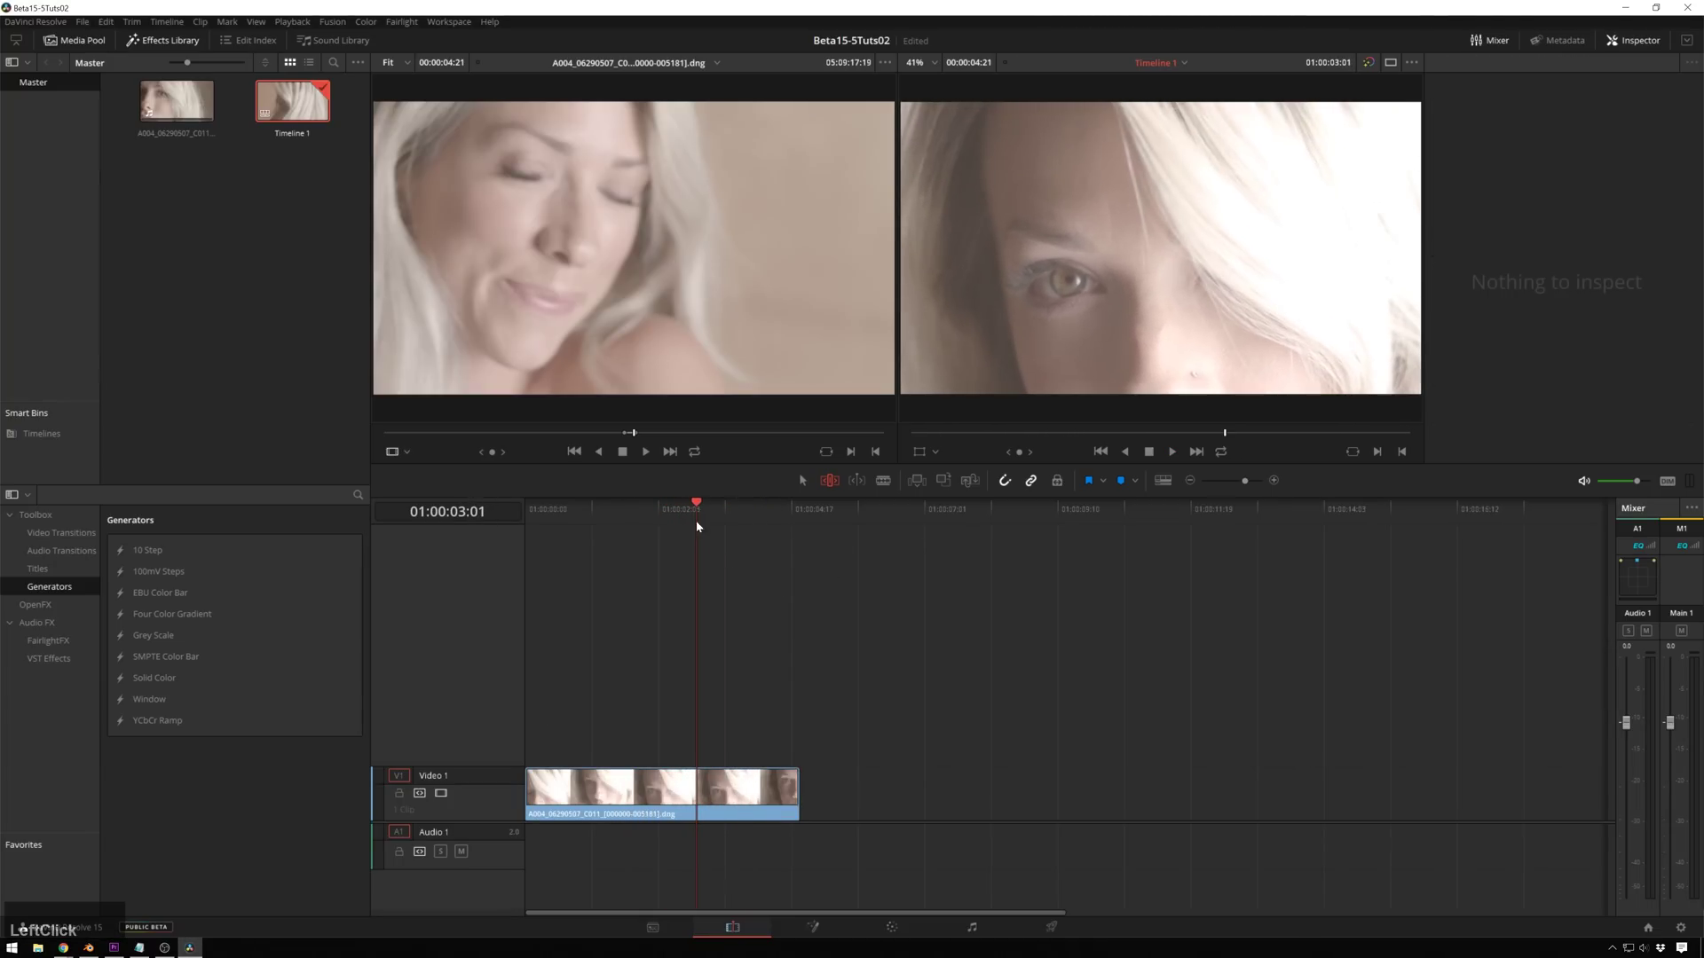
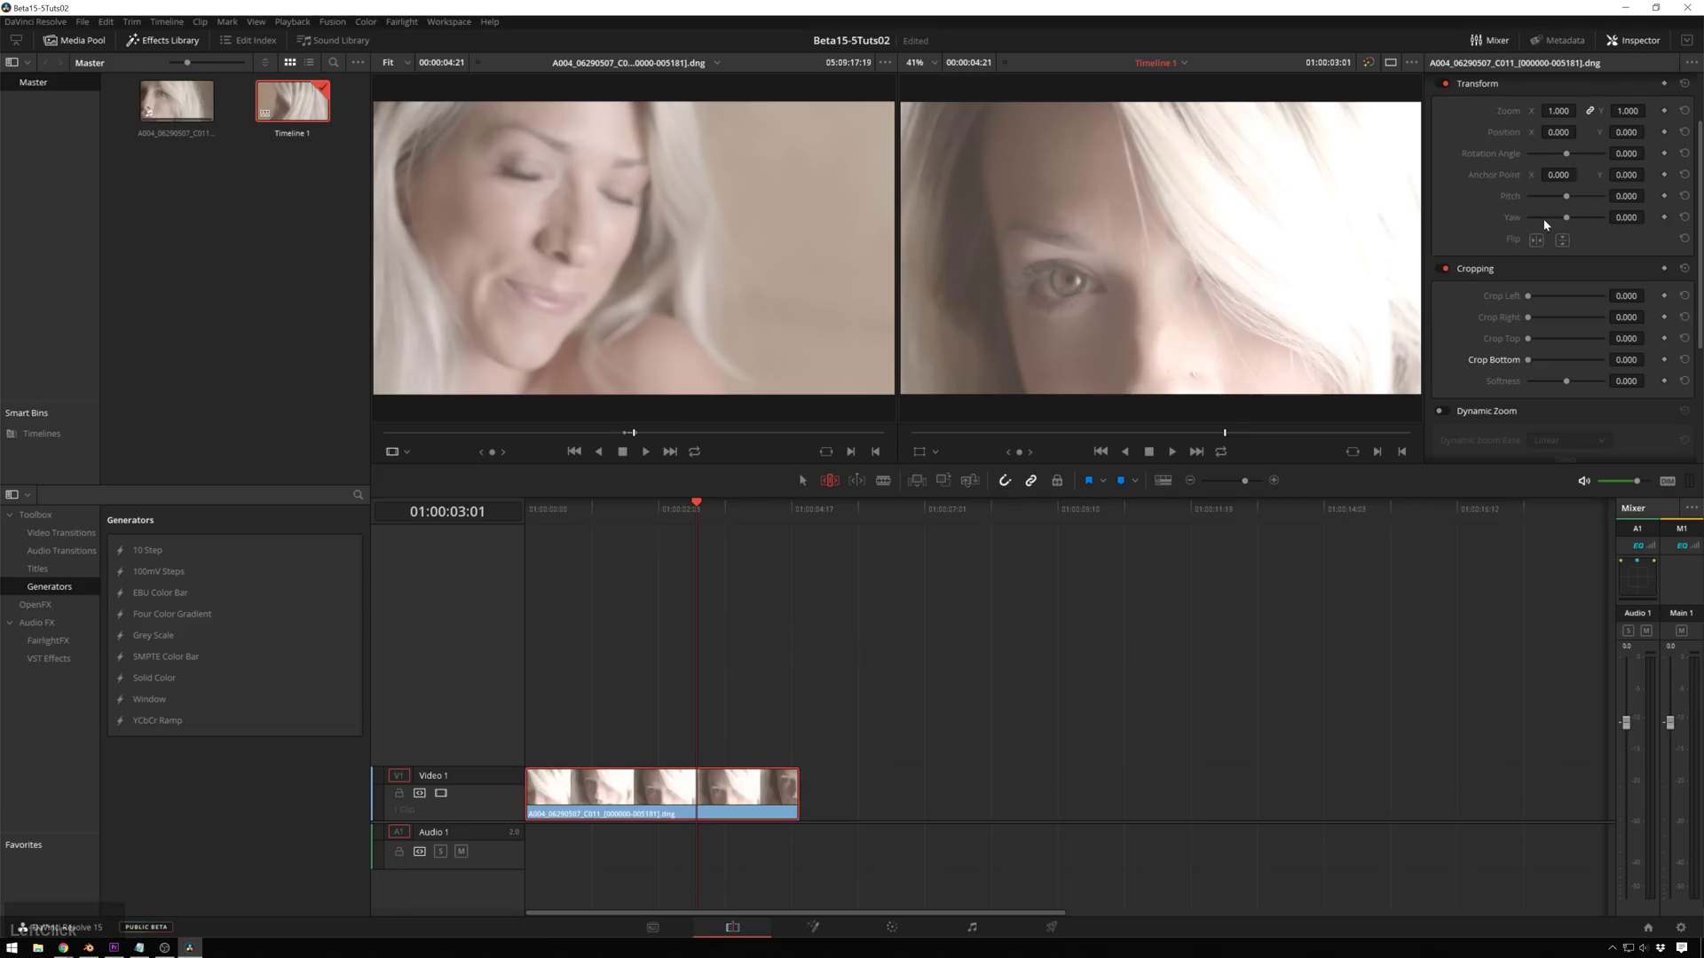
# Step: Show the clip's Cropping section in the Inspector and keyframe Crop Top and Bottom at the start
pyautogui.click(1636, 44)
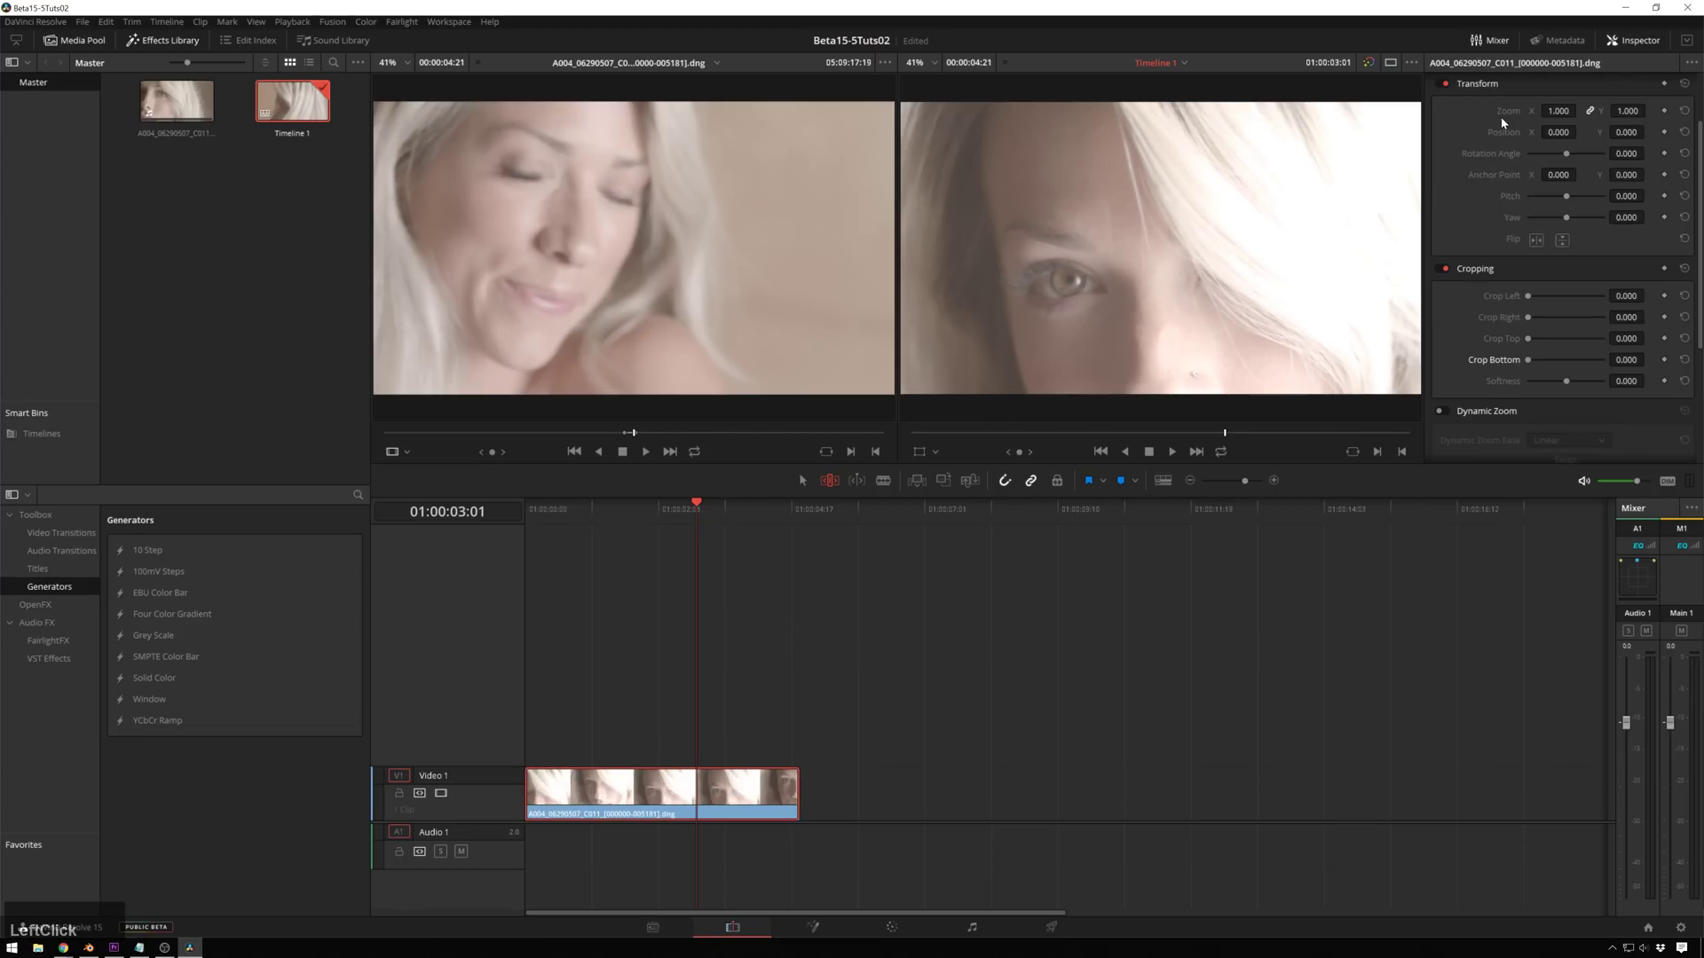
pyautogui.click(1497, 210)
pyautogui.scroll(-3)
pyautogui.scroll(3)
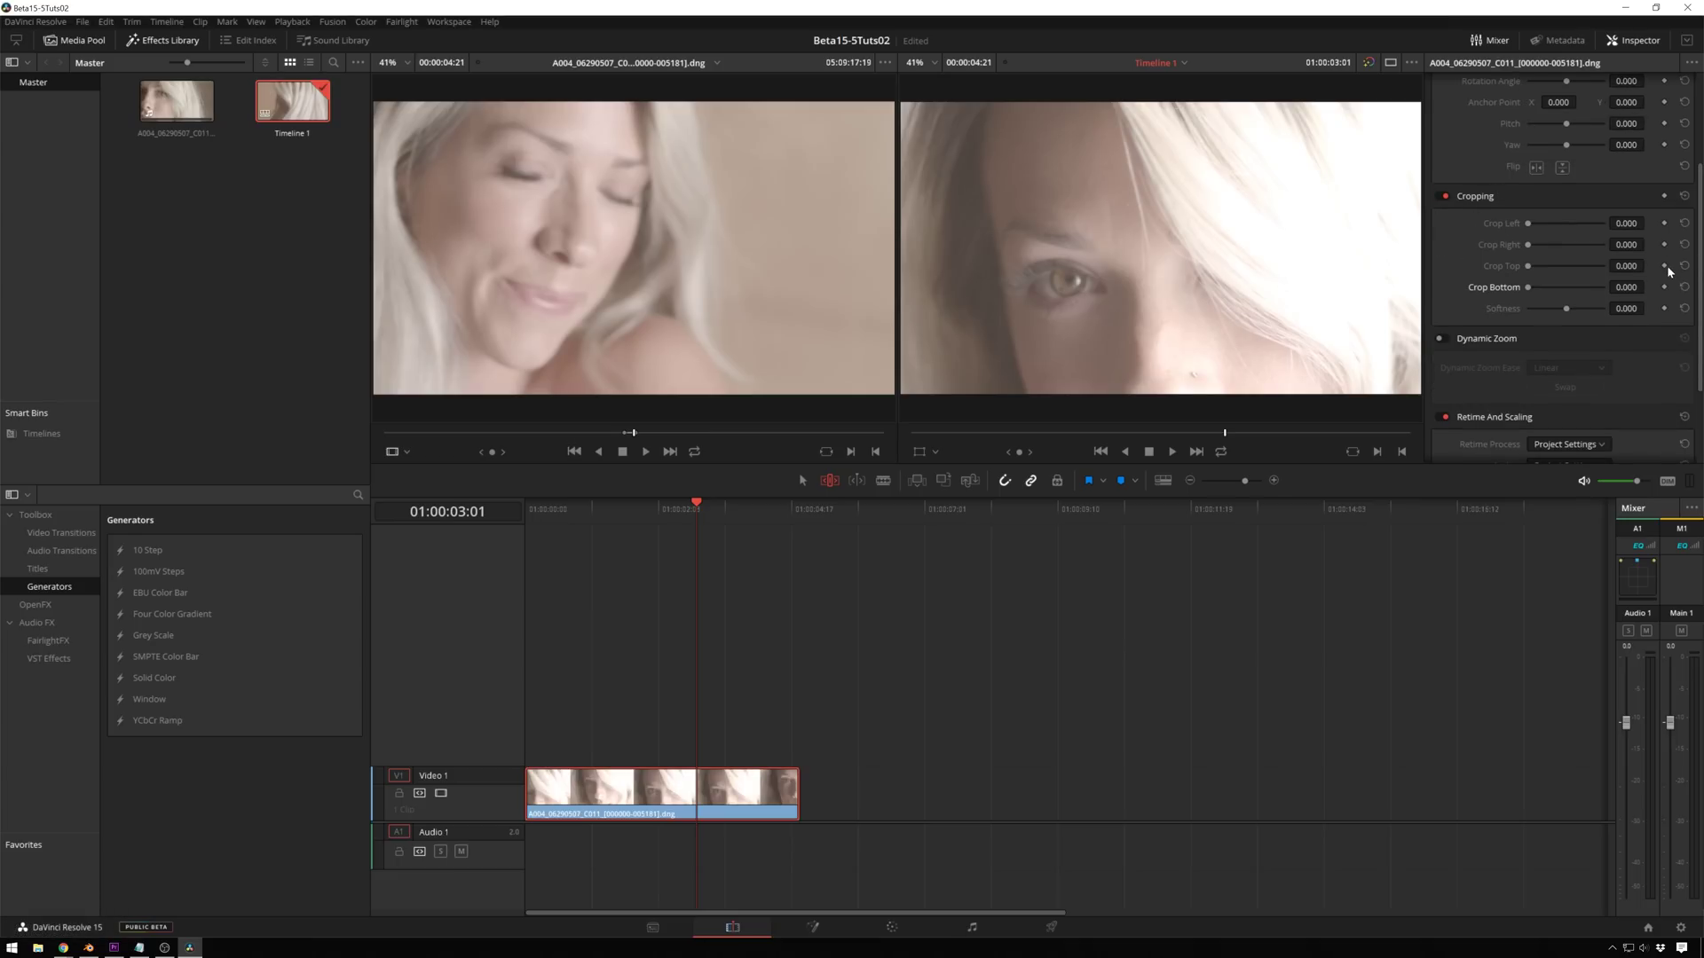
pyautogui.scroll(3)
pyautogui.click(1673, 268)
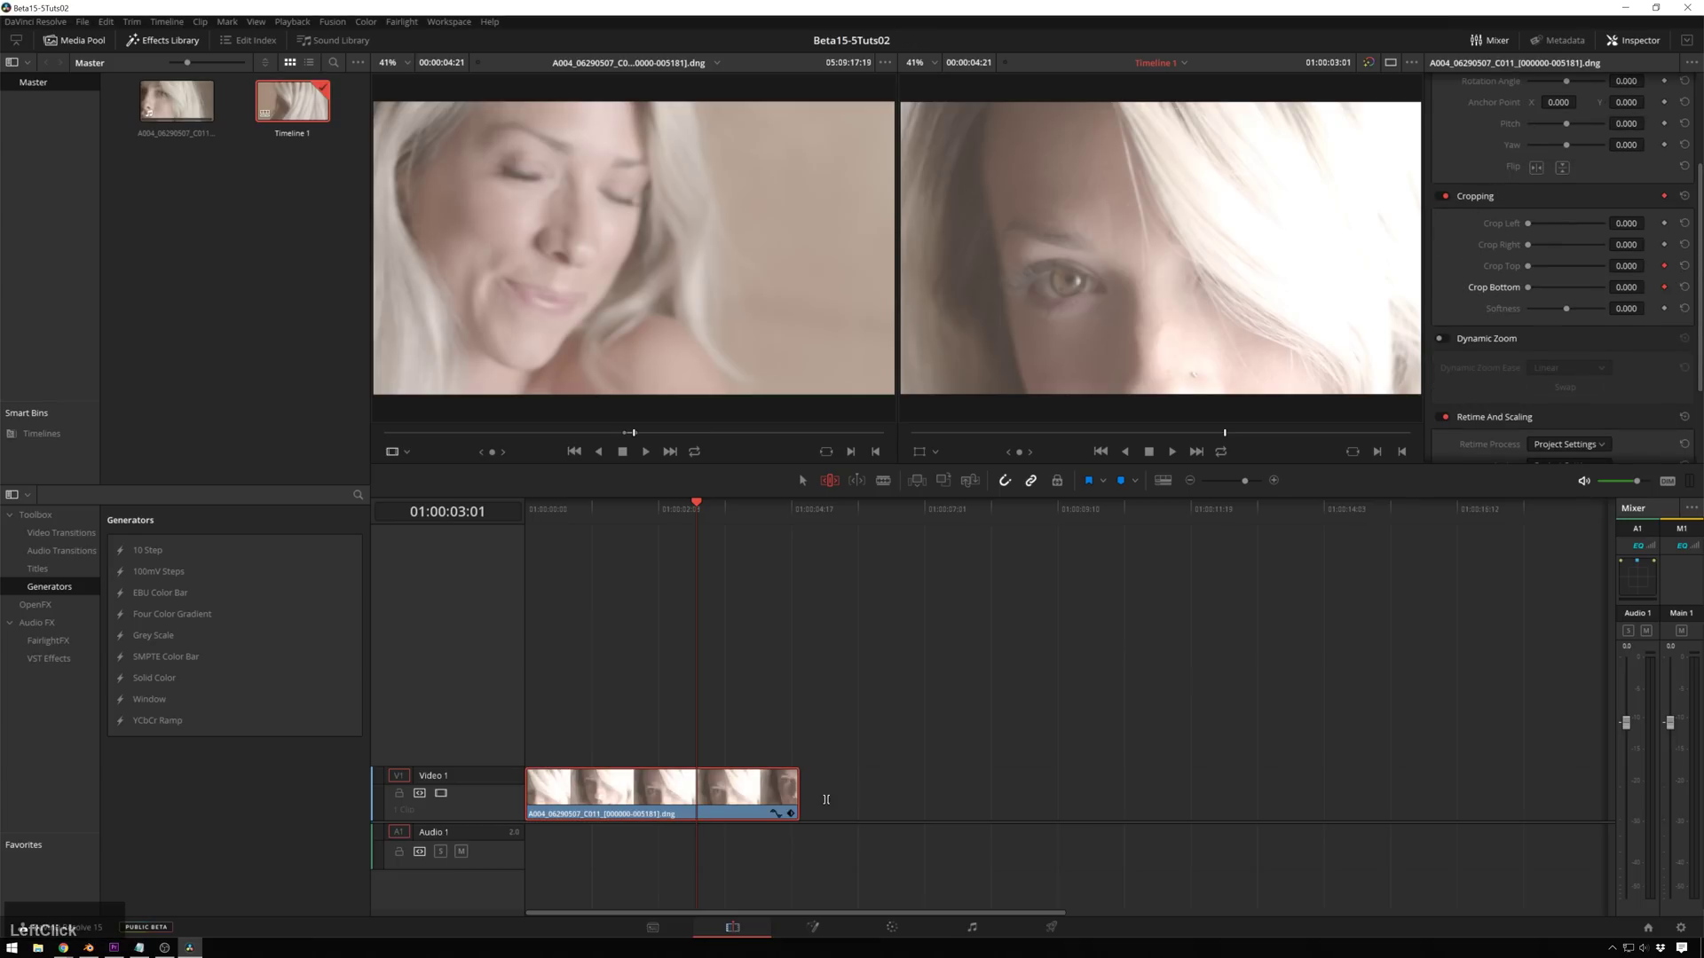
# Step: At 01:00:03:23 set Crop Top to 10 as a second keyframe, then bring up the Calculator
pyautogui.press('space')
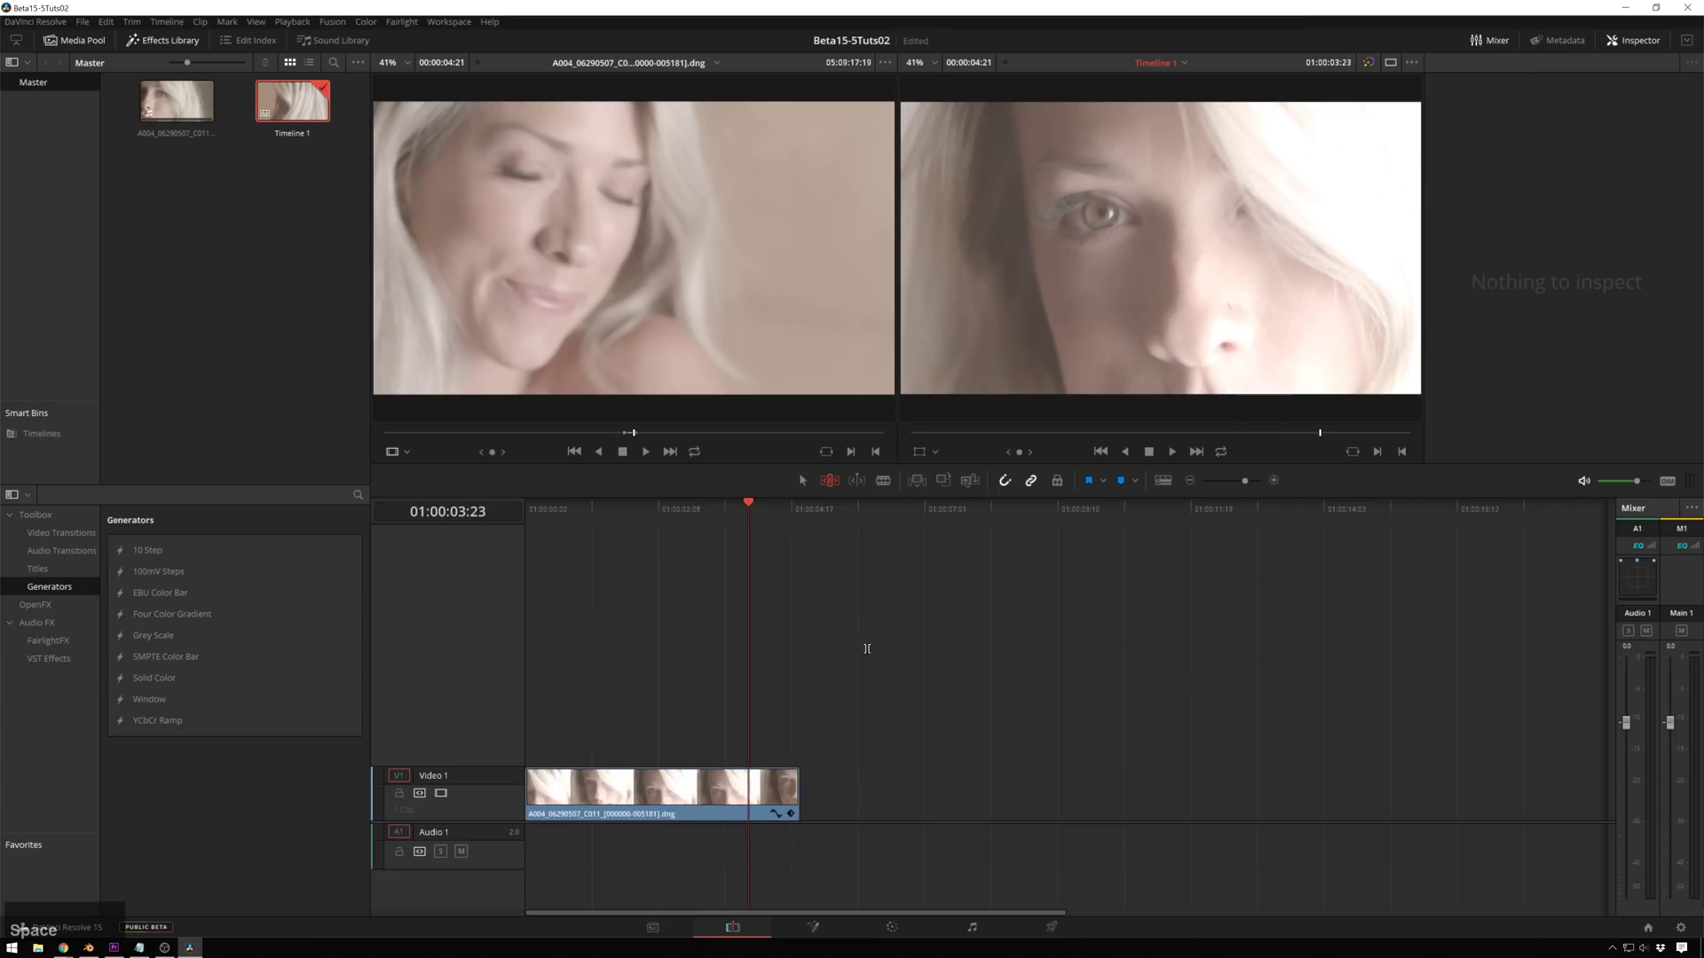
pyautogui.press('space')
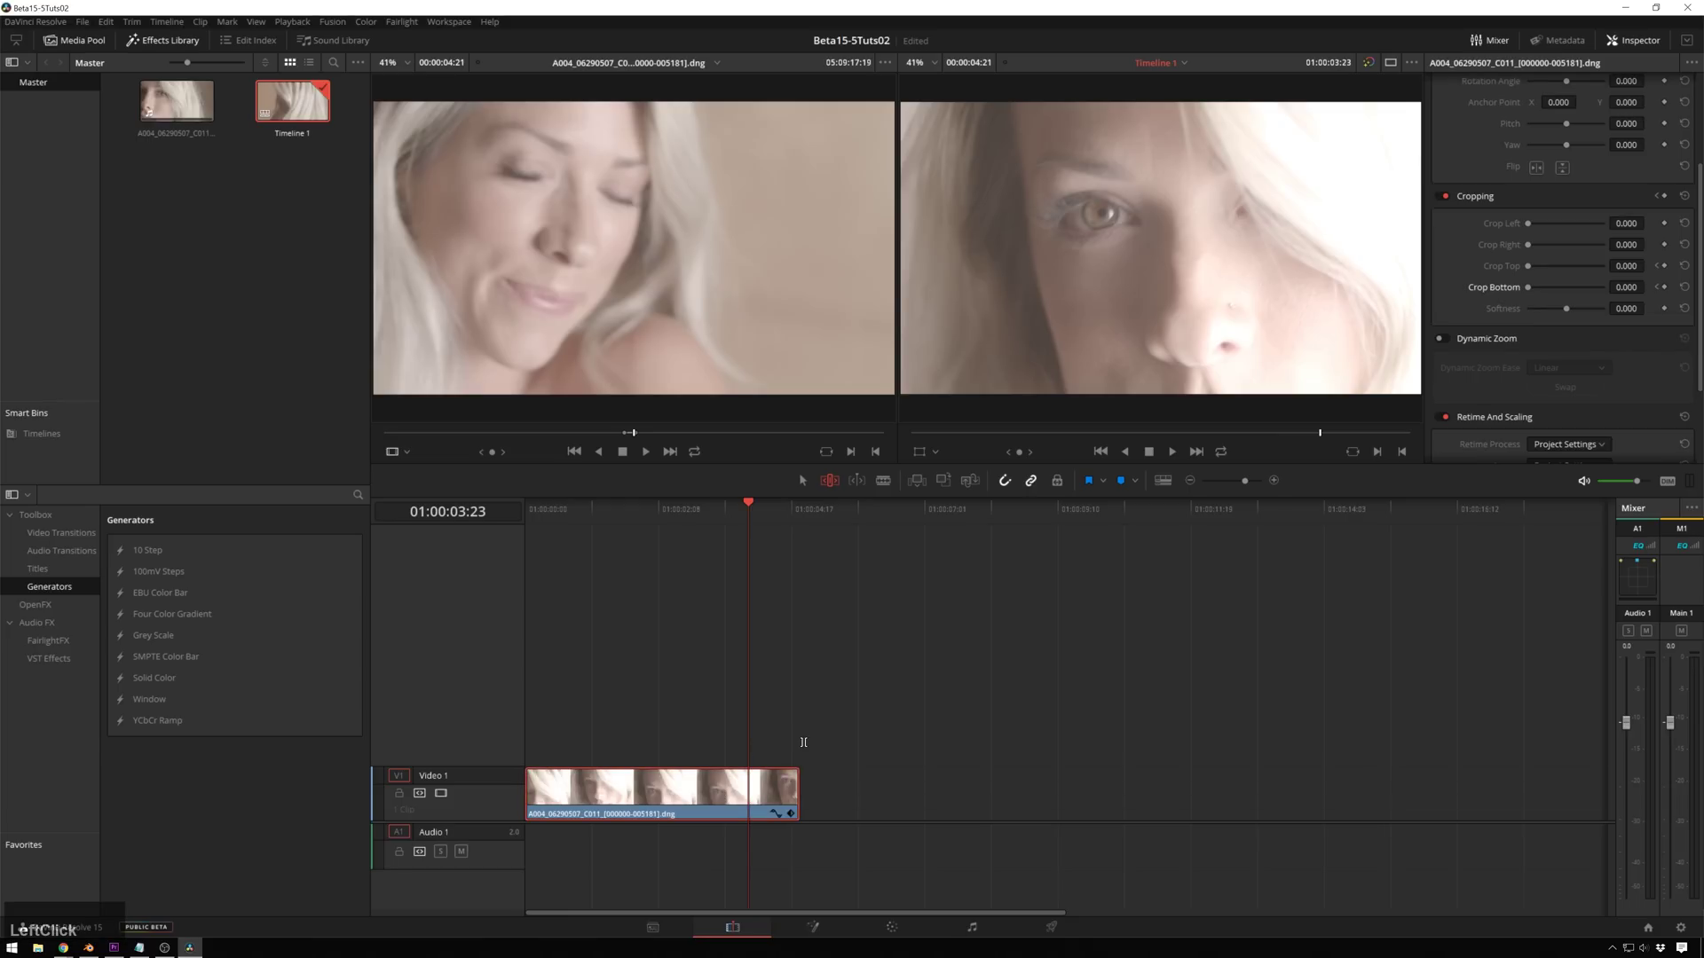
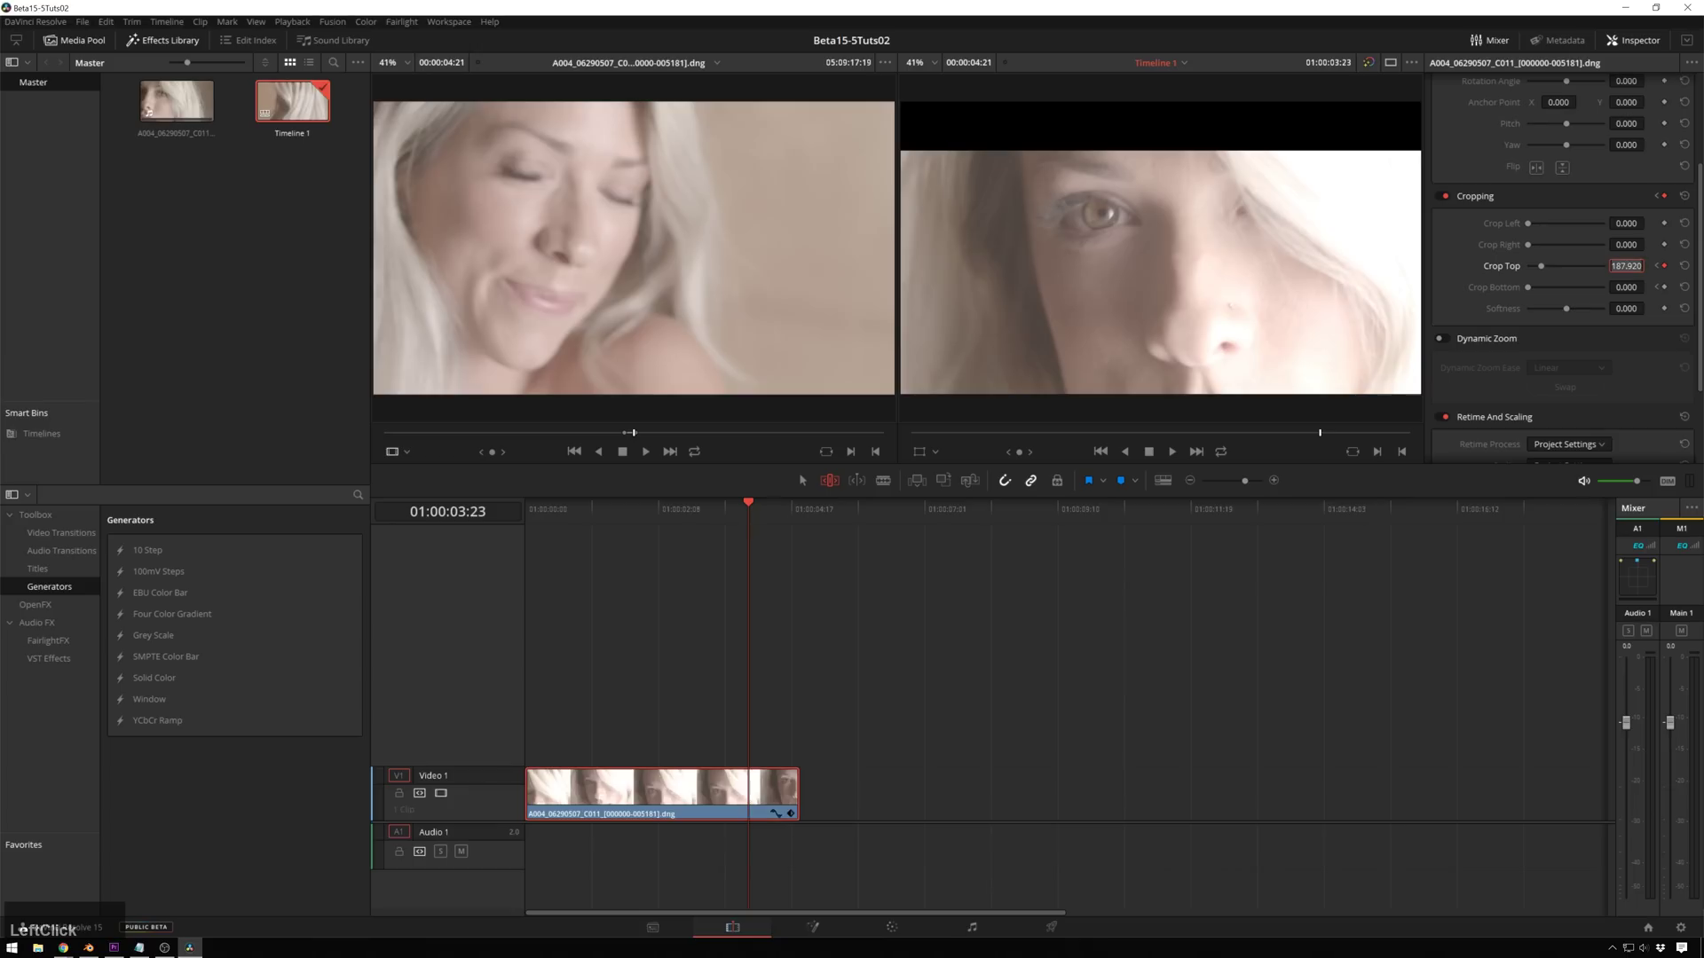
pyautogui.press('KP_1')
pyautogui.press('KP_0')
pyautogui.press('KP_Enter')
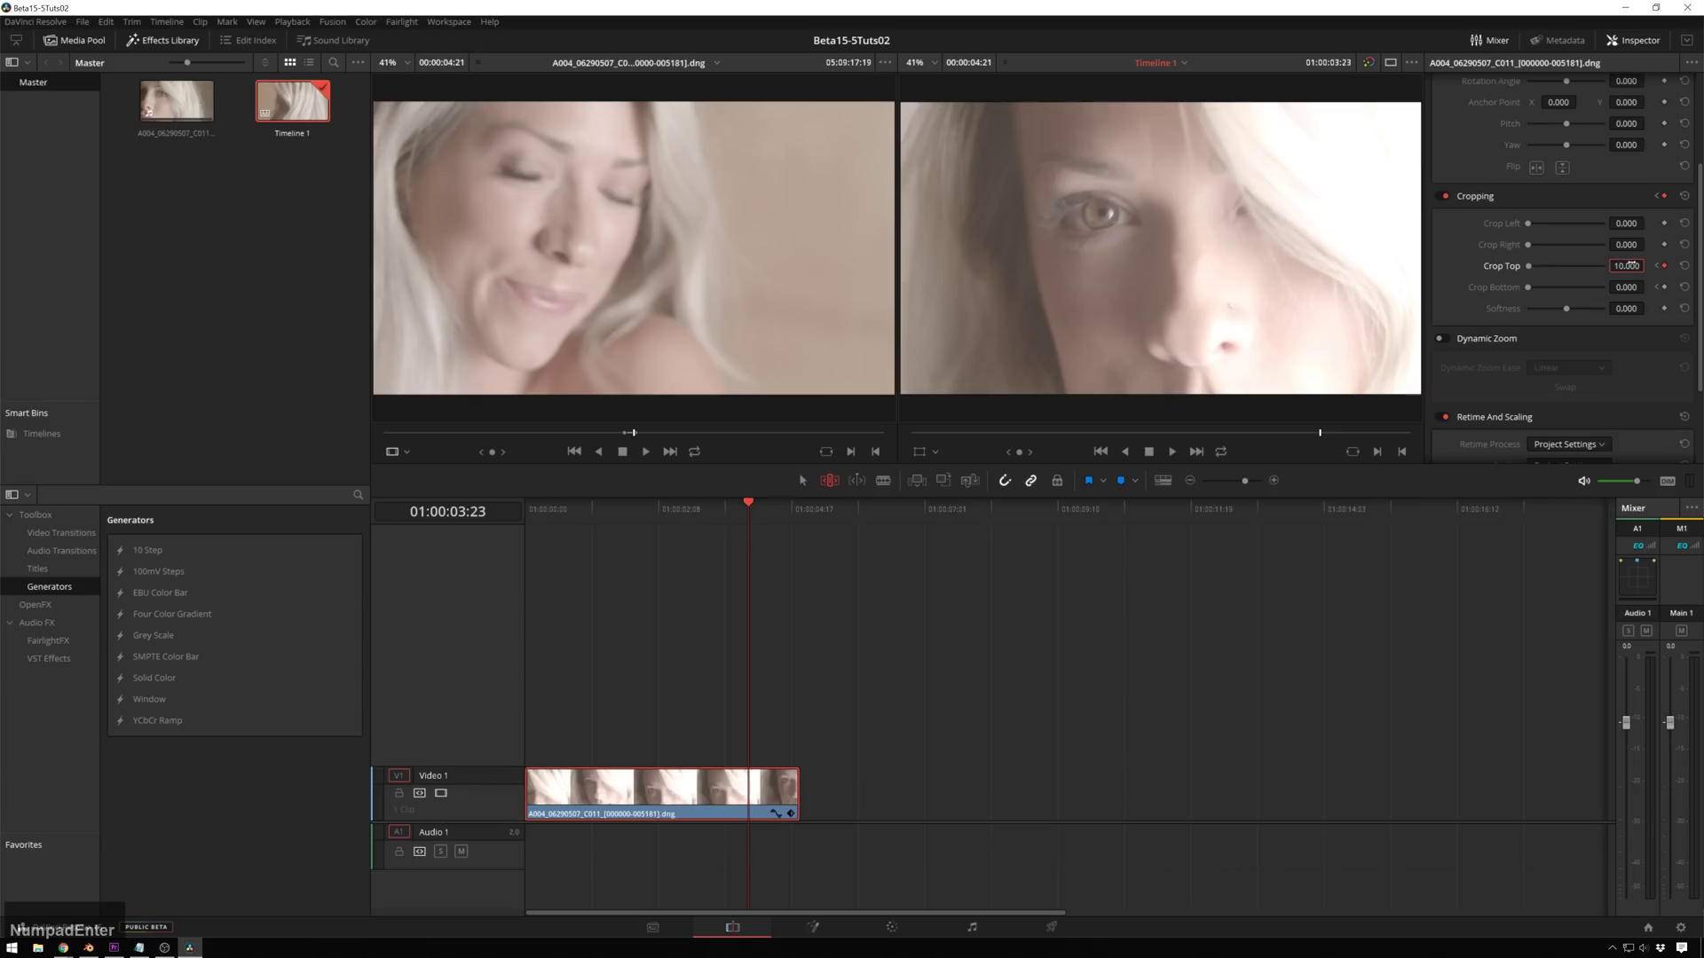
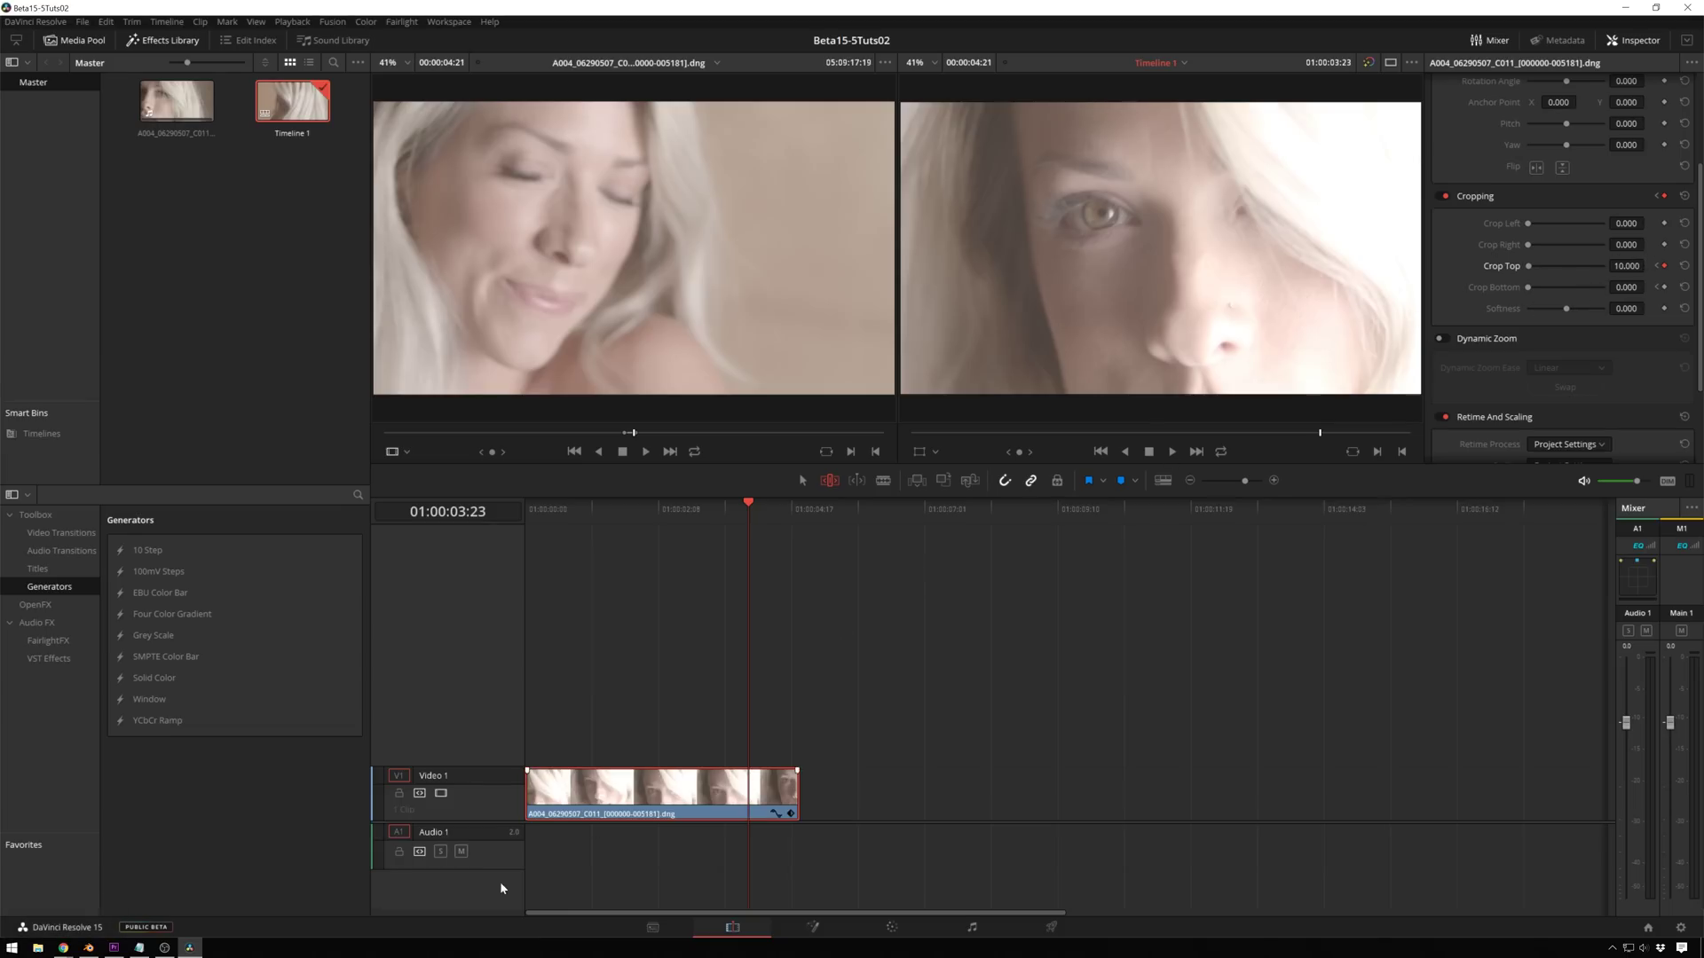
pyautogui.press('Return')
pyautogui.press('Return')
pyautogui.click(945, 179)
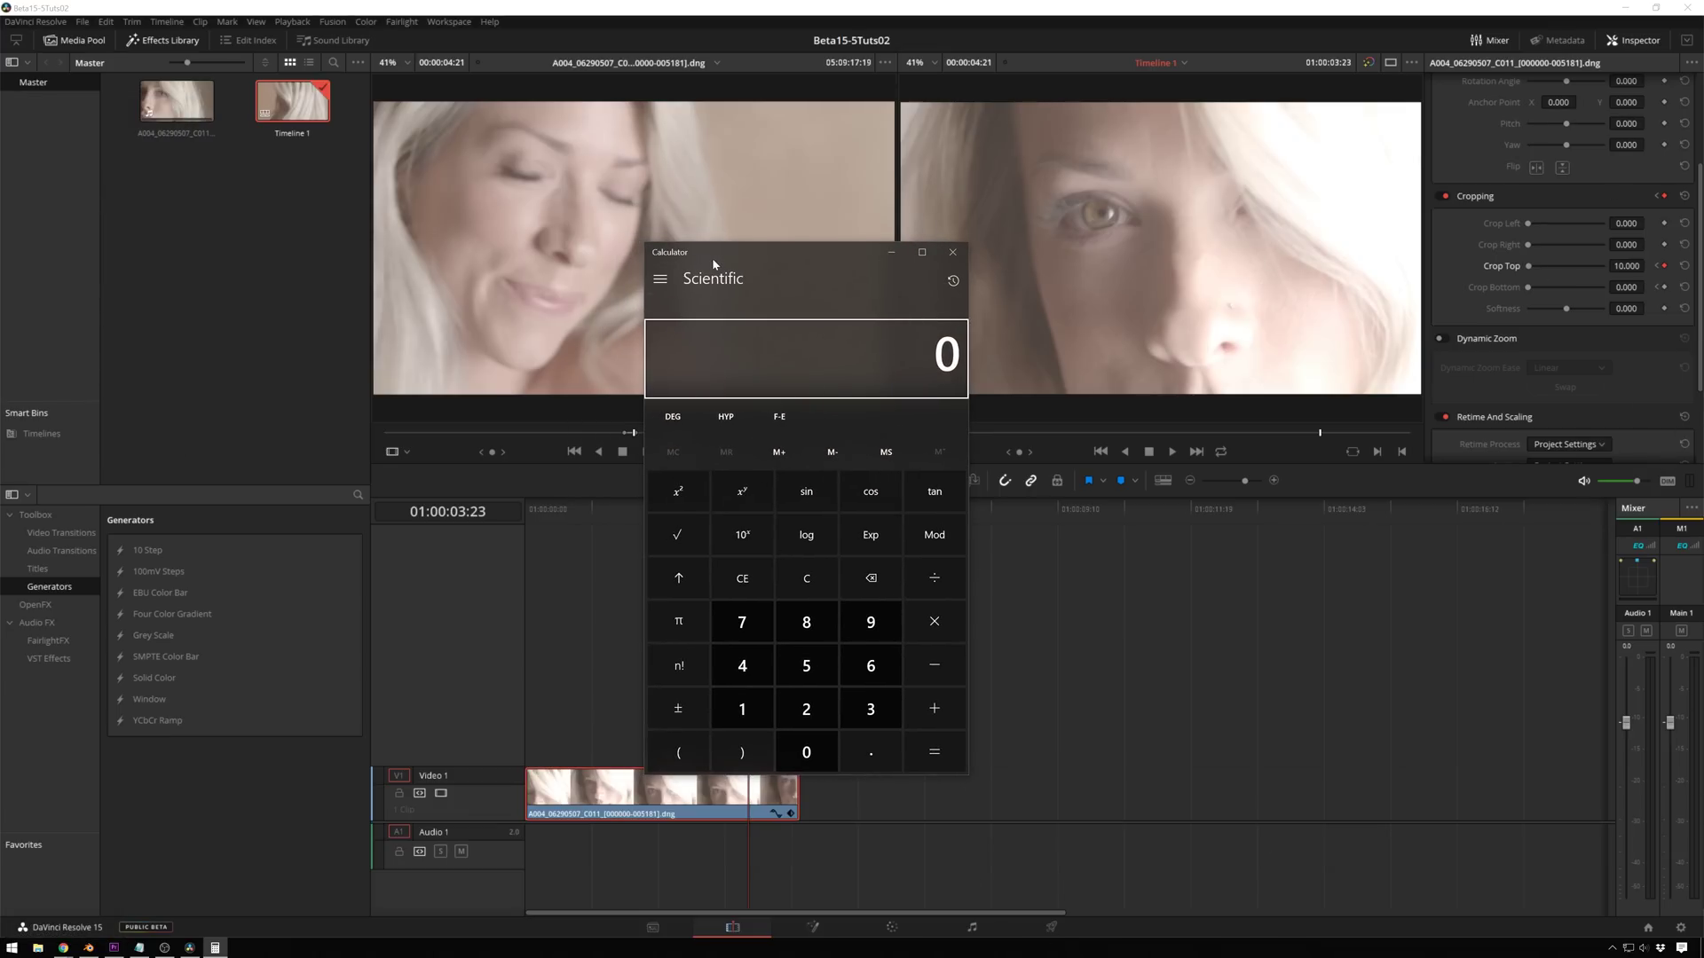
# Step: Compute 1920 ÷ 2.35 in Calculator to get the 2.35:1 image height of about 817
pyautogui.click(721, 260)
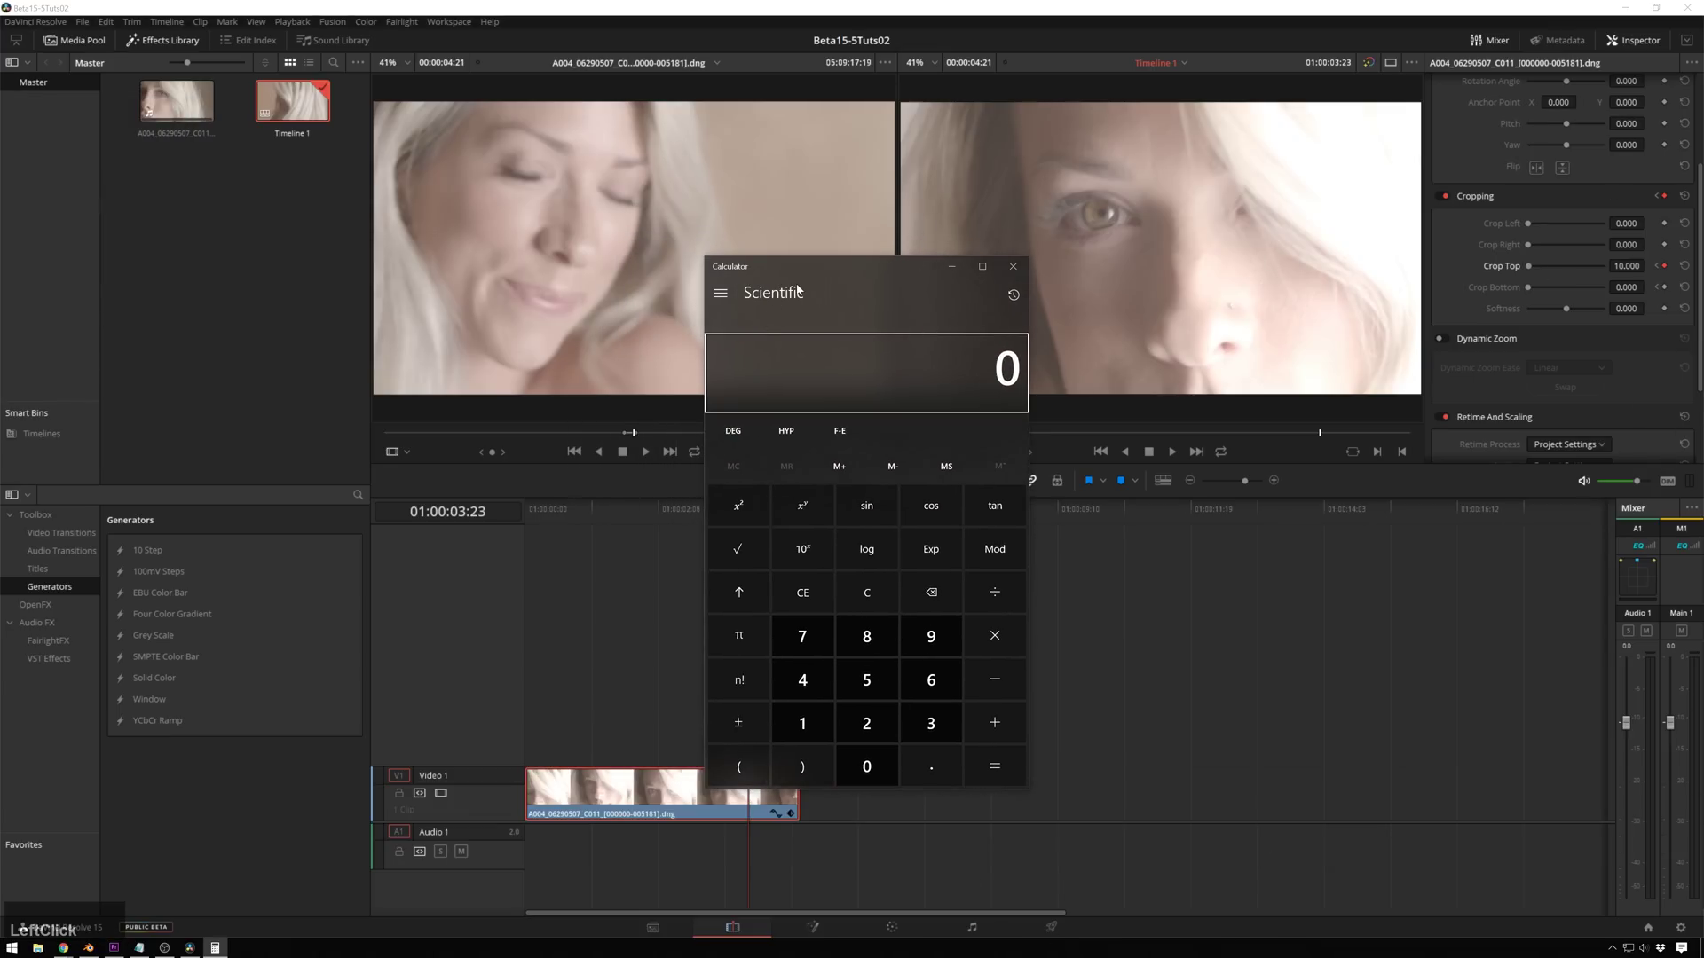
pyautogui.press('KP_1')
pyautogui.press('KP_2')
pyautogui.press('KP_0')
pyautogui.press('KP_Divide')
pyautogui.press('KP_2')
pyautogui.press('KP_Decimal')
pyautogui.press('KP_3')
pyautogui.press('KP_5')
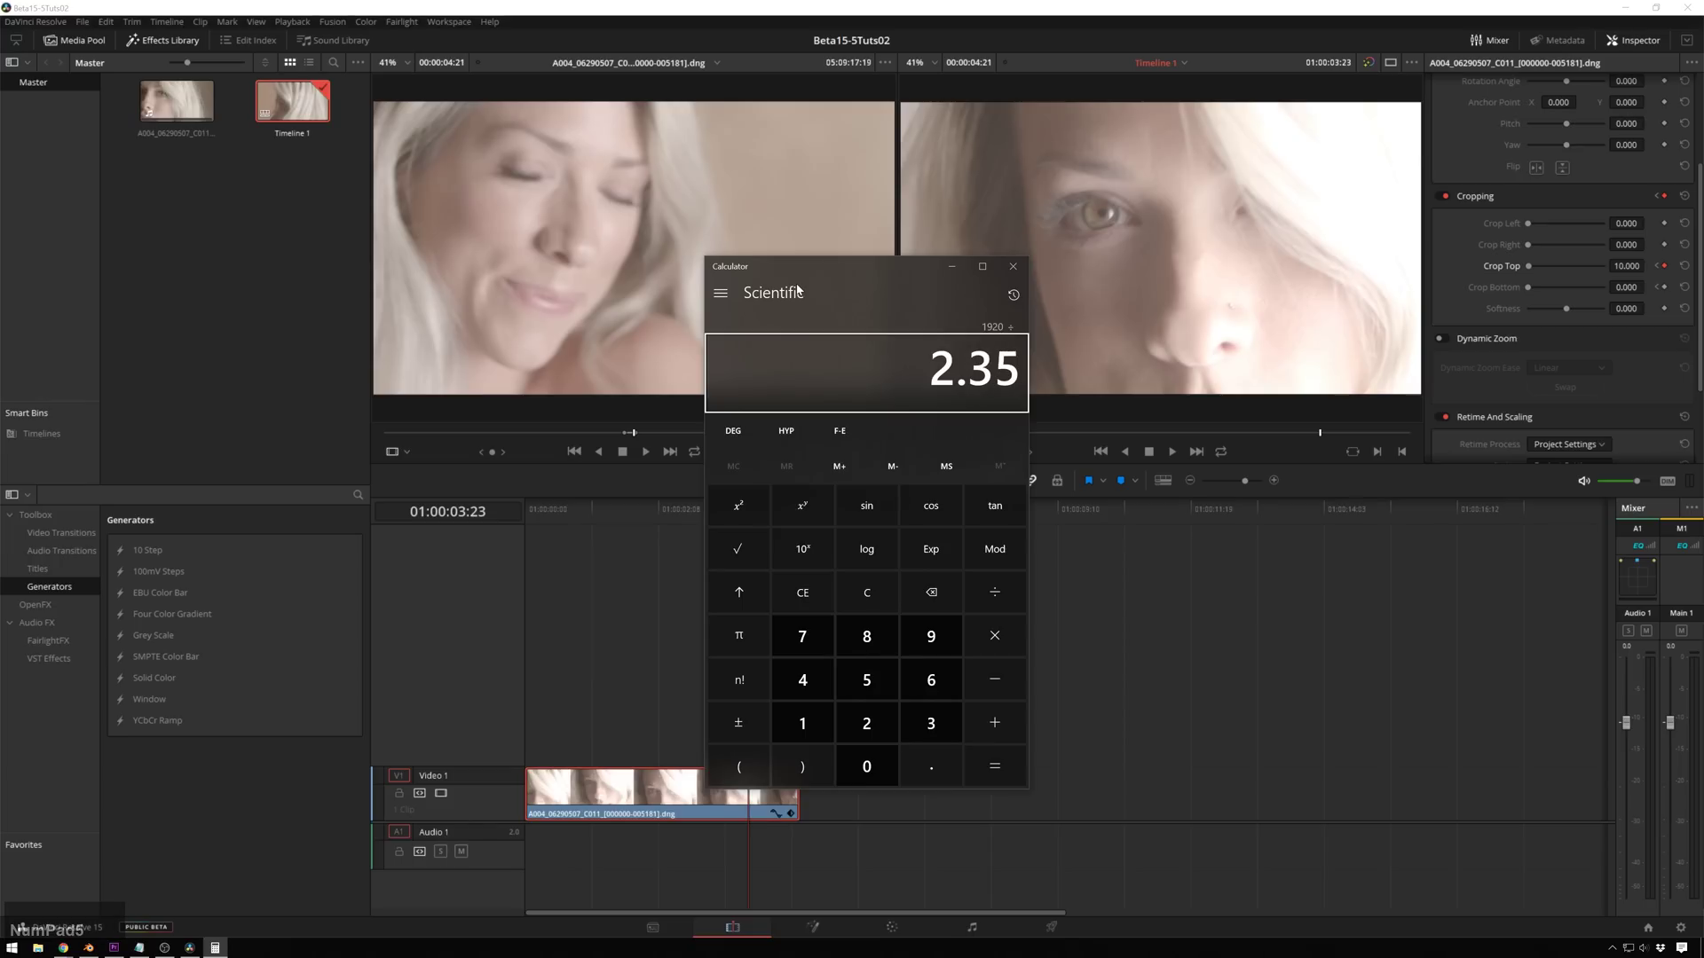
pyautogui.press('KP_5')
pyautogui.press('KP_Enter')
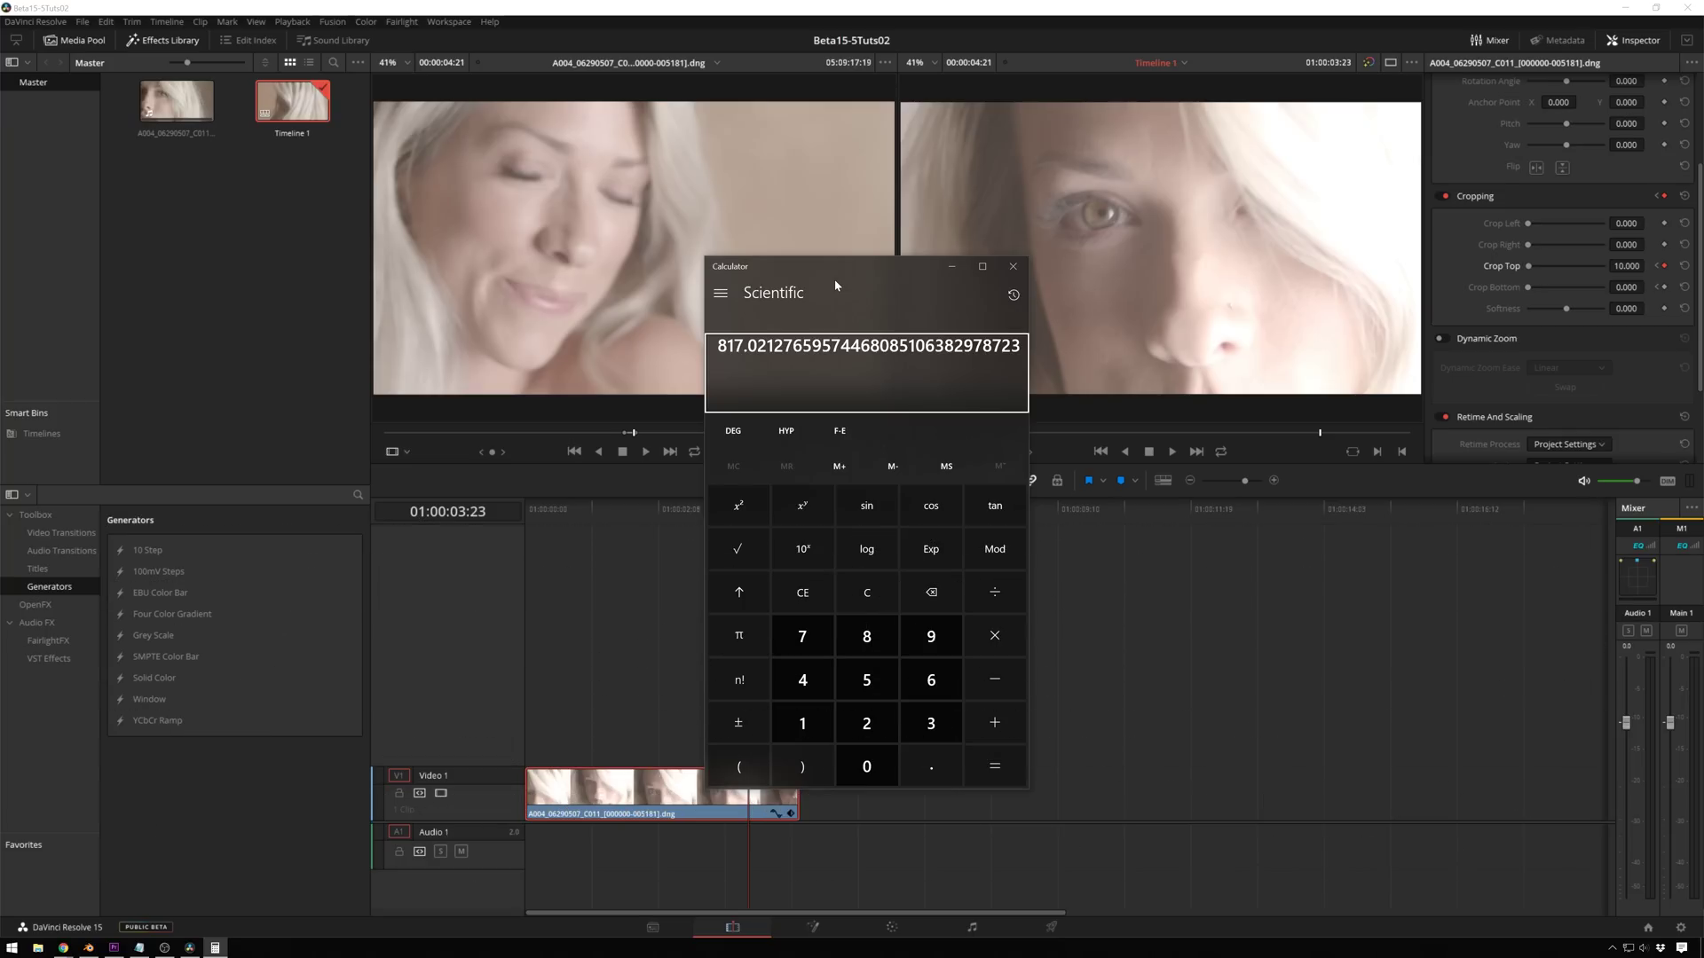
# Step: Compute 1080 − 817 = 263 and halve it to get the 131.5 bar height
pyautogui.press('KP_1')
pyautogui.press('KP_8')
pyautogui.press('KP_0')
pyautogui.press('KP_Subtract')
pyautogui.press('KP_8')
pyautogui.press('KP_1')
pyautogui.press('KP_6')
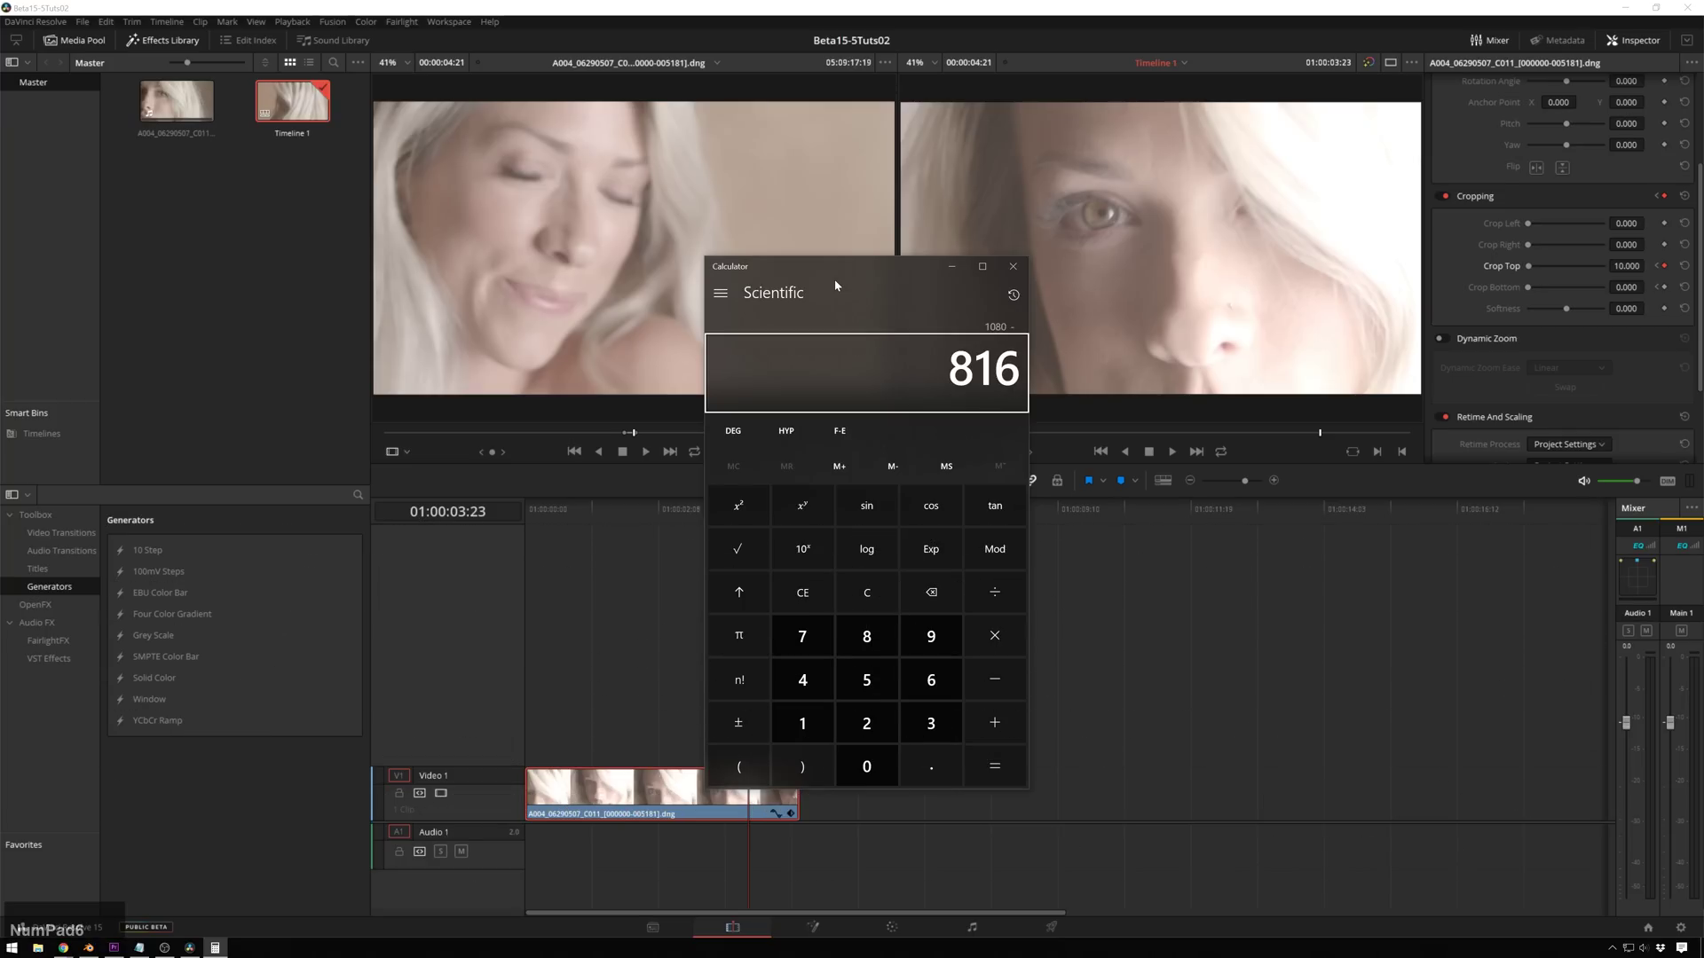
pyautogui.press('KP_6')
pyautogui.press('KP_7')
pyautogui.press('KP_7')
pyautogui.press('KP_Enter')
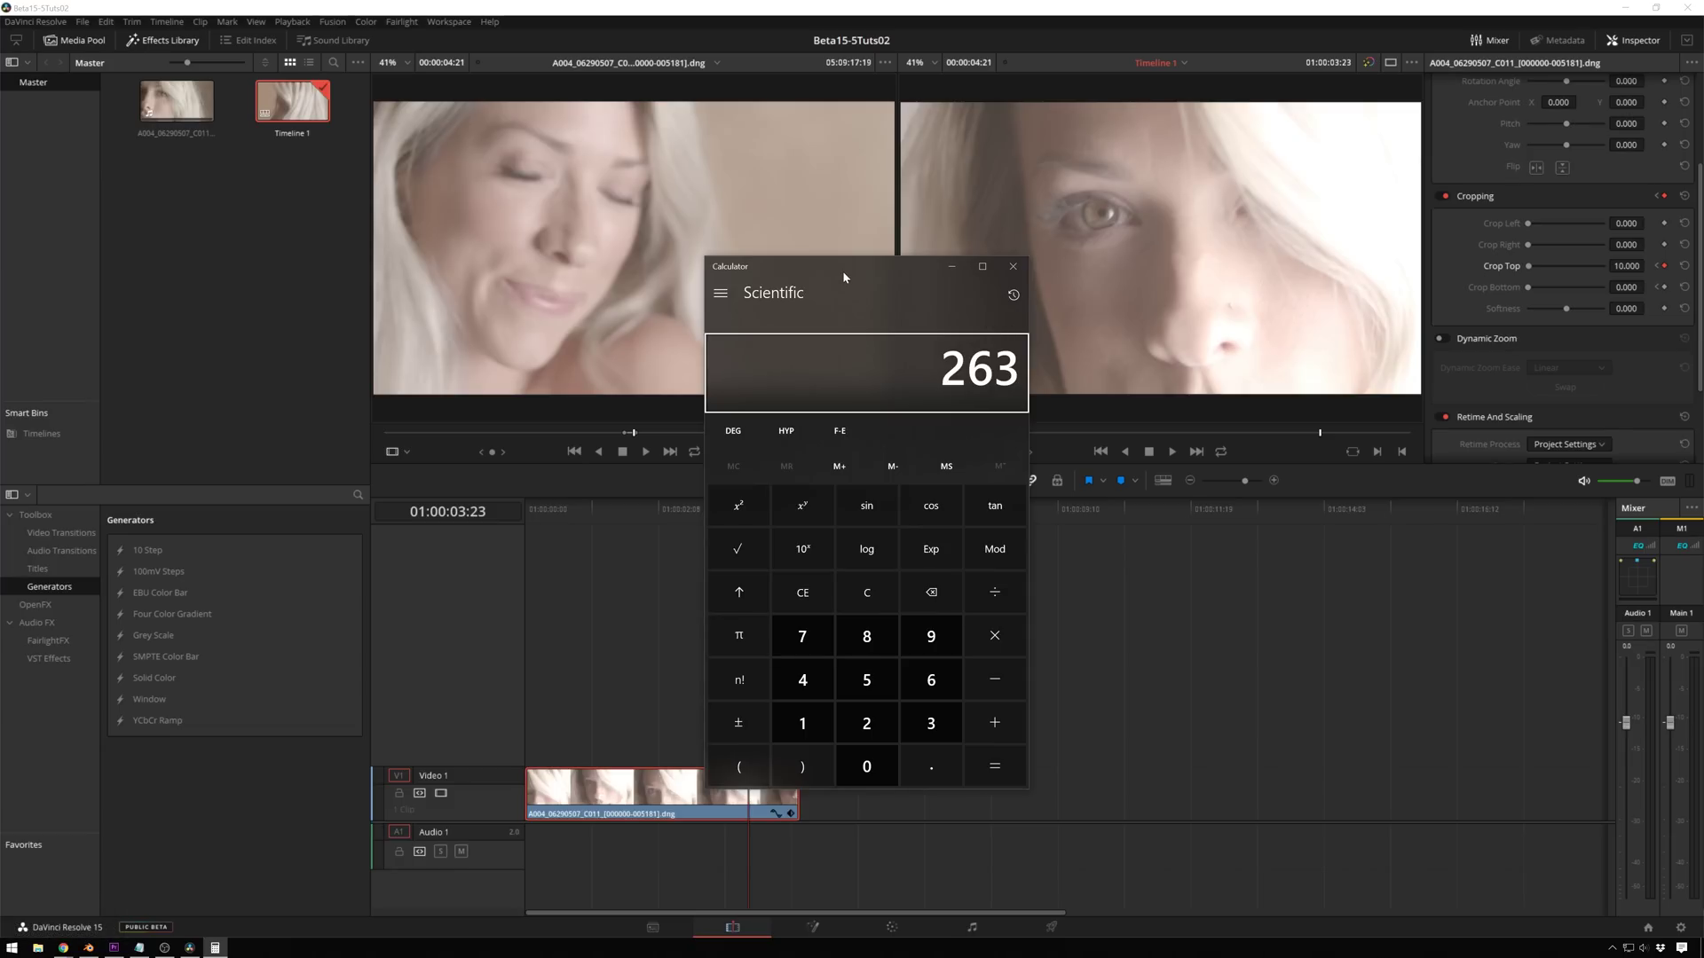
pyautogui.click(848, 276)
pyautogui.press('KP_Divide')
pyautogui.press('KP_2')
pyautogui.press('KP_Enter')
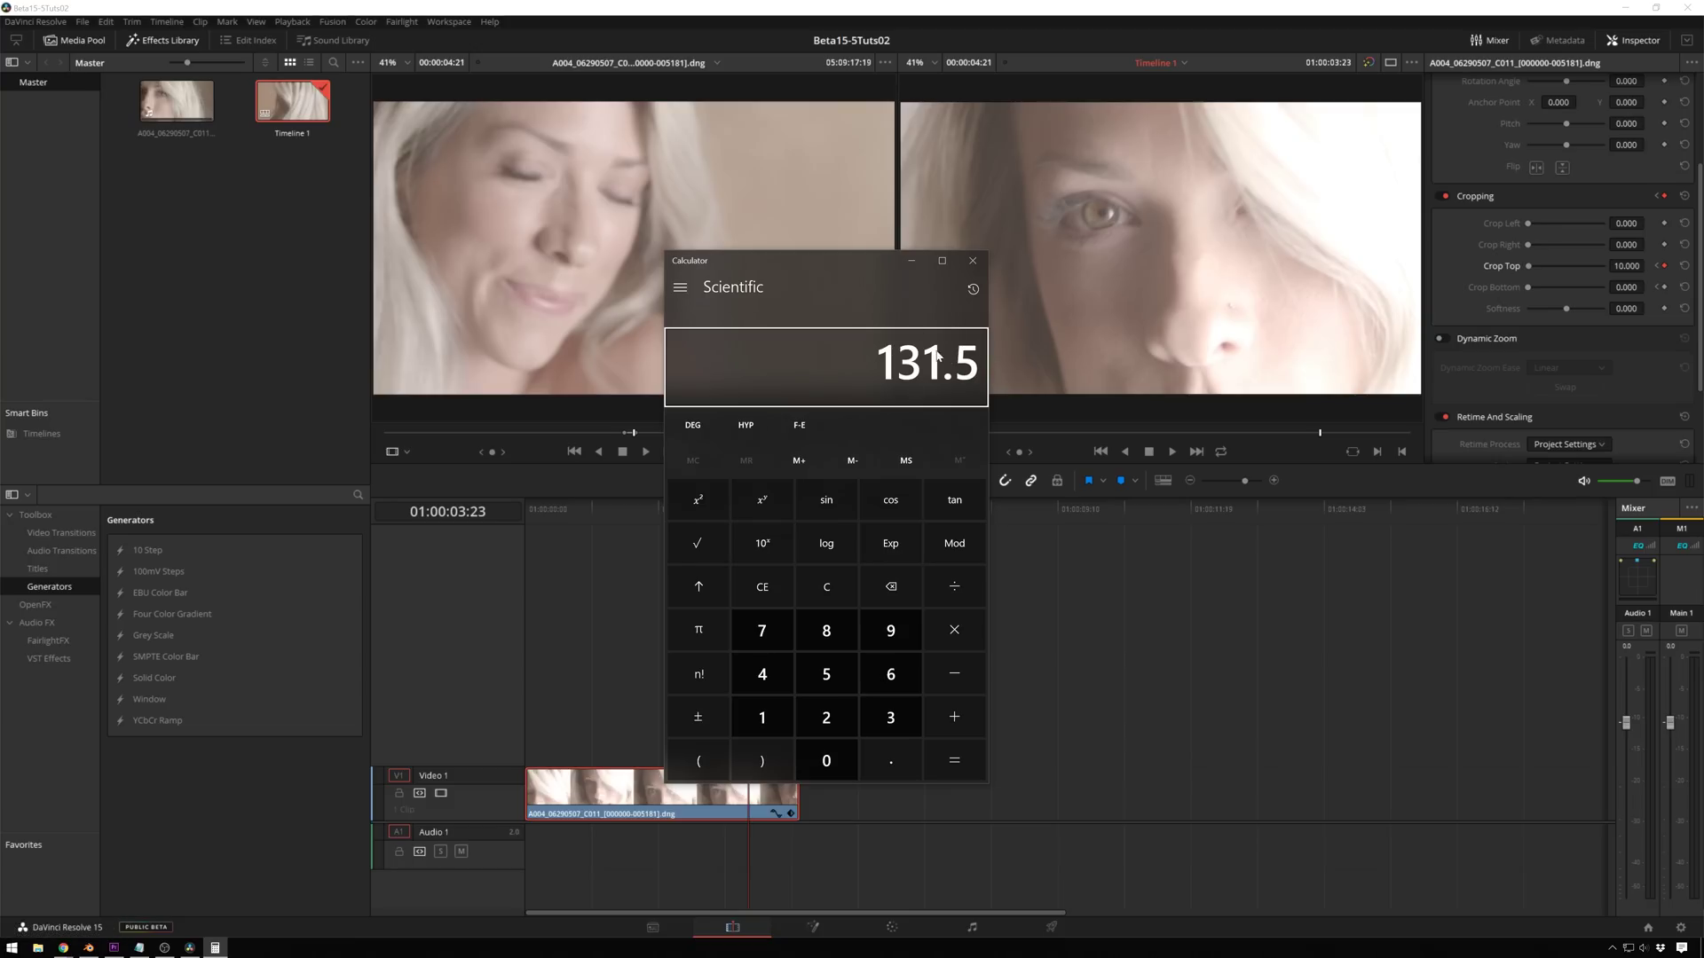
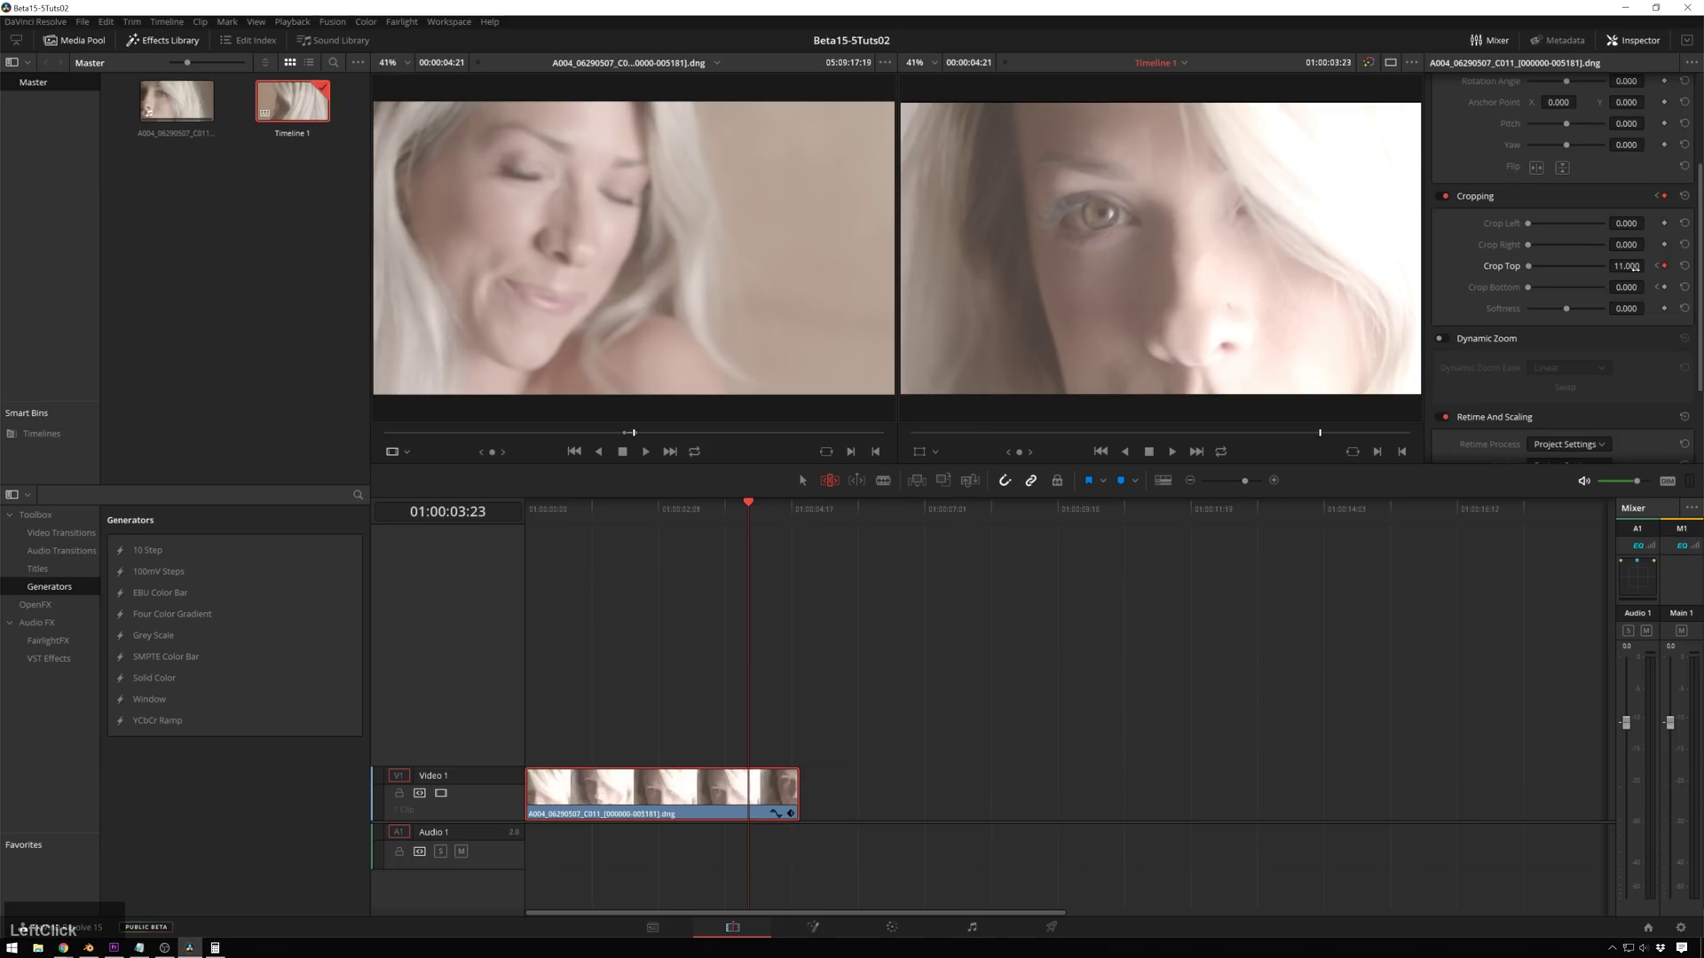
# Step: Set Crop Top and Crop Bottom to 131.5 at the second keyframe and play back the letterboxed clip
pyautogui.press('KP_1')
pyautogui.press('KP_3')
pyautogui.press('KP_1')
pyautogui.press('KP_Decimal')
pyautogui.press('KP_5')
pyautogui.press('KP_Enter')
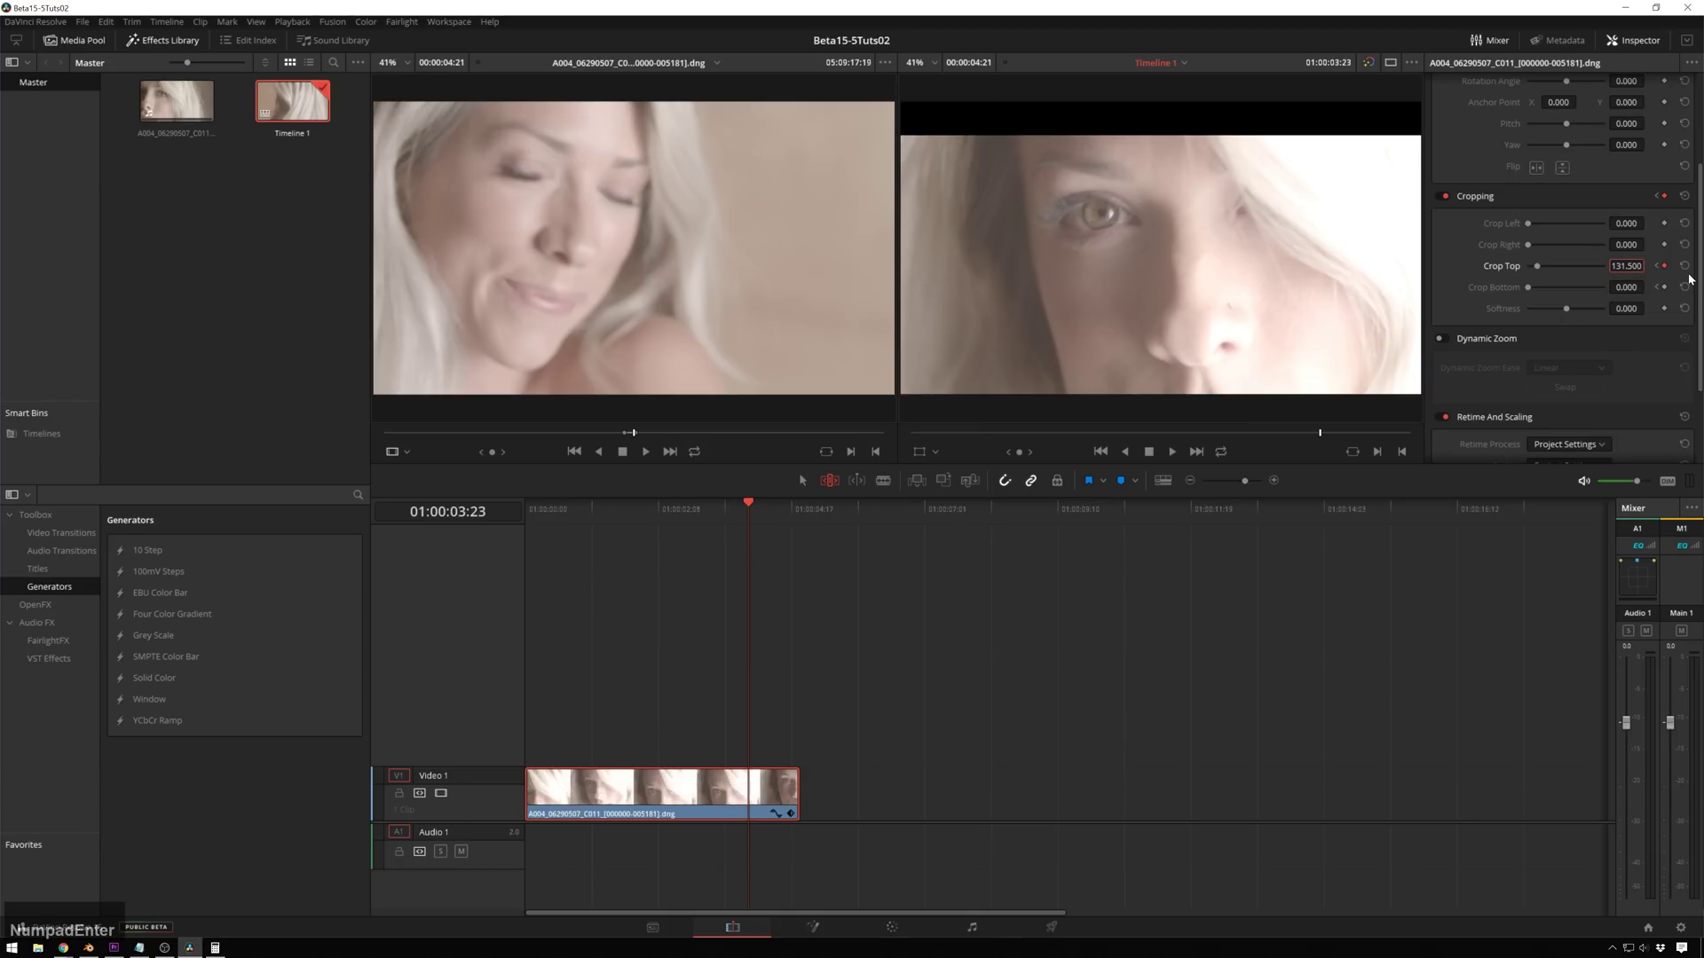
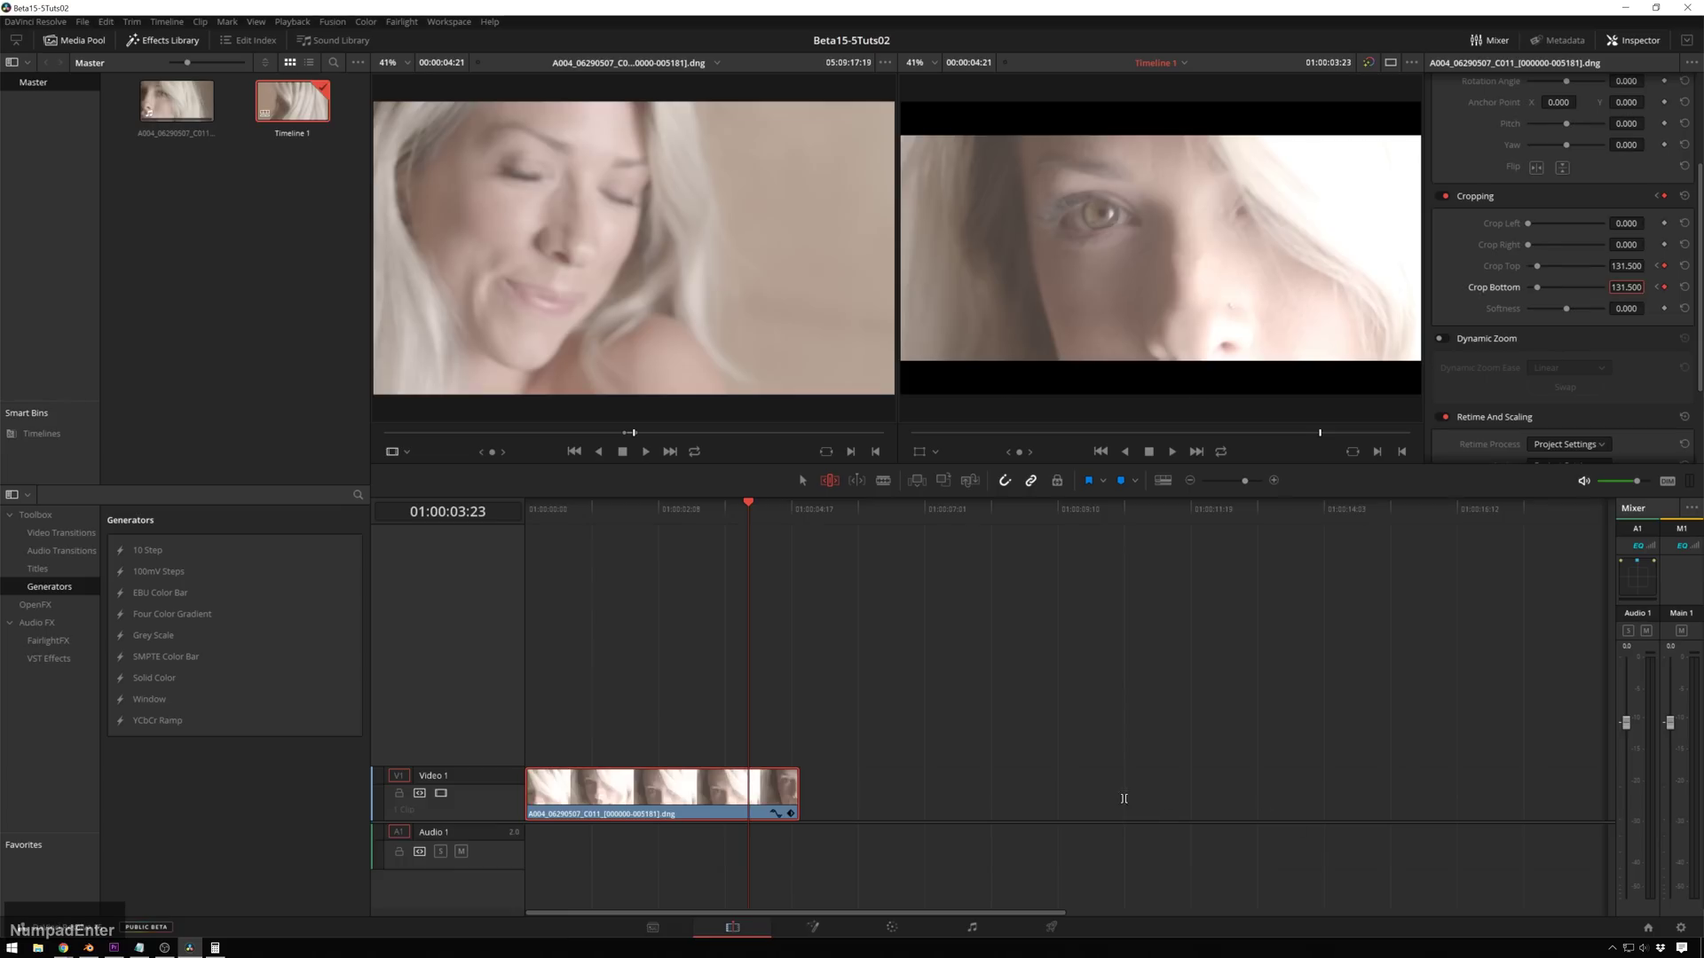
pyautogui.press('KP_Enter')
pyautogui.press('space')
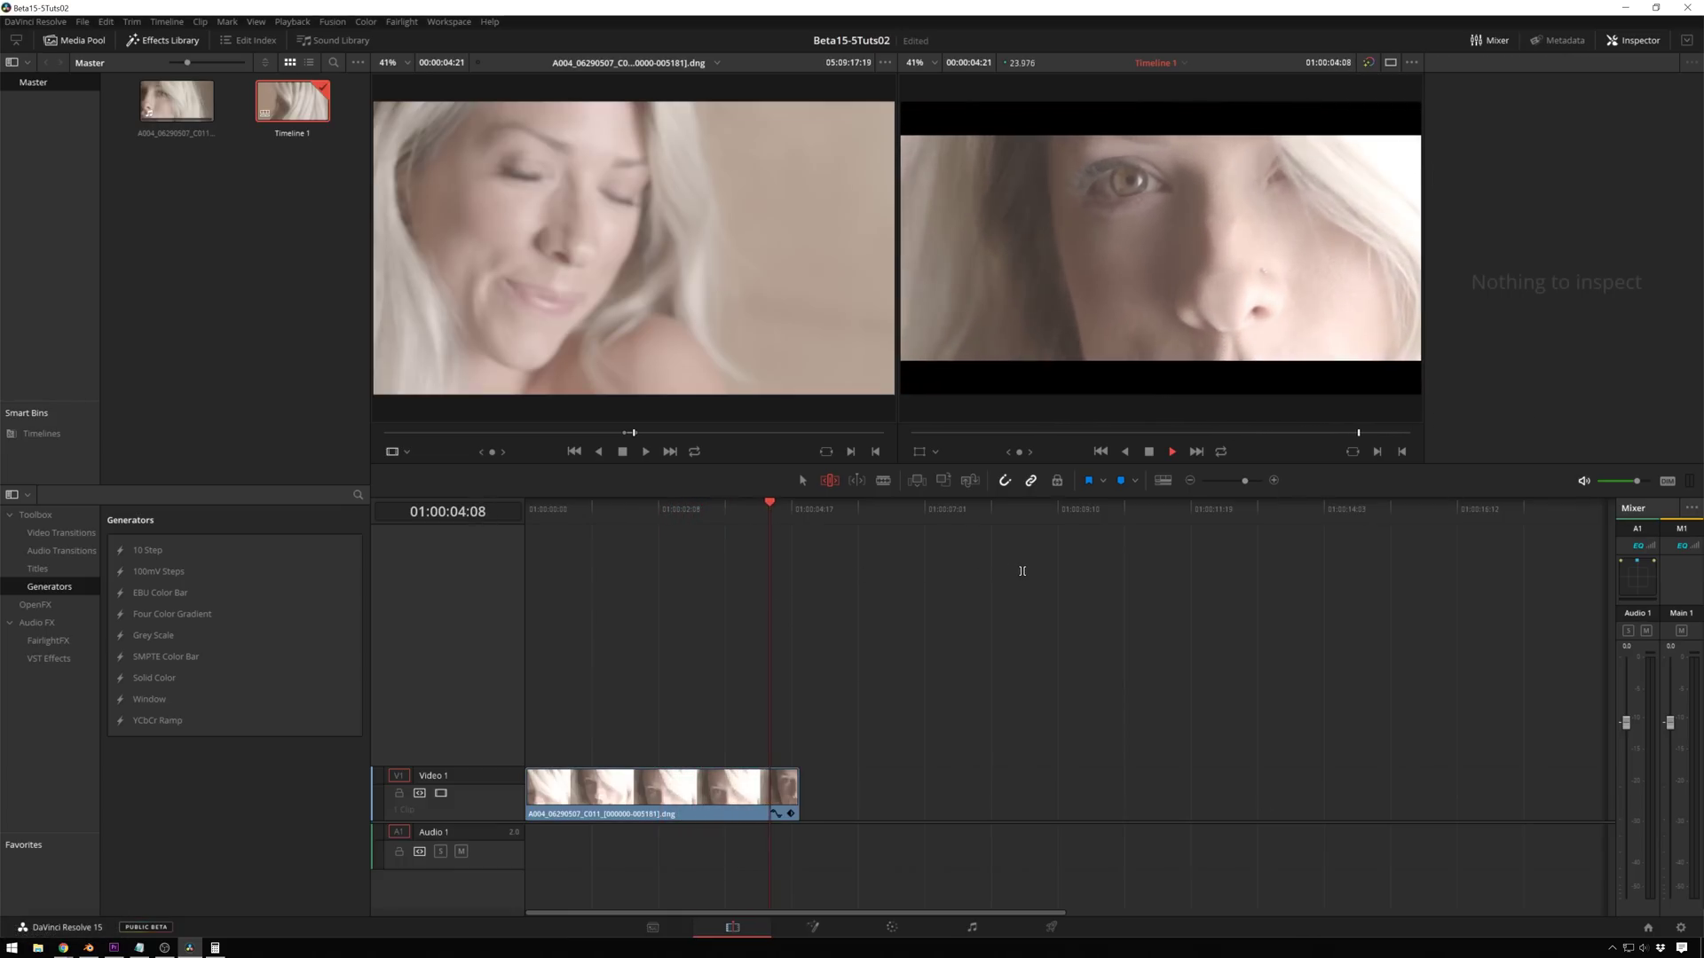
pyautogui.press('space')
# Step: Show the clip's Crop Bottom keyframe curve on the timeline with an eased first keyframe
pyautogui.click(798, 505)
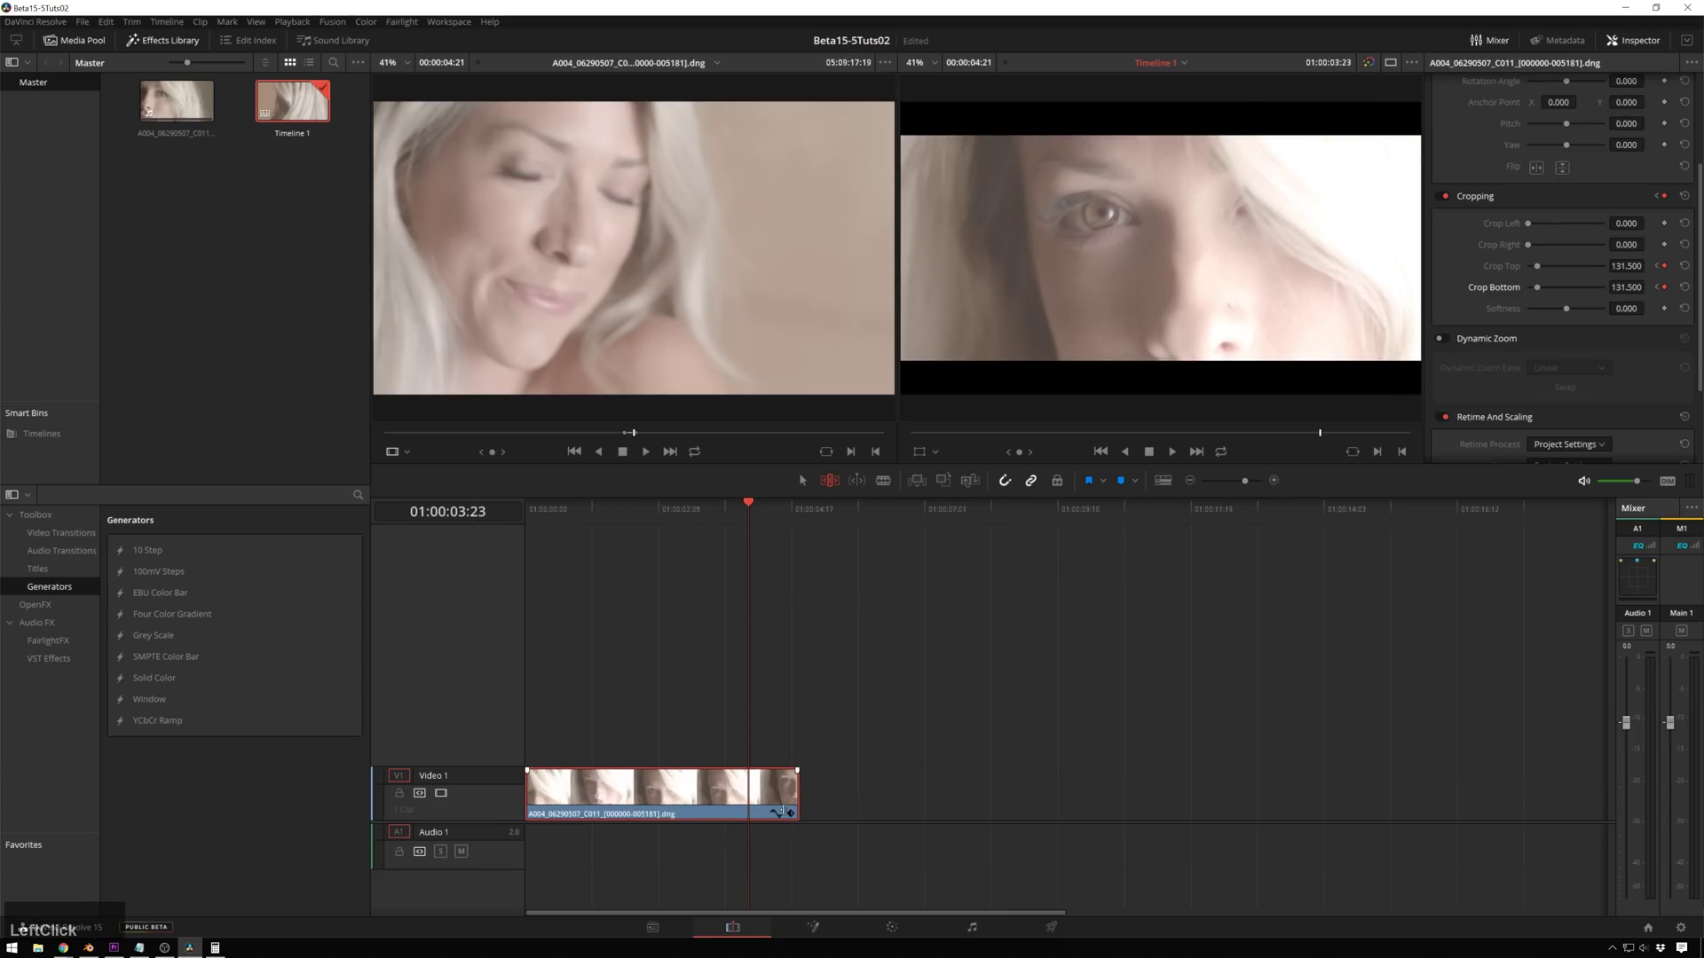
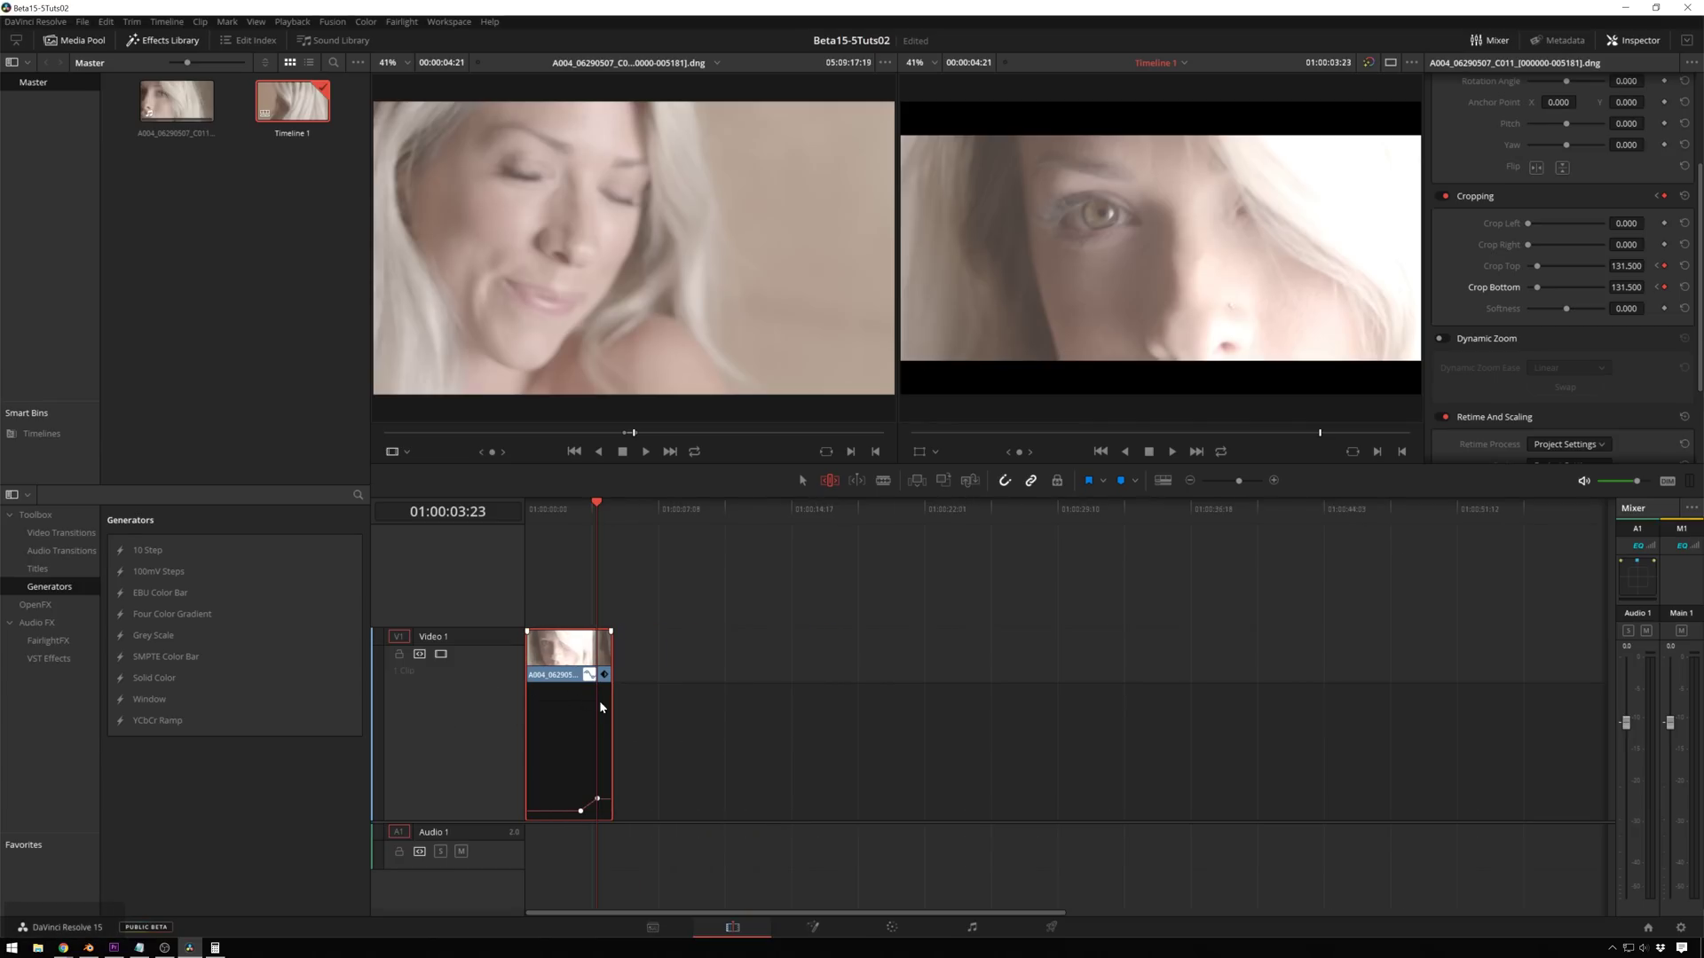
pyautogui.scroll(3)
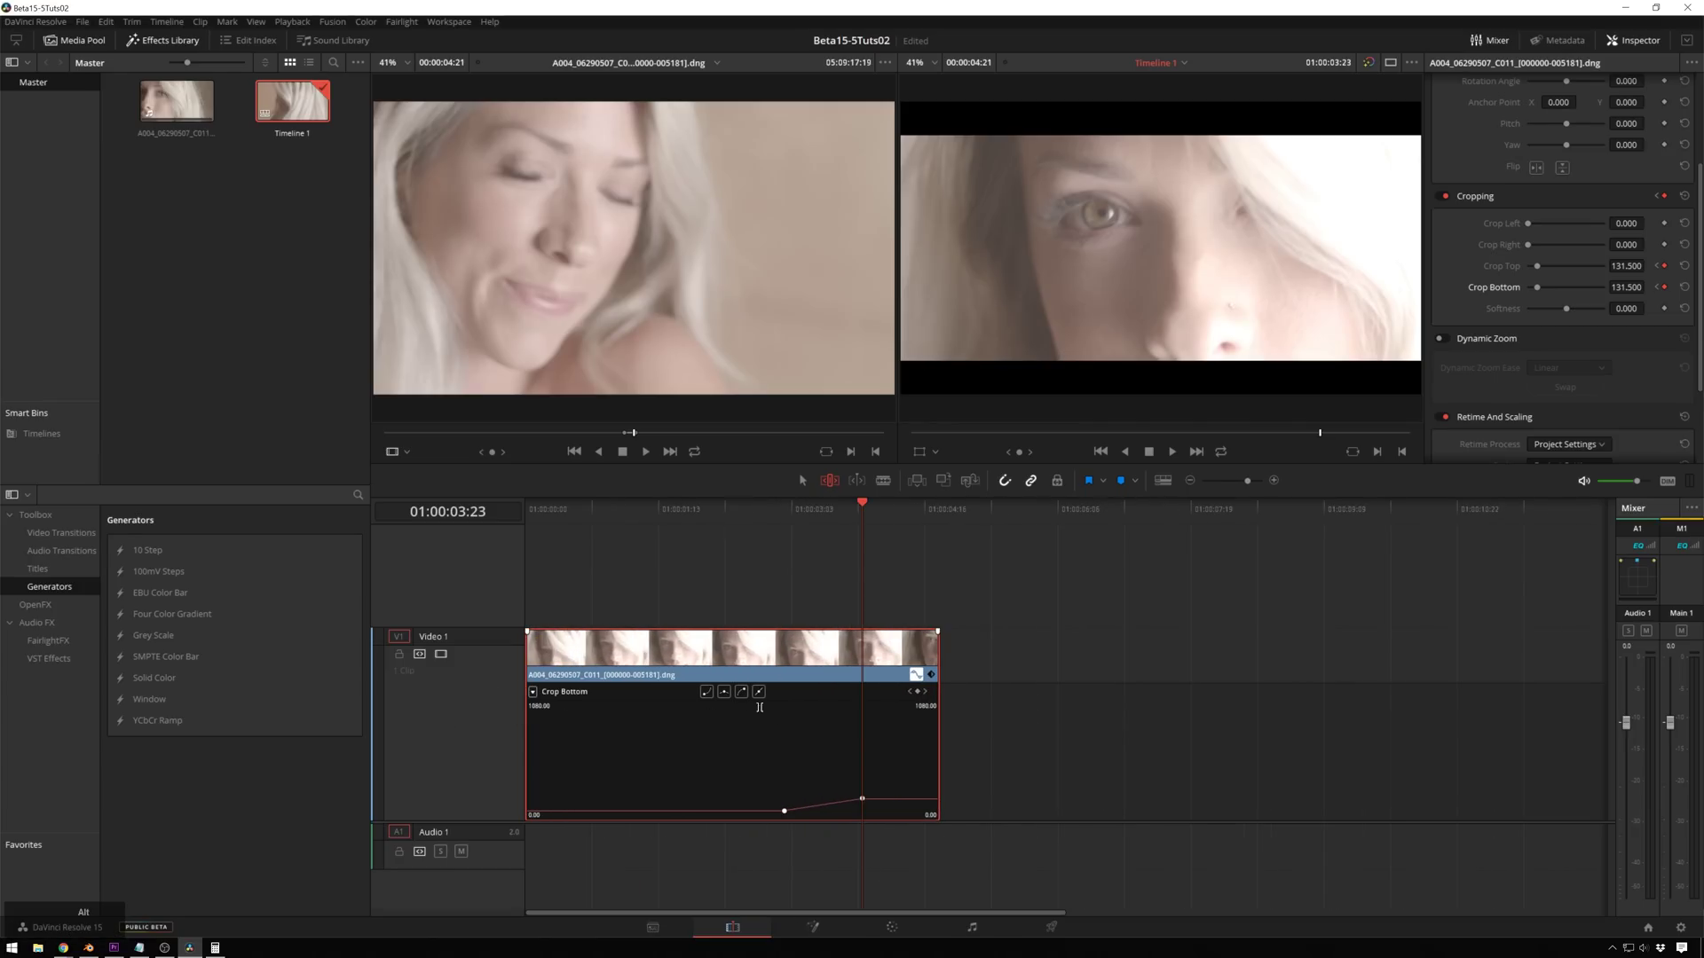
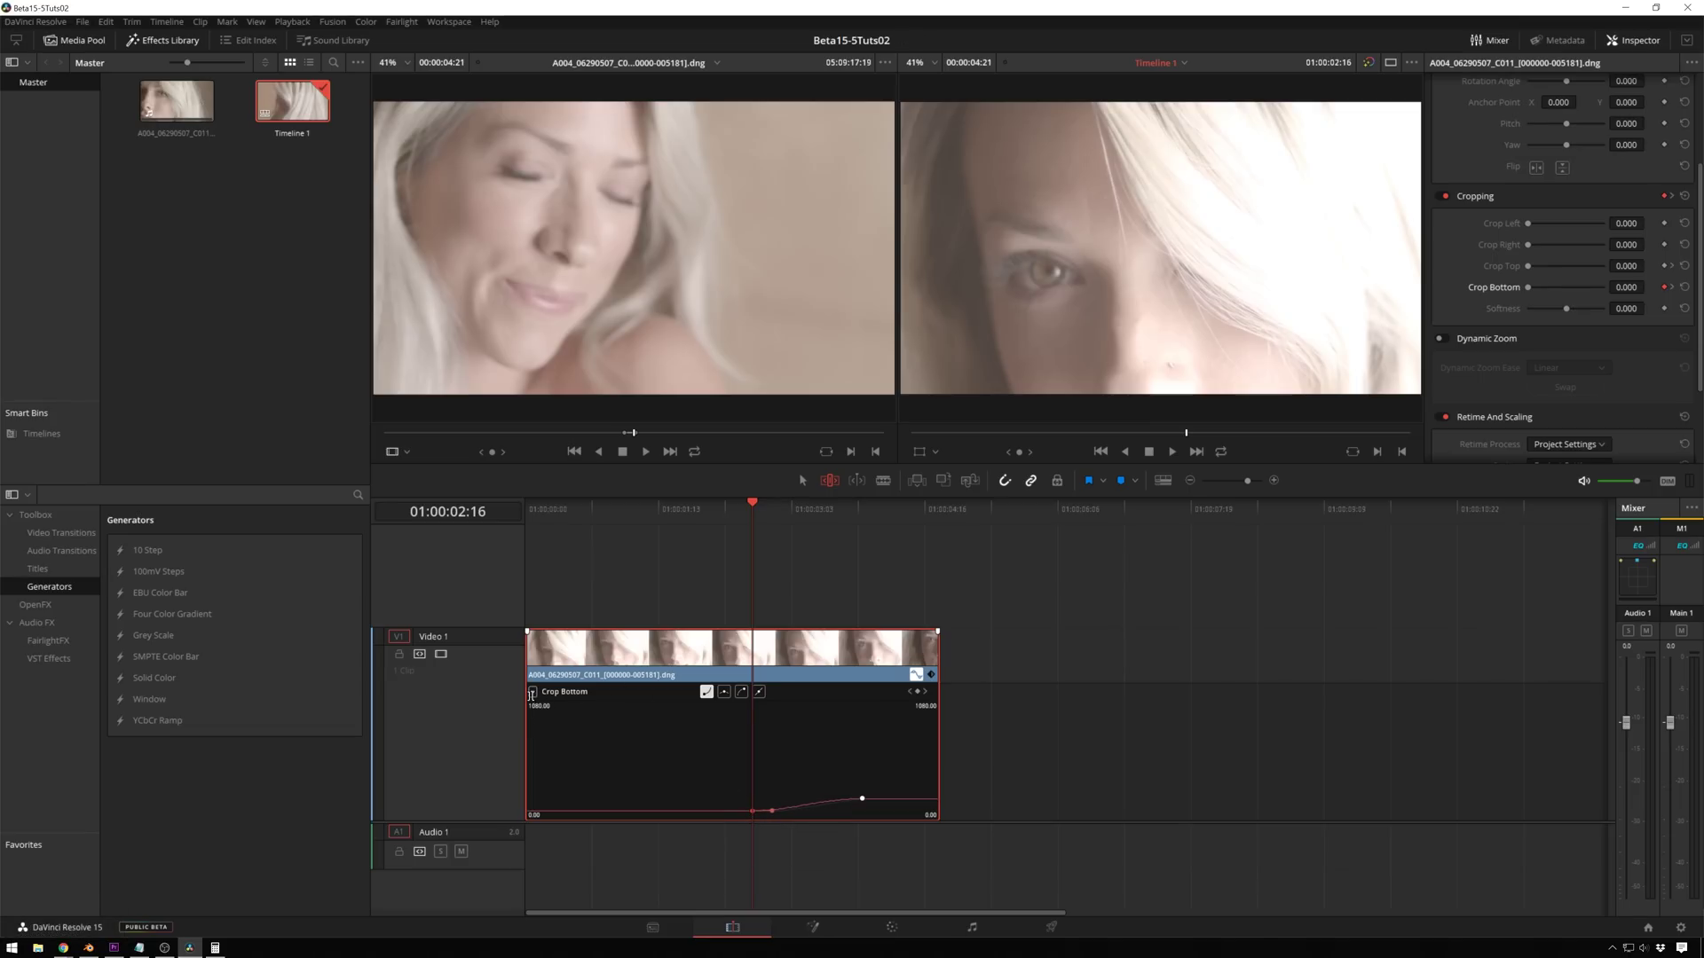
# Step: Switch the curve editor to Crop Top, ease its first keyframe and play back the sliding bars
pyautogui.click(538, 692)
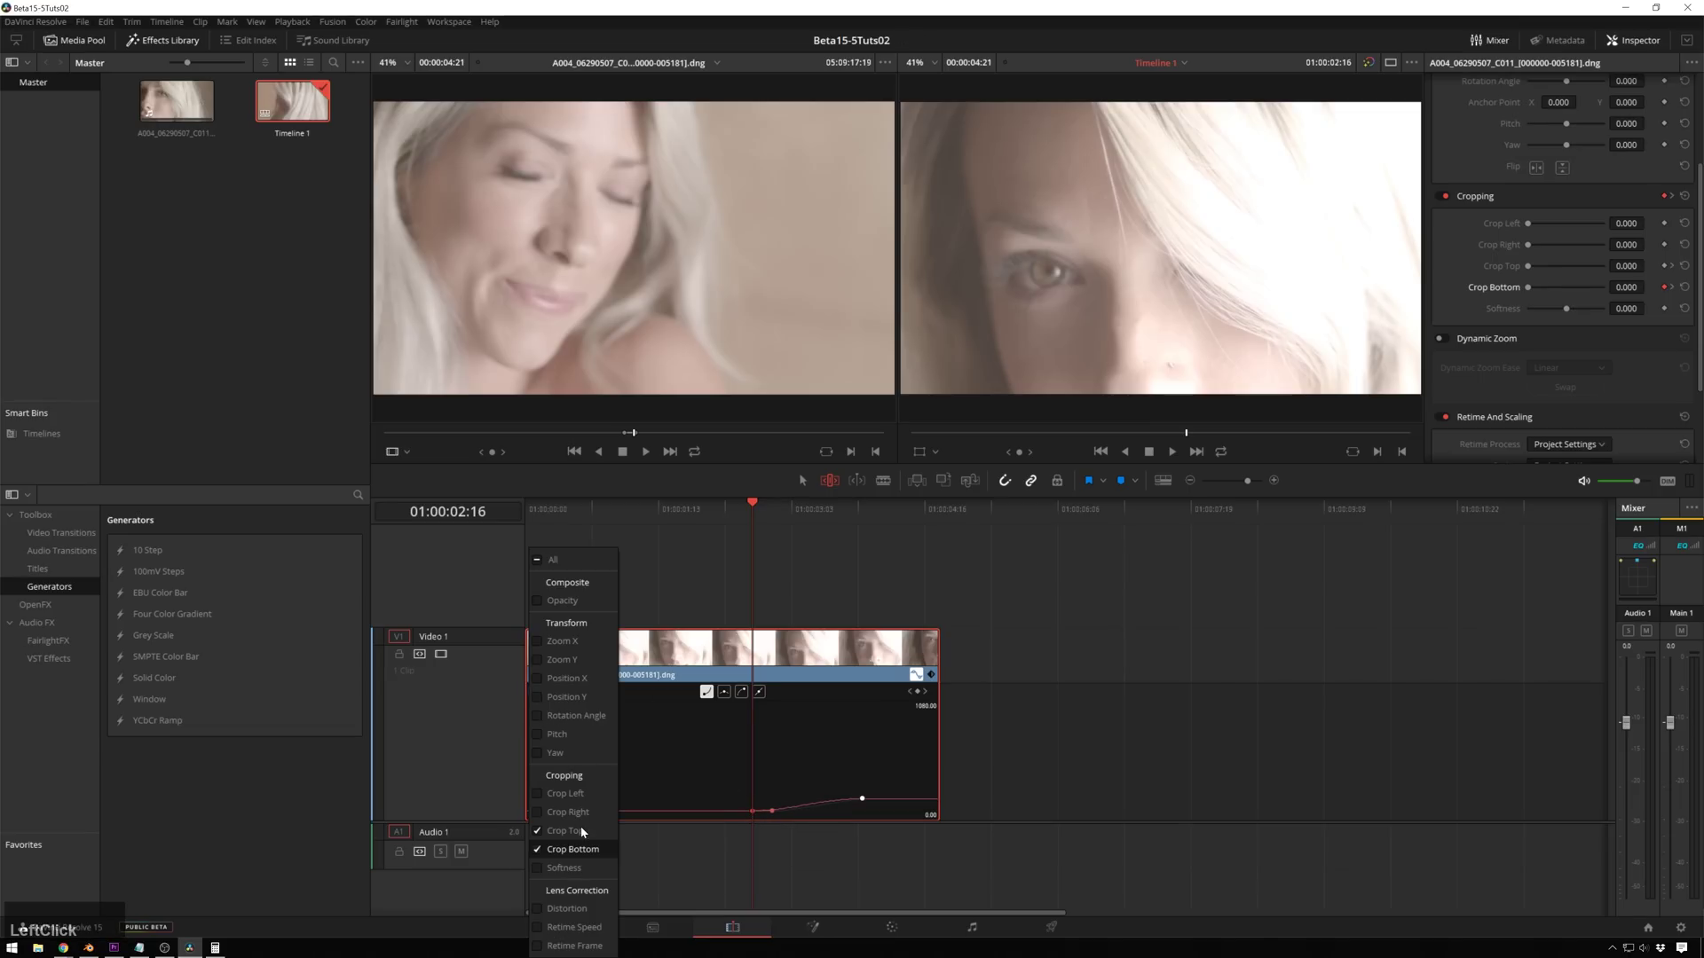
pyautogui.click(578, 836)
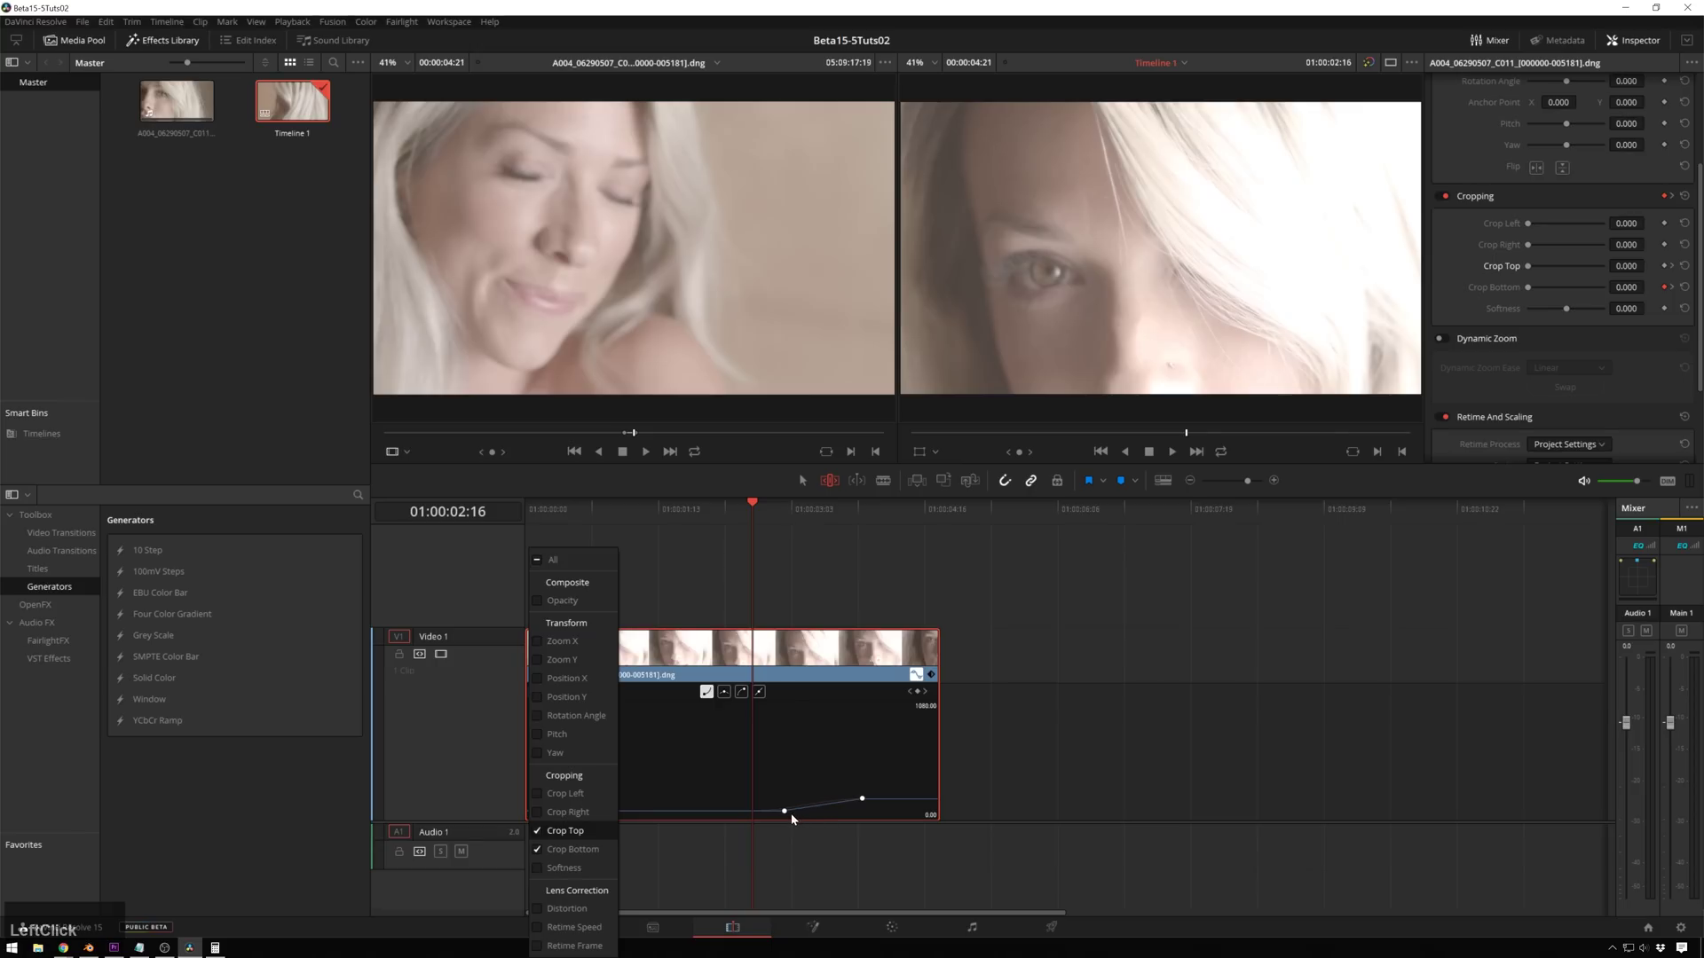
pyautogui.click(774, 771)
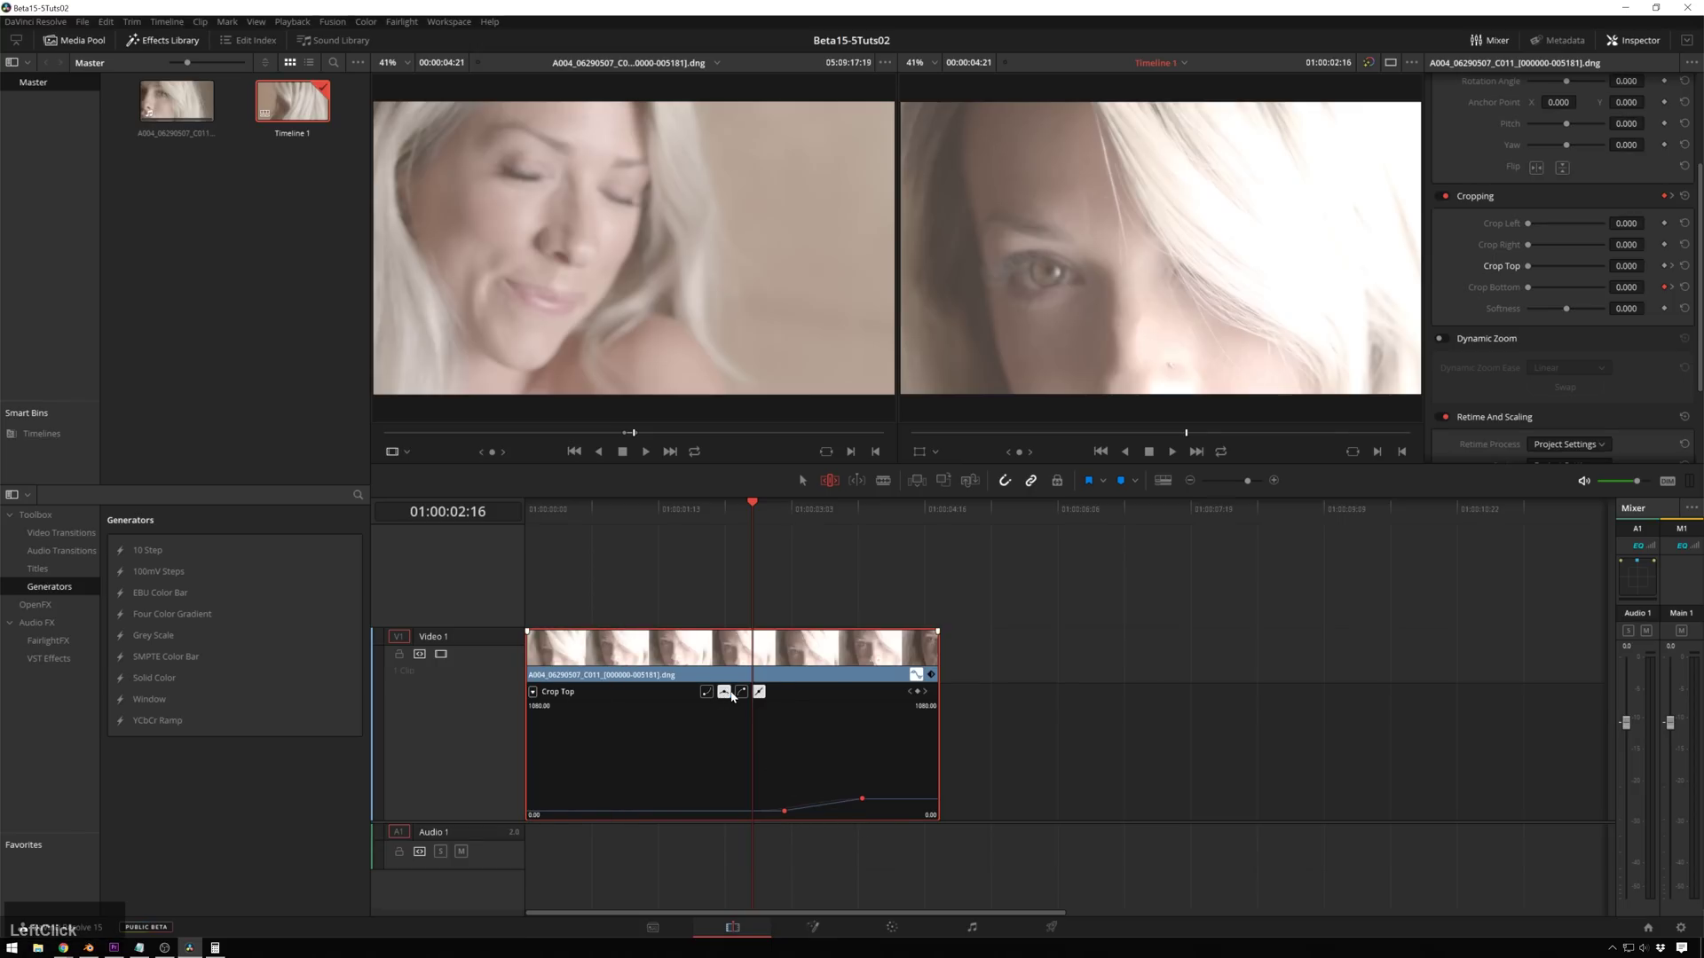
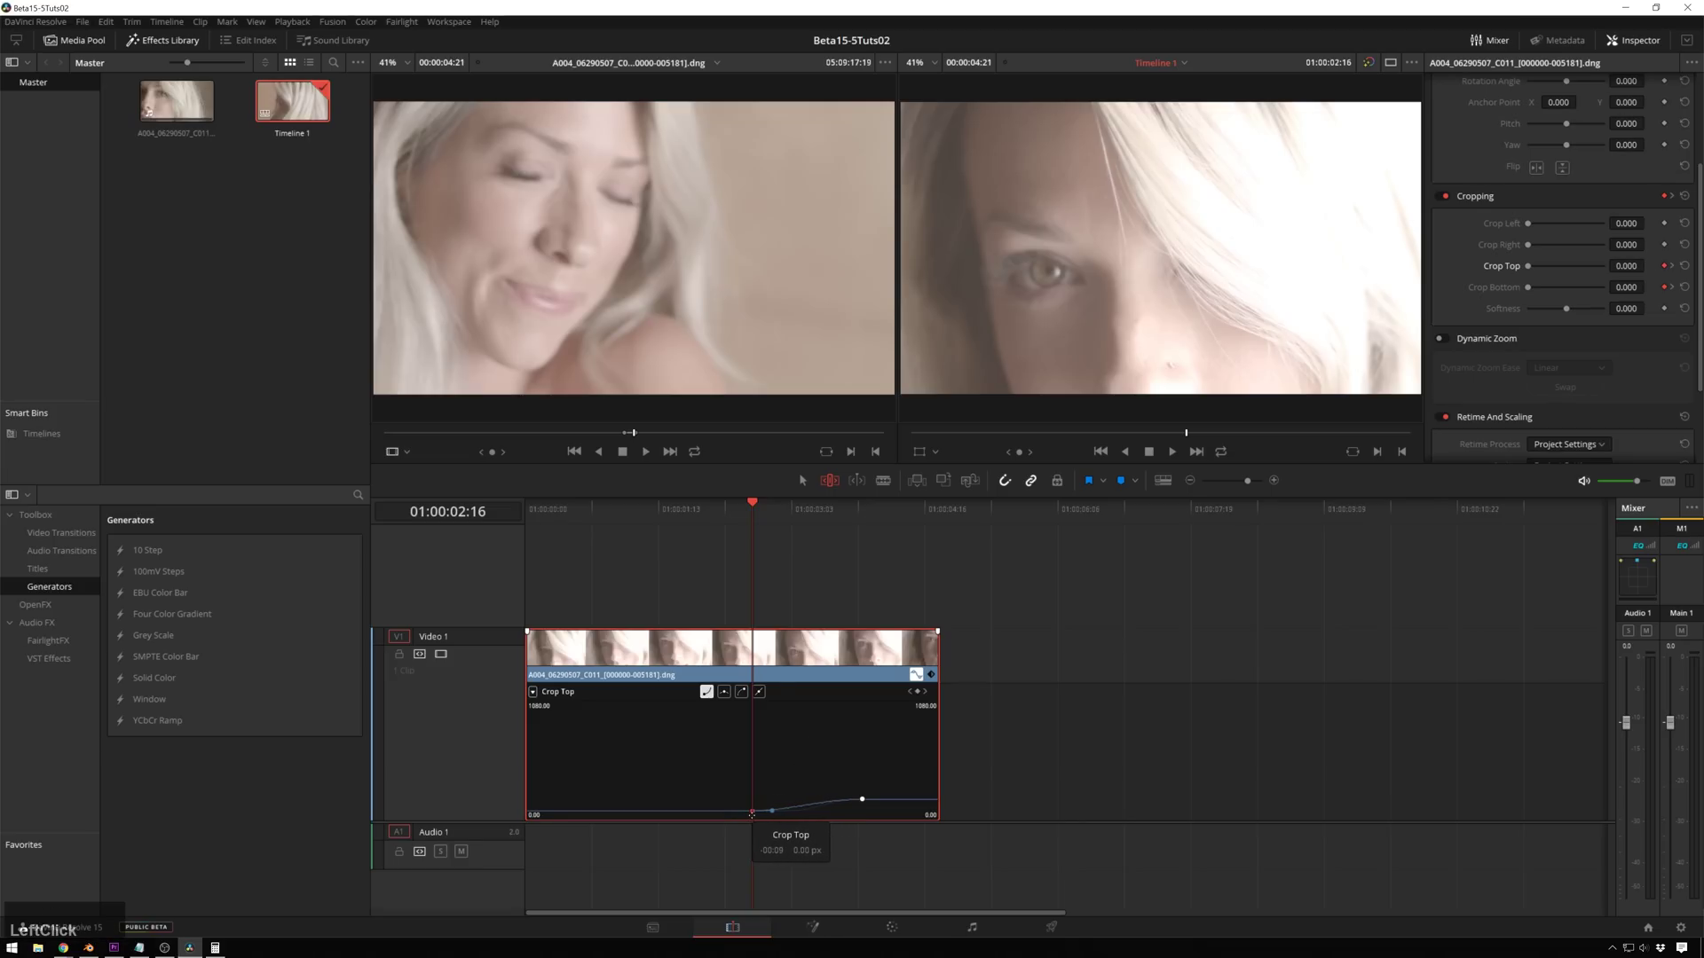
pyautogui.press('space')
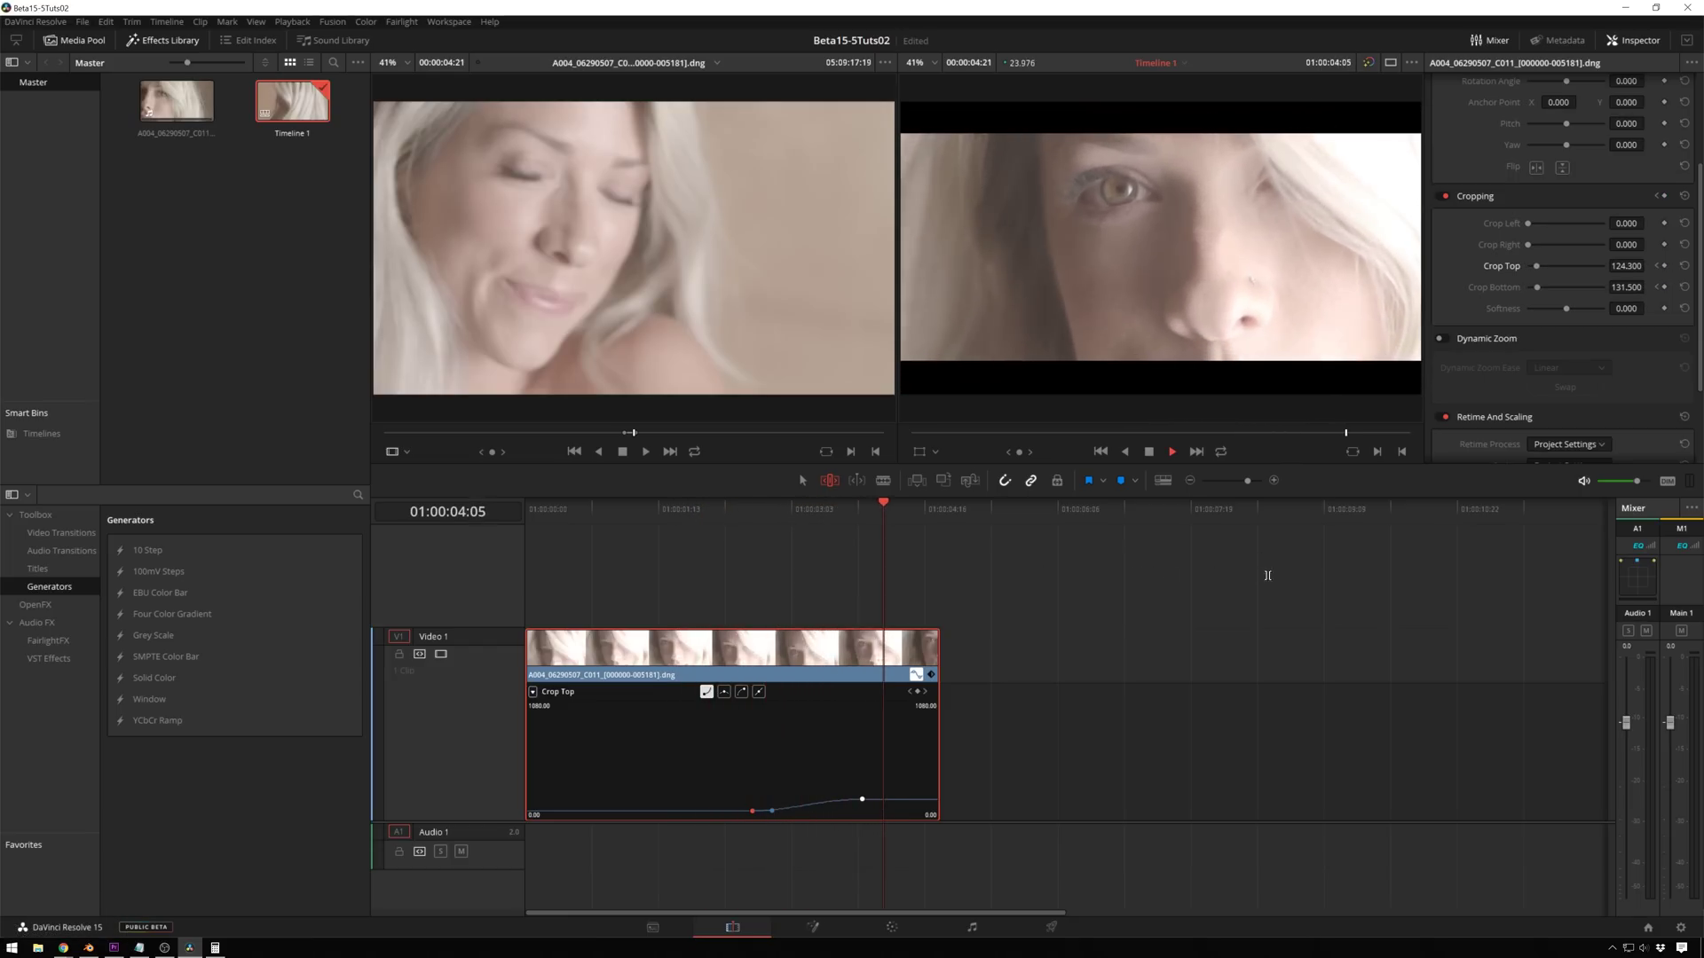
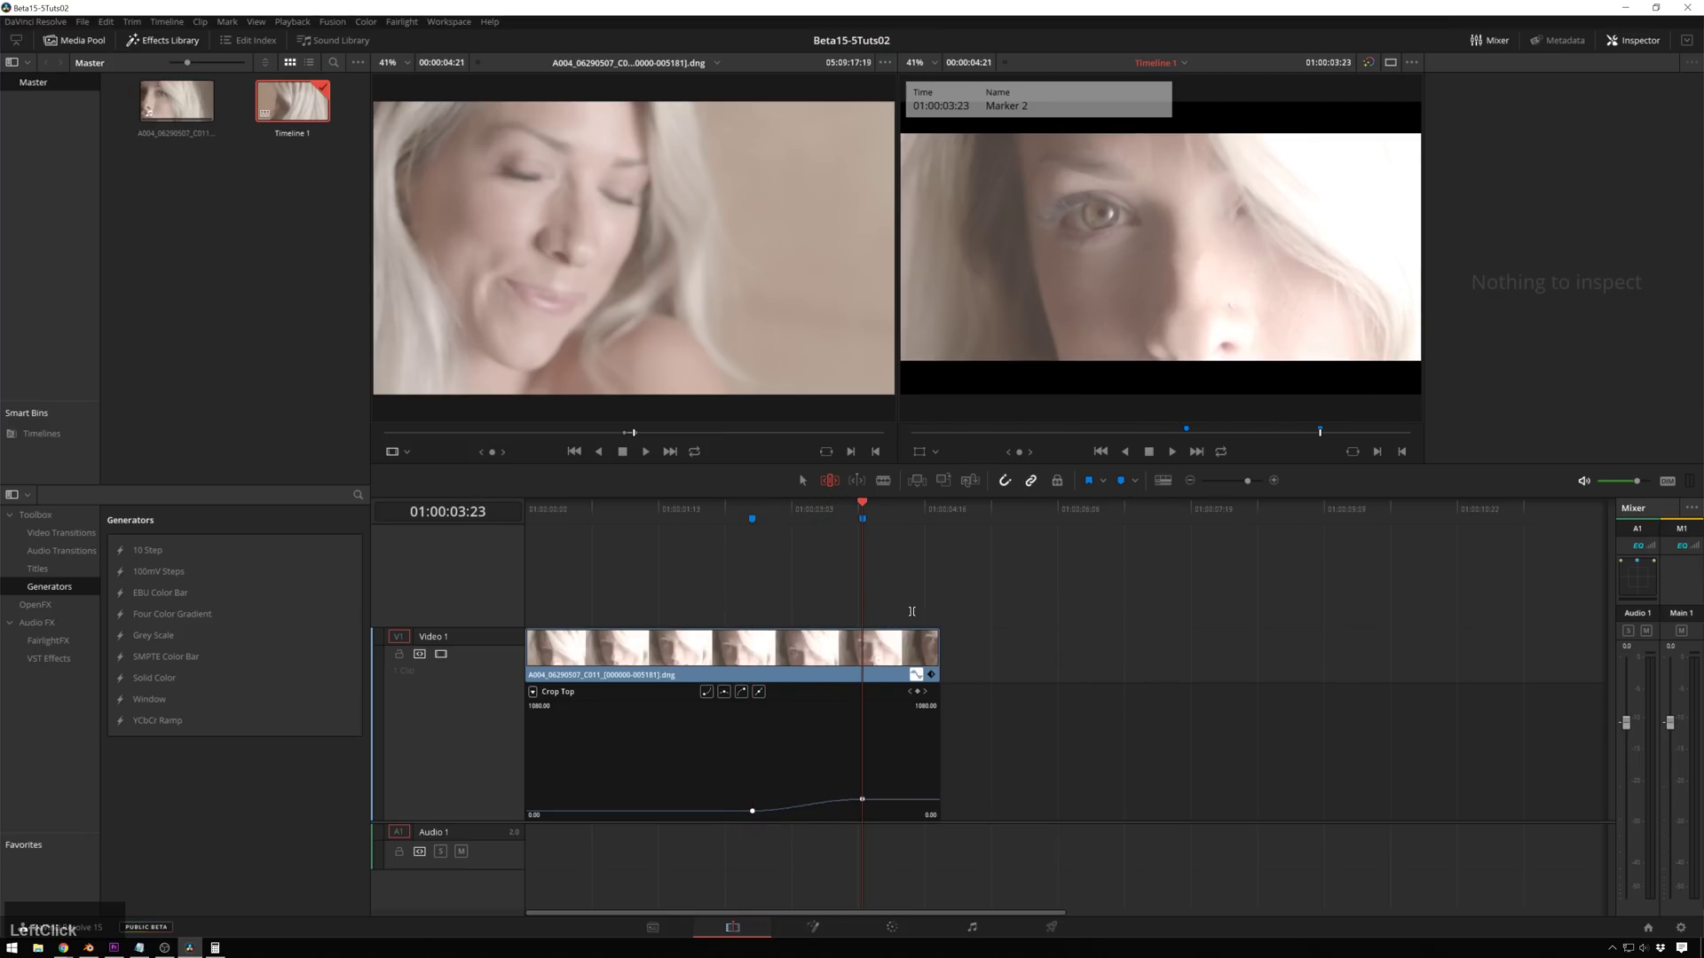
# Step: Go to the Color page's Primaries Wheels and enable a grade keyframe at 01:00:02:17
pyautogui.click(885, 919)
pyautogui.click(902, 922)
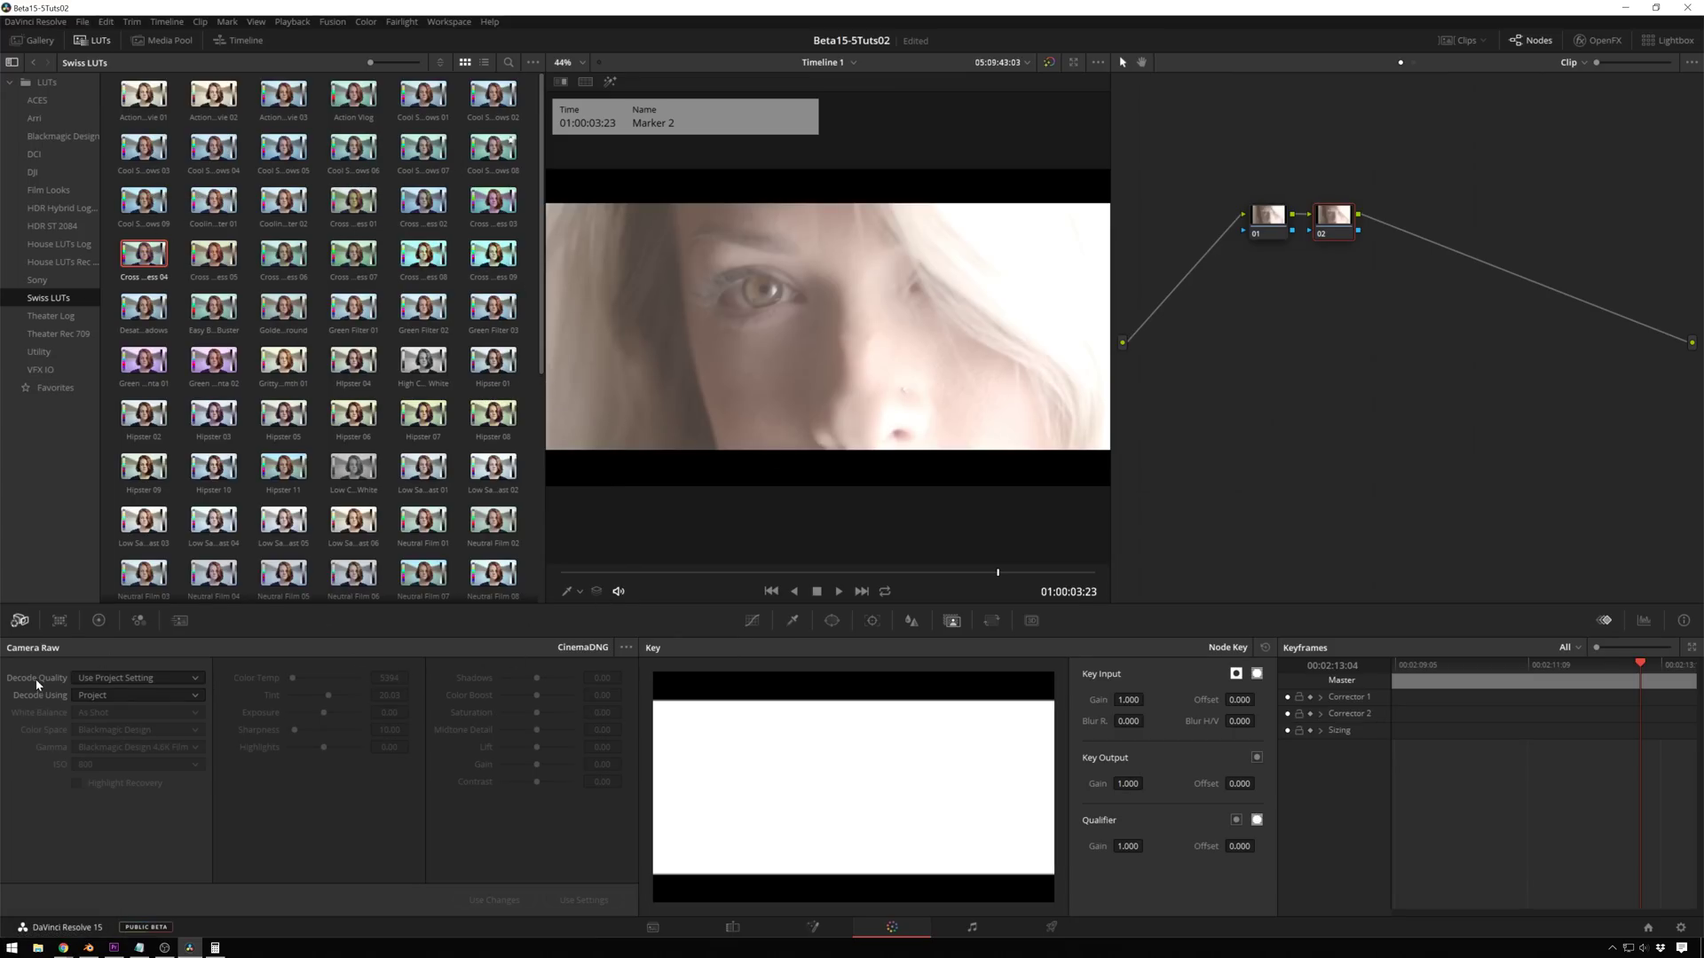
pyautogui.click(1332, 215)
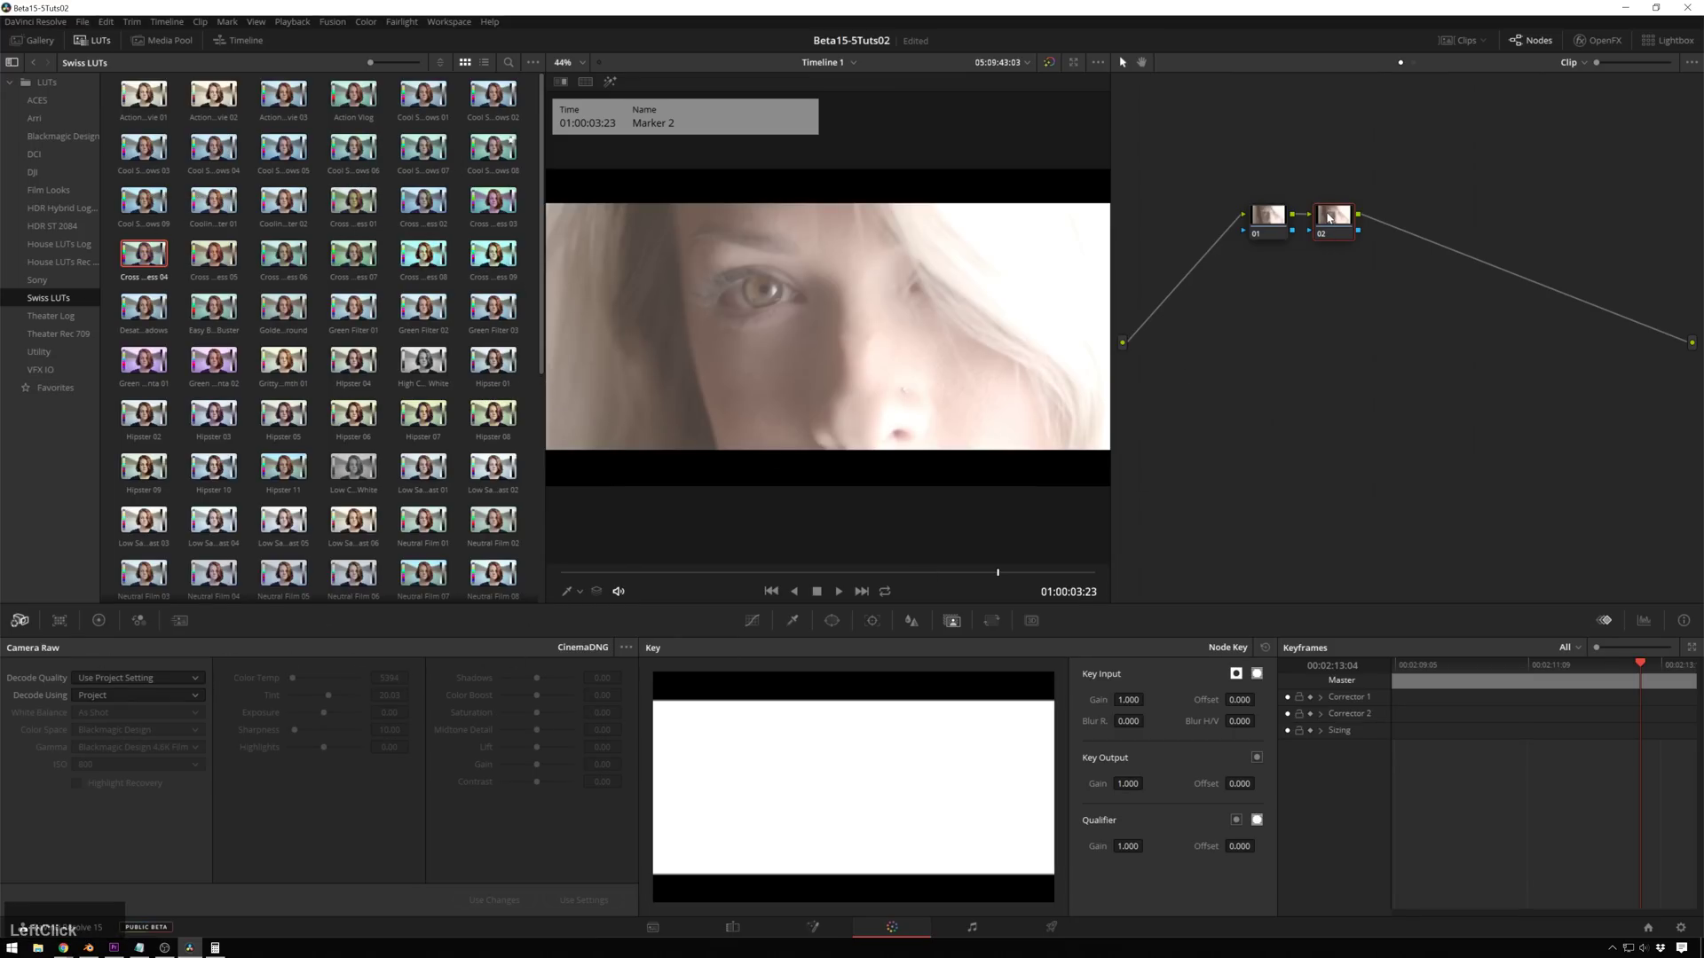
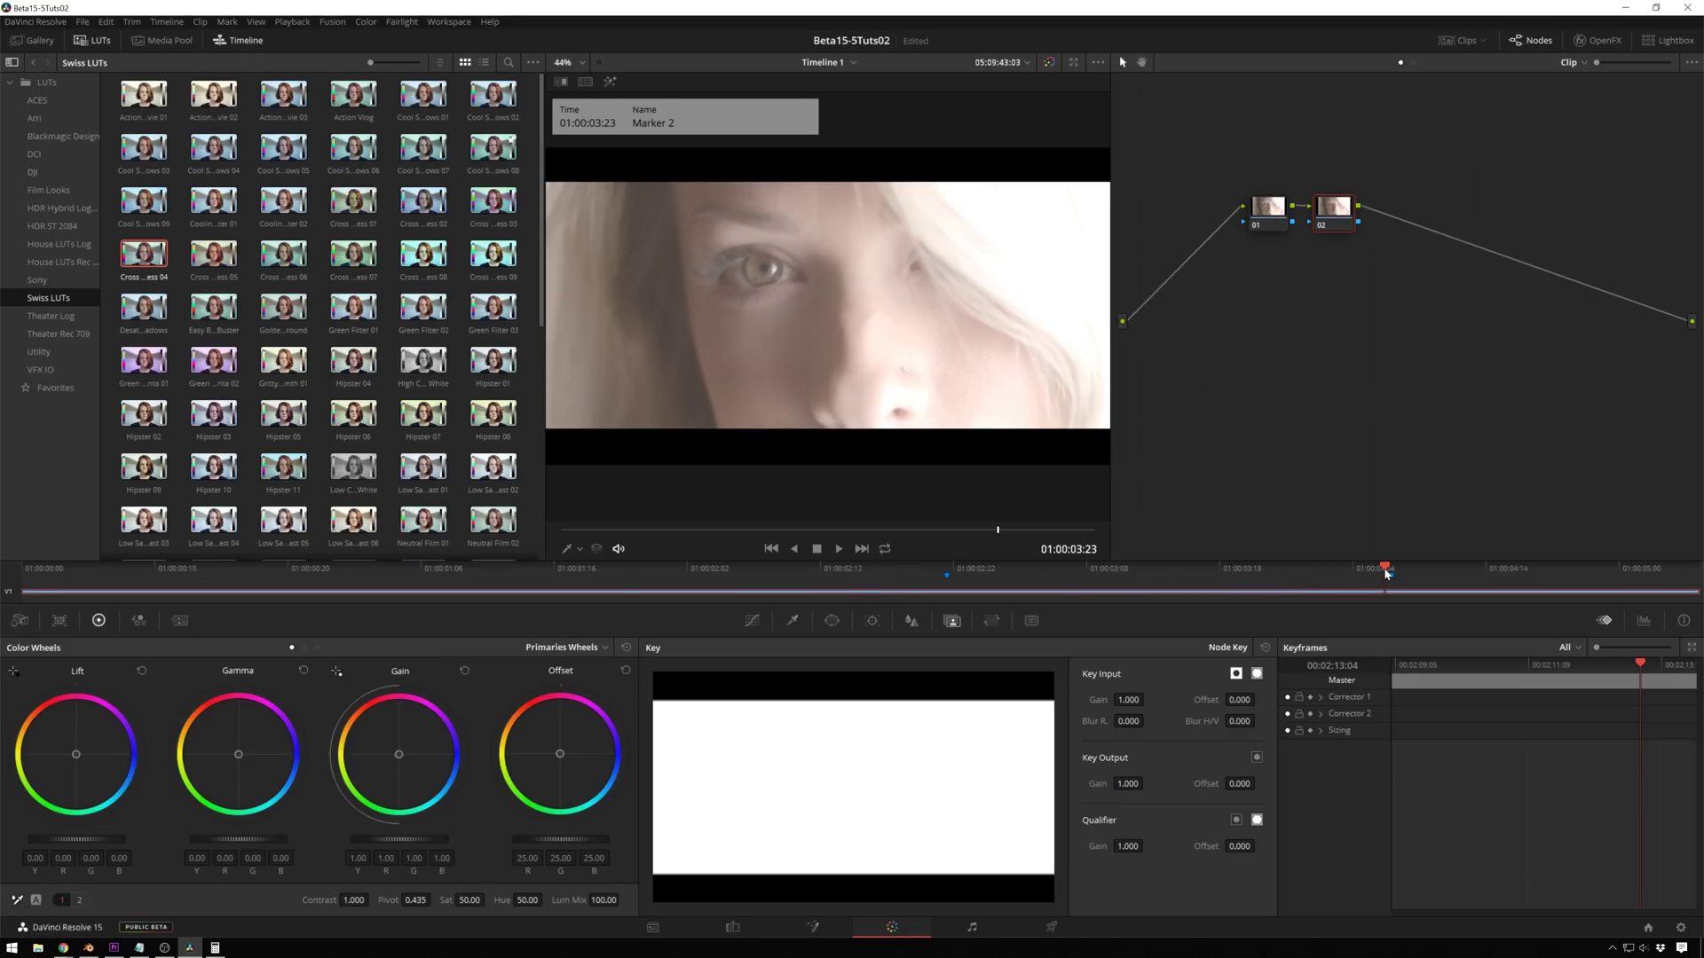
pyautogui.click(1391, 570)
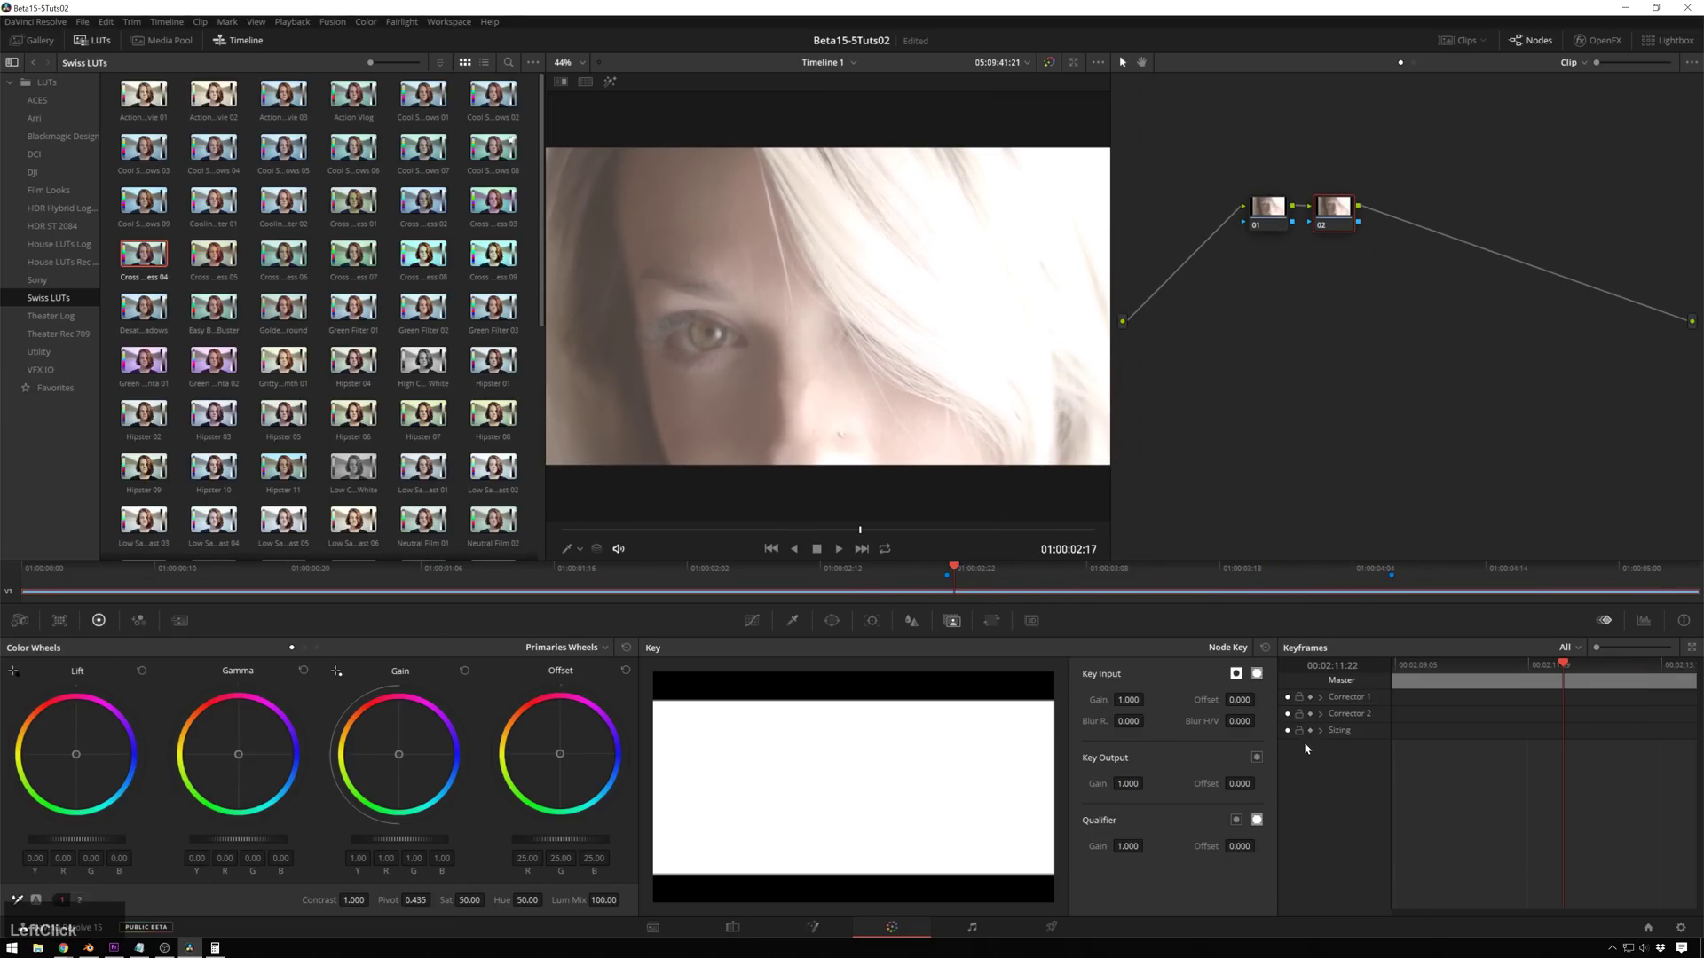
pyautogui.click(1320, 714)
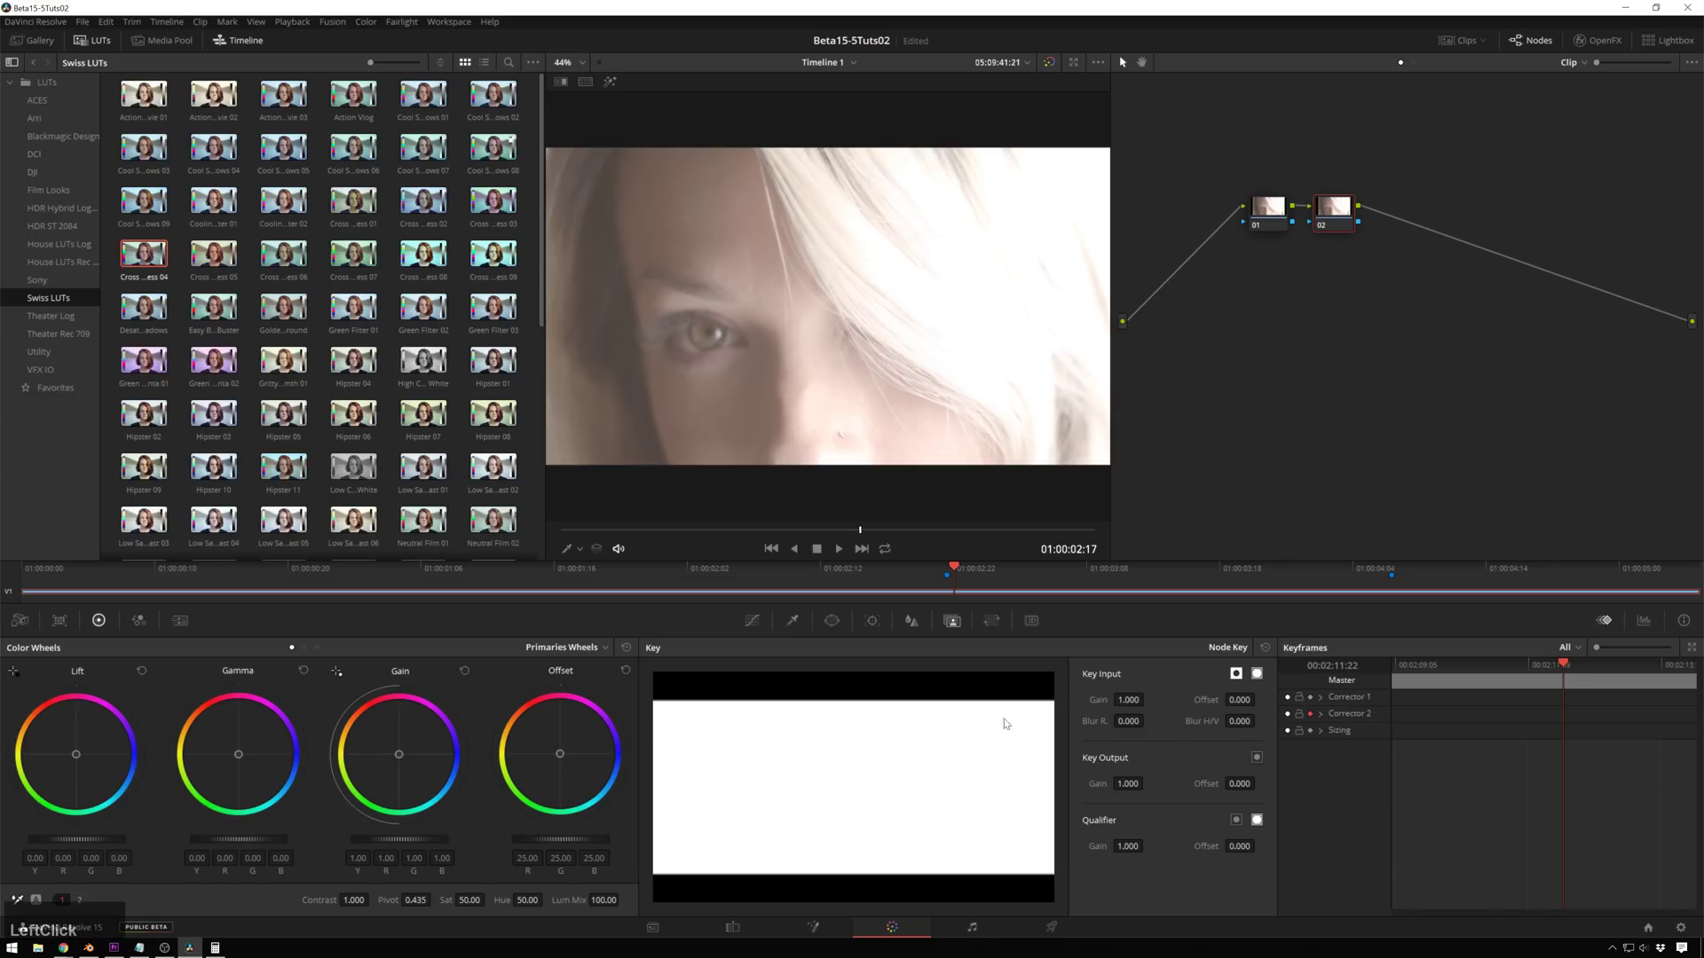
# Step: Nudge the primary master wheels to leave the starting grade near neutral
pyautogui.scroll(-3)
pyautogui.scroll(3)
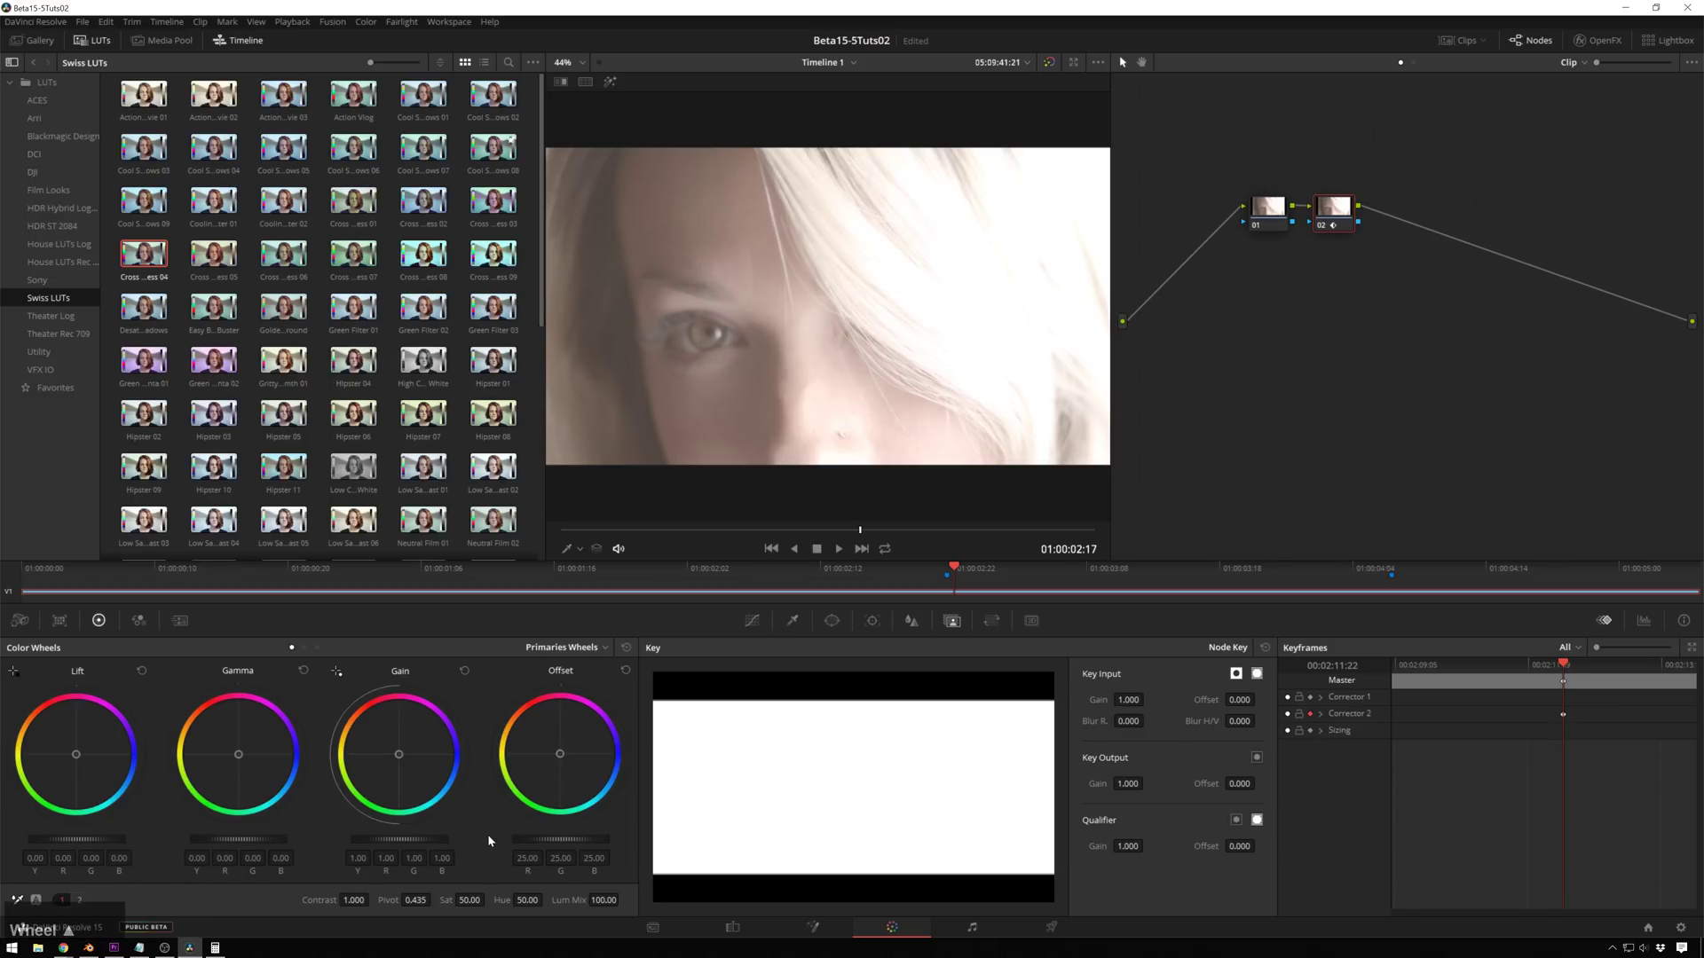
pyautogui.scroll(-3)
pyautogui.scroll(3)
pyautogui.scroll(3)
# Step: At Marker 2 darken the grade to lift -0.12 and gain 0.93, then play the clip full-screen
pyautogui.click(995, 573)
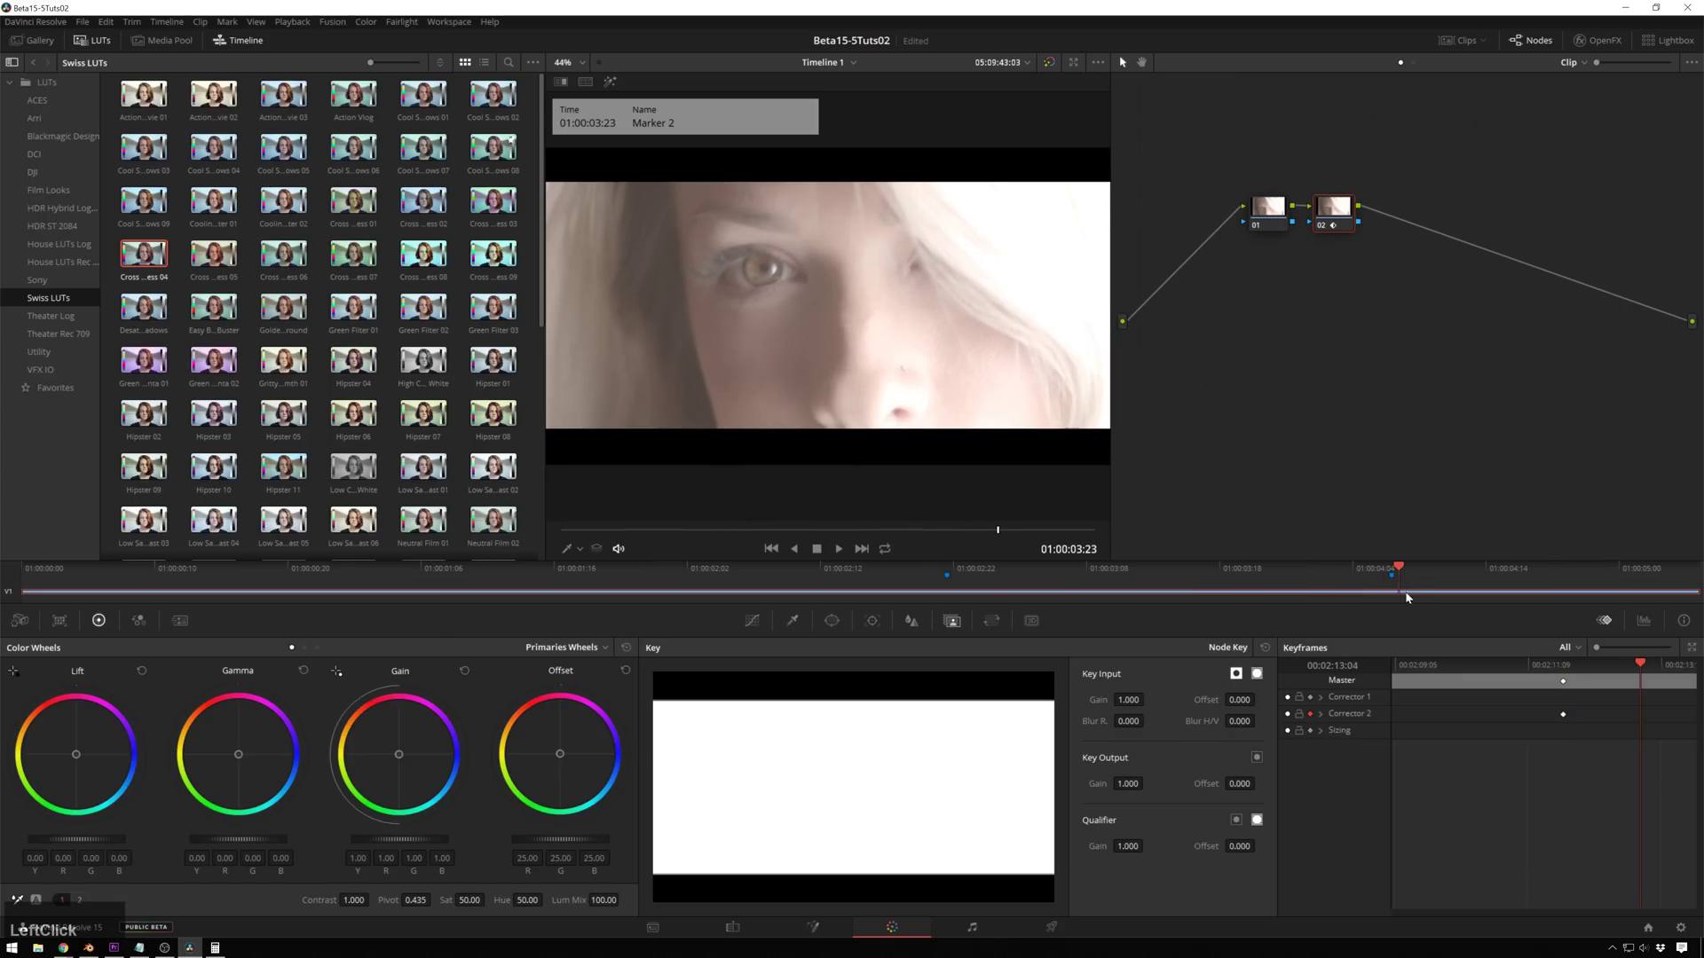
pyautogui.scroll(-3)
pyautogui.scroll(3)
pyautogui.scroll(-3)
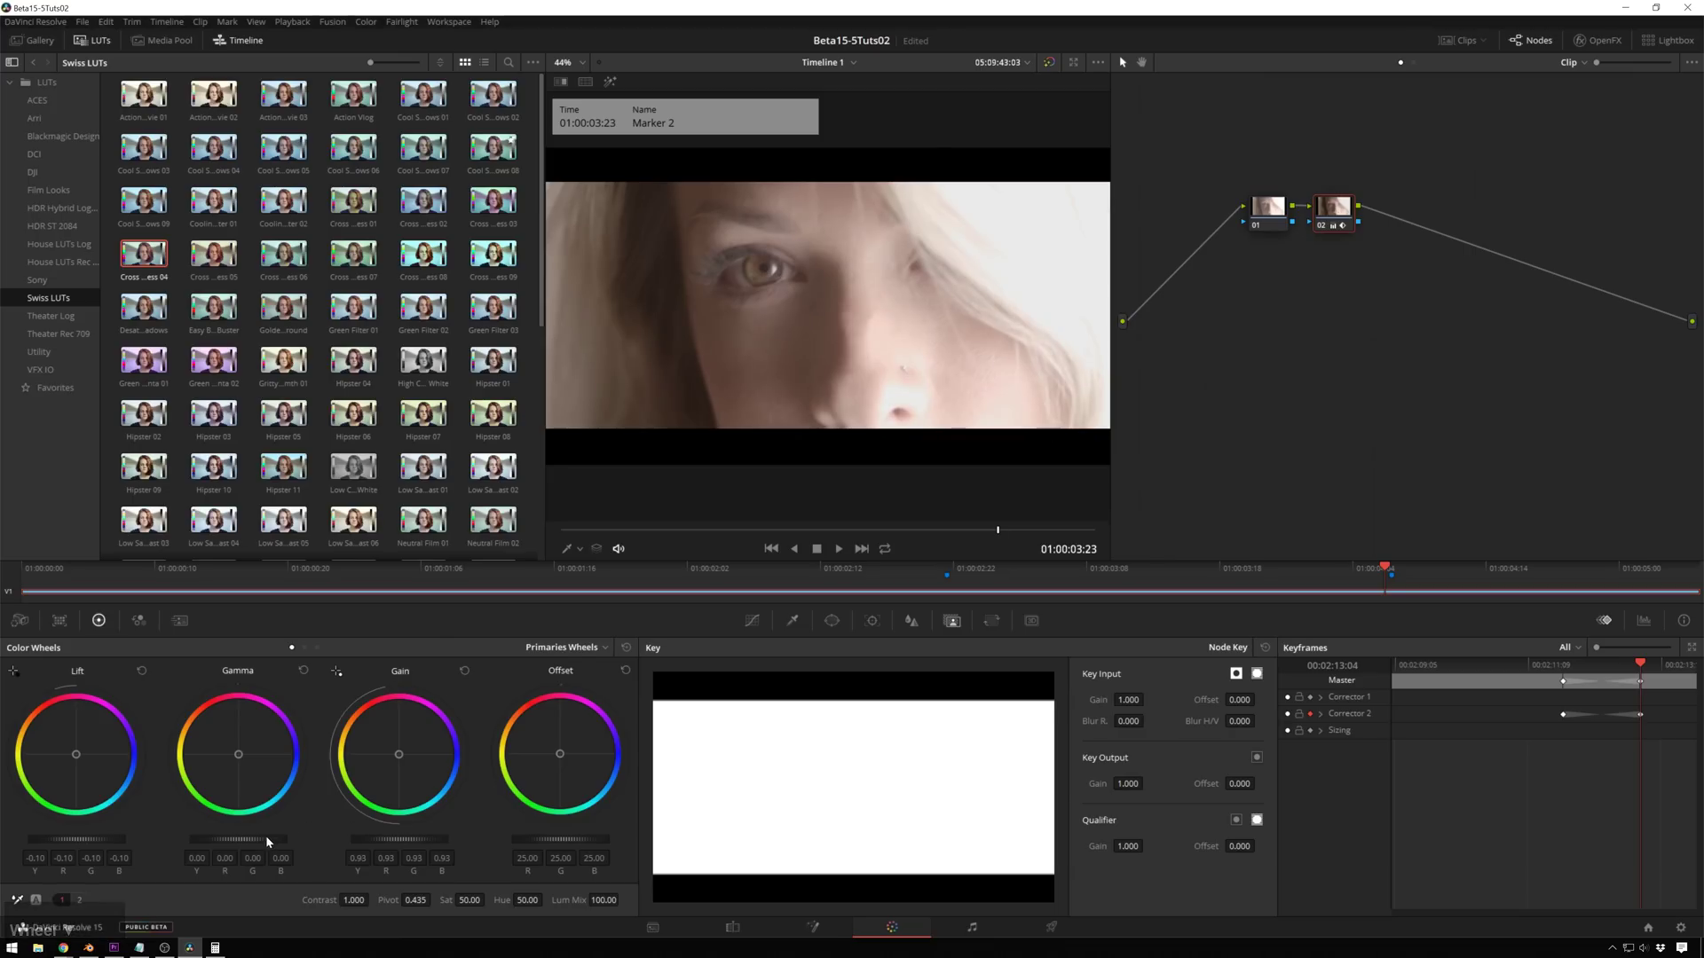
pyautogui.scroll(-3)
pyautogui.scroll(3)
pyautogui.click(245, 754)
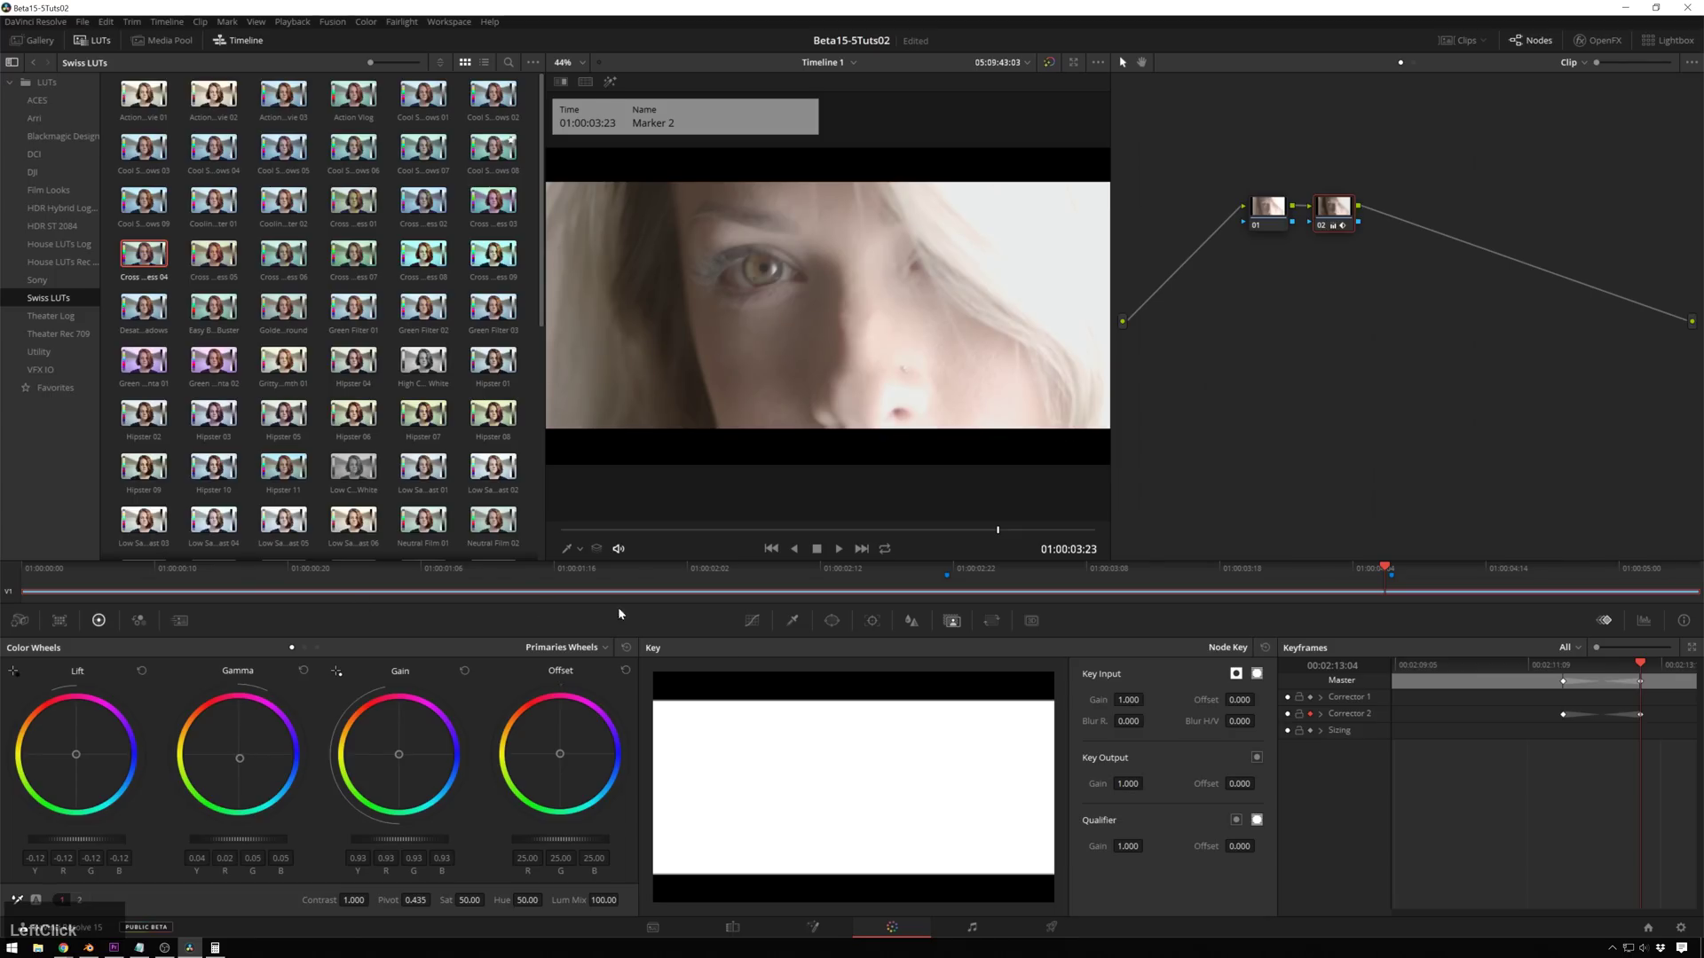
pyautogui.click(586, 569)
pyautogui.press('space')
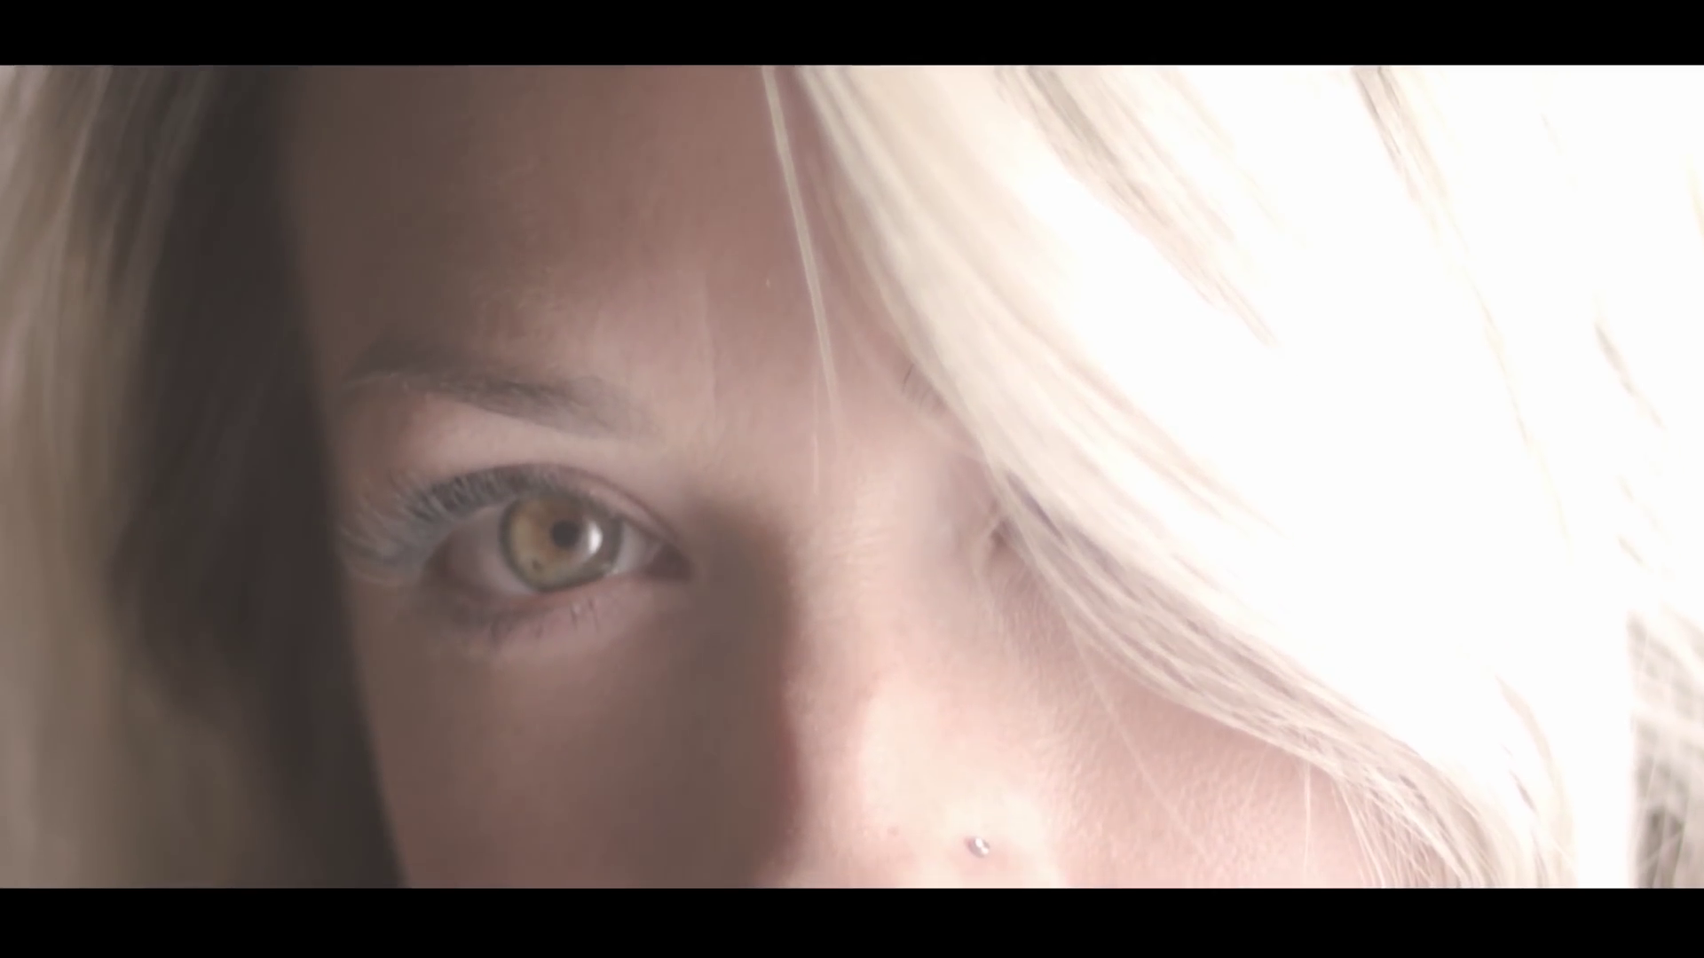
pyautogui.press('space')
pyautogui.click(1373, 380)
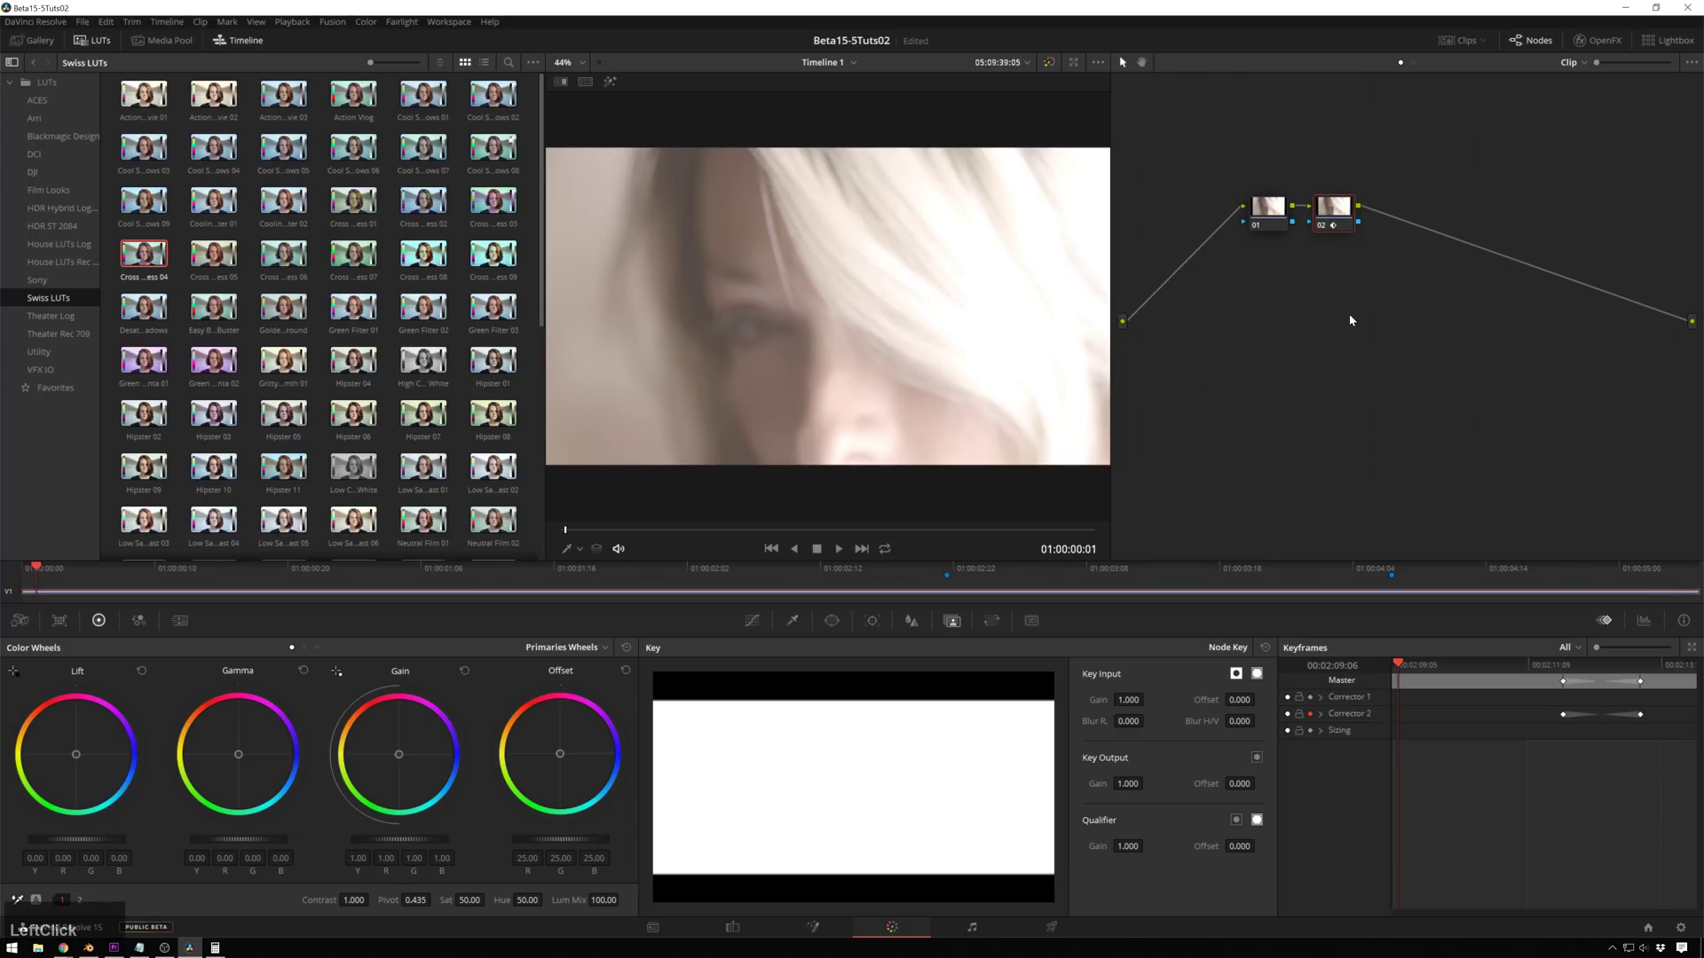